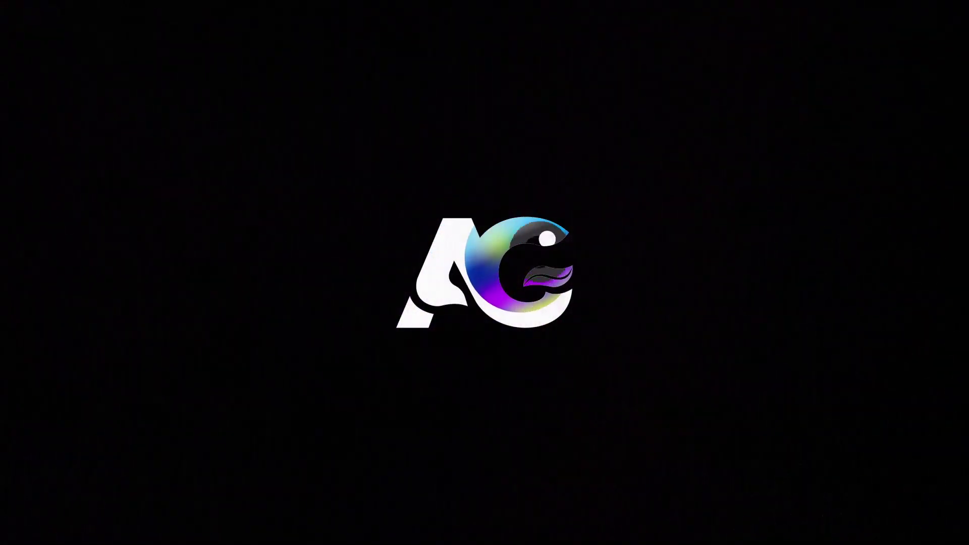
# Step: Start a new composition and begin naming it Main Animation (1080×1080, 30 fps, 30 s)
pyautogui.click(212, 467)
pyautogui.press('shift+m')
pyautogui.press('space')
pyautogui.press('shift+a')
pyautogui.press('i')
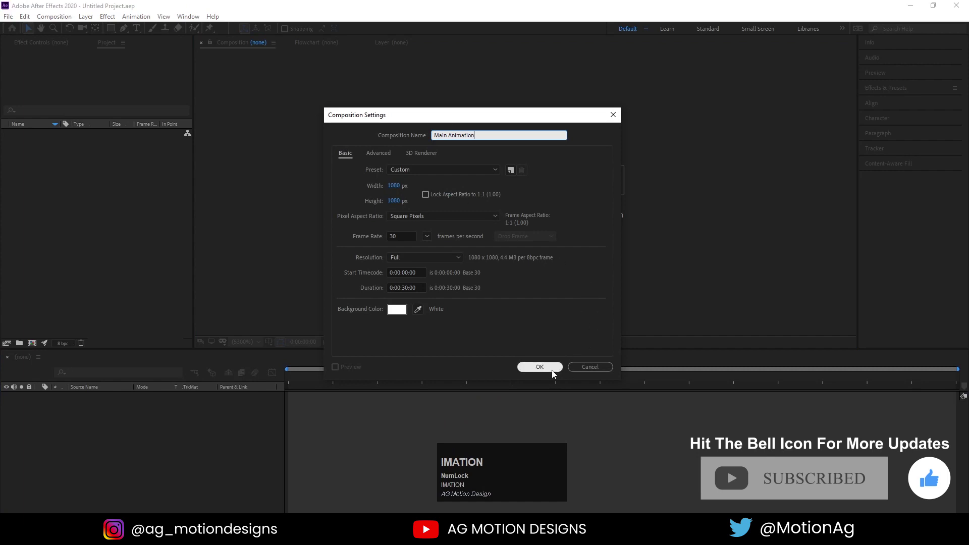
# Step: Confirm the Main Animation composition and add a full-frame Dark Gray Solid 1 layer
pyautogui.click(555, 373)
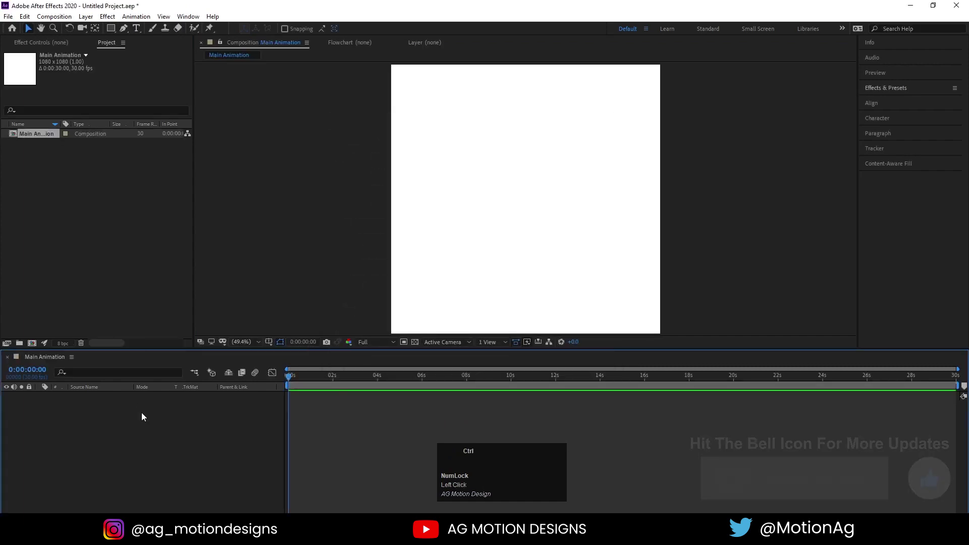
pyautogui.press('ctrl+y')
pyautogui.moveTo(354, 340); pyautogui.dragTo(95, 315)
pyautogui.press('Return')
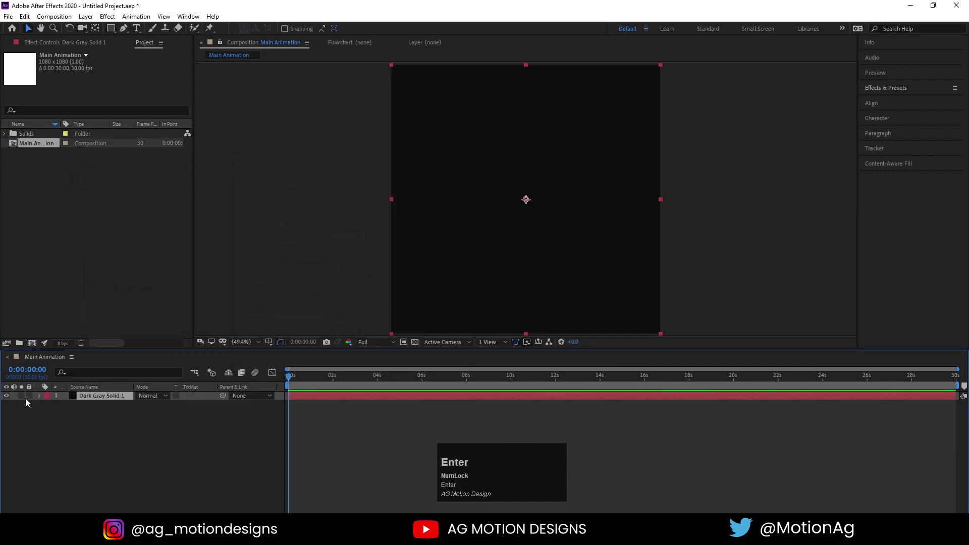
# Step: Draw a six-point polygon with 34% outer roundness and centre its anchor point
pyautogui.moveTo(31, 401); pyautogui.dragTo(61, 413)
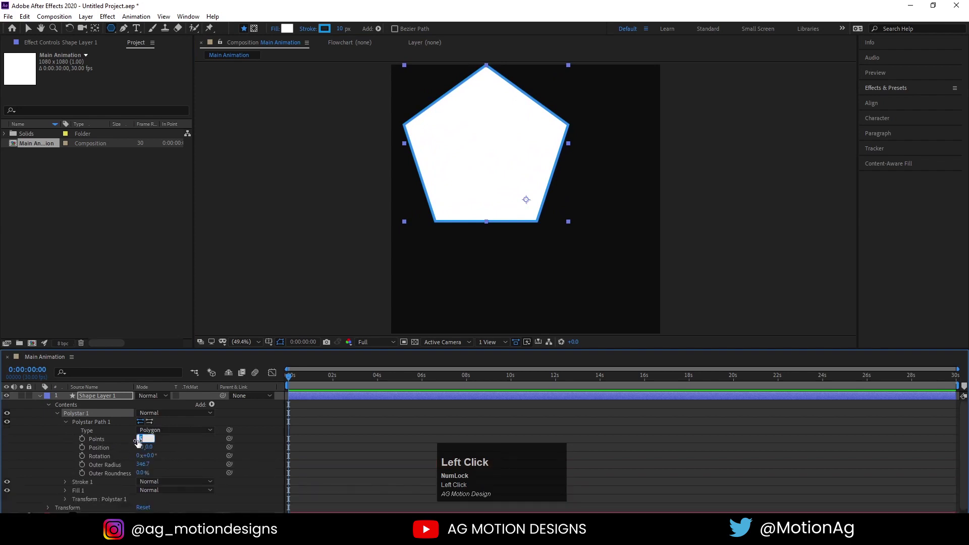
pyautogui.press('Return')
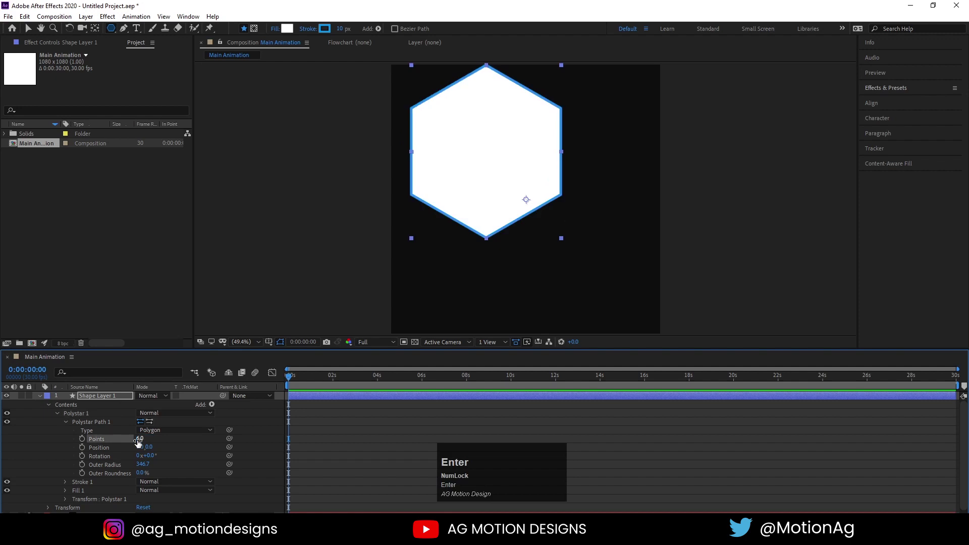
pyautogui.moveTo(141, 481); pyautogui.dragTo(67, 501)
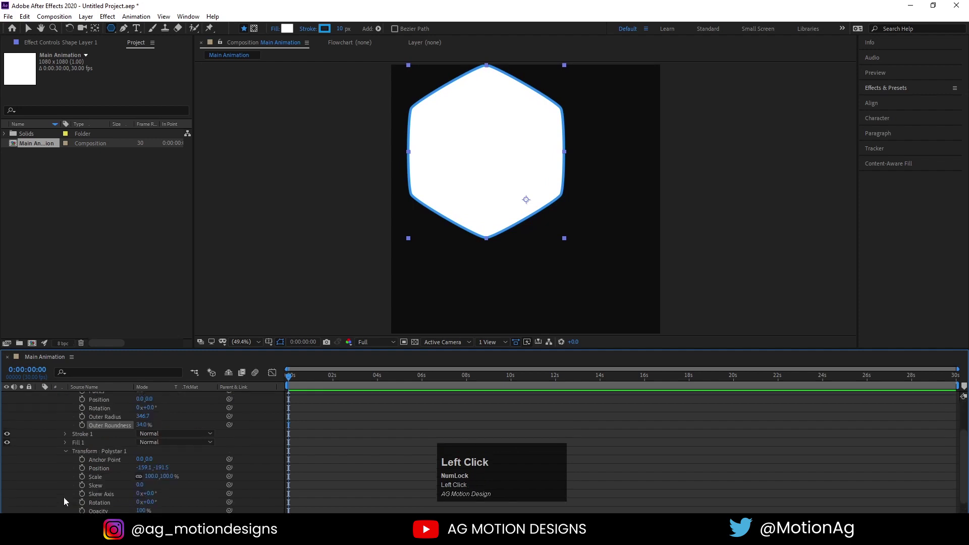
pyautogui.scroll(-3)
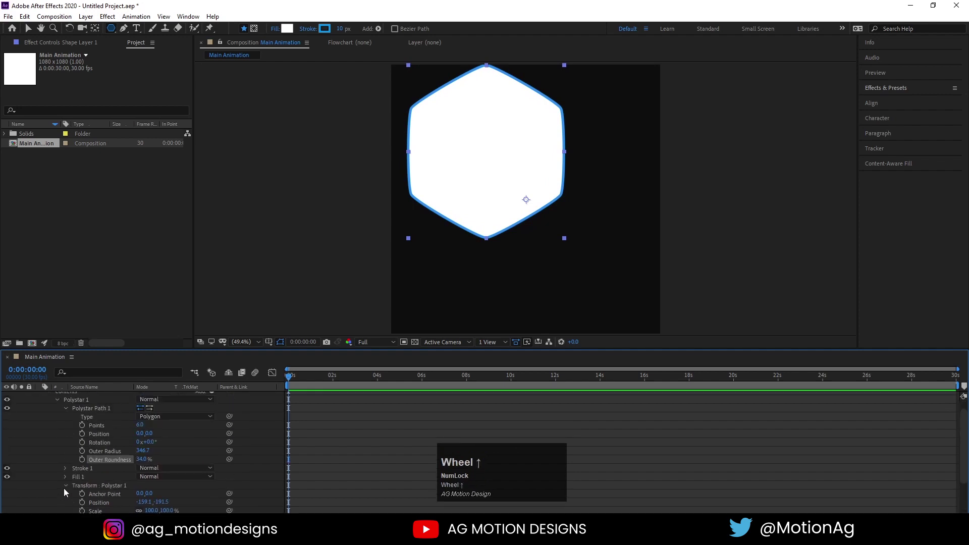
pyautogui.moveTo(67, 488); pyautogui.dragTo(64, 484)
pyautogui.scroll(3)
pyautogui.click(45, 398)
pyautogui.press('ctrl+alt+Home')
# Step: Rename the hexagon shape layer to 'image mask'
pyautogui.click(94, 402)
pyautogui.press('Return')
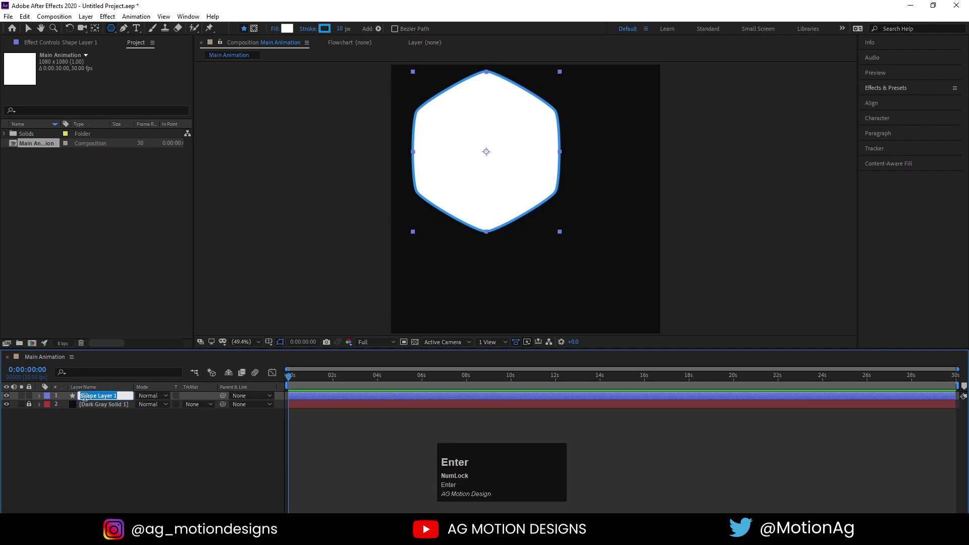
pyautogui.write('i')
pyautogui.press('space')
pyautogui.write('m')
pyautogui.press('Return')
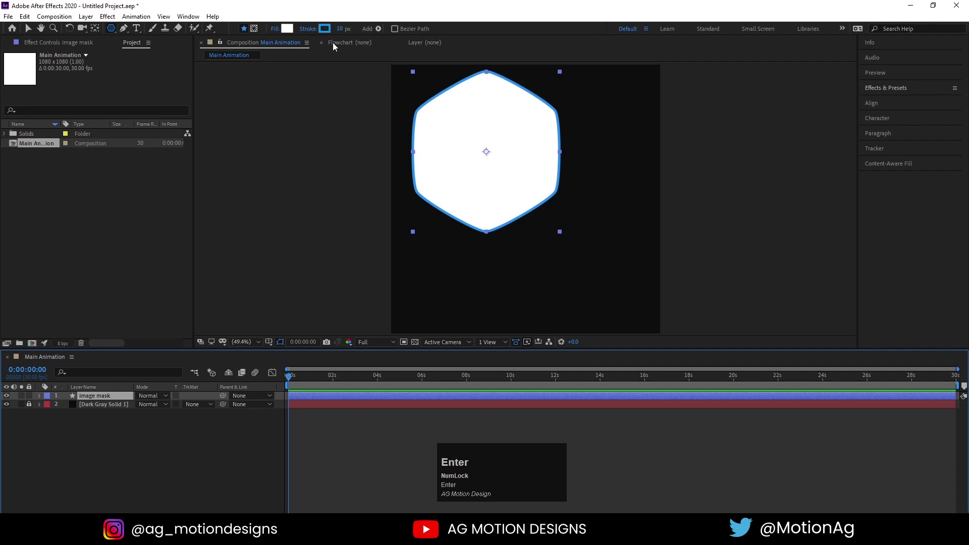
# Step: Remove the hexagon's stroke, centre it in the composition and scale it to 116%
pyautogui.click(320, 27)
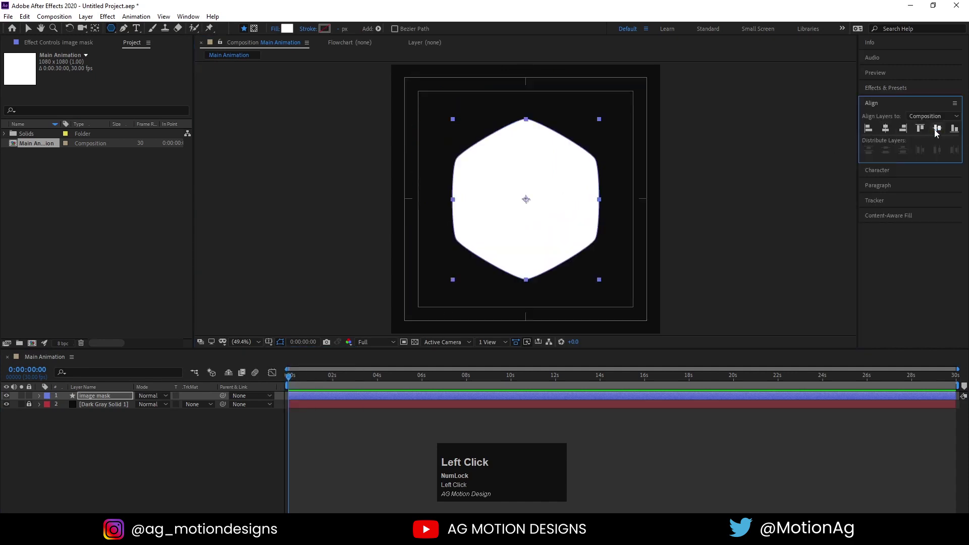
pyautogui.press('v')
pyautogui.moveTo(545, 213); pyautogui.dragTo(193, 373)
pyautogui.press('s')
pyautogui.moveTo(152, 410); pyautogui.dragTo(103, 471)
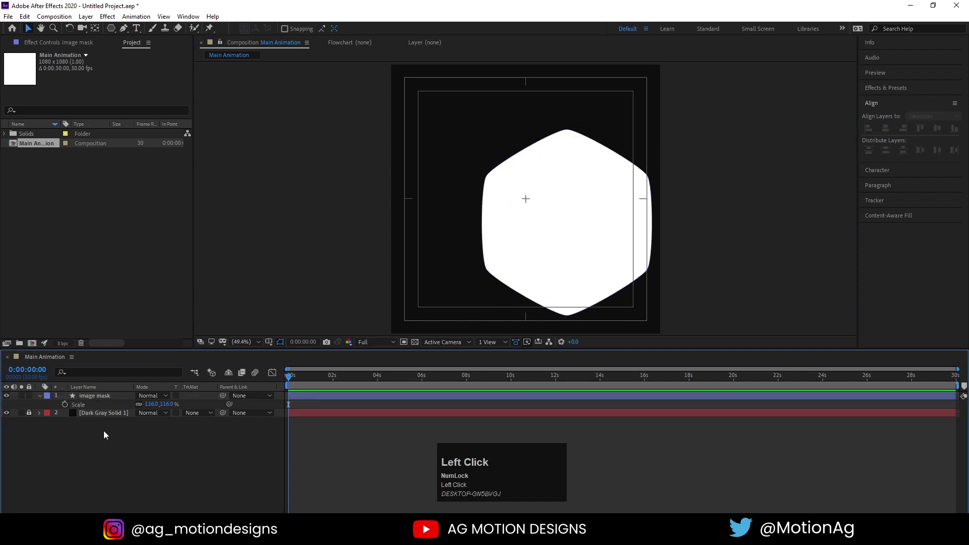
# Step: Duplicate image mask, scale the copy to 52%, position it and rename it 'shape'
pyautogui.press('ctrl+alt+Home')
pyautogui.click(149, 412)
pyautogui.press('Return')
pyautogui.moveTo(570, 247); pyautogui.dragTo(120, 401)
pyautogui.press('ctrl+d')
pyautogui.press('s')
pyautogui.moveTo(156, 411); pyautogui.dragTo(116, 398)
pyautogui.press('Return')
pyautogui.write('s')
pyautogui.press('Return')
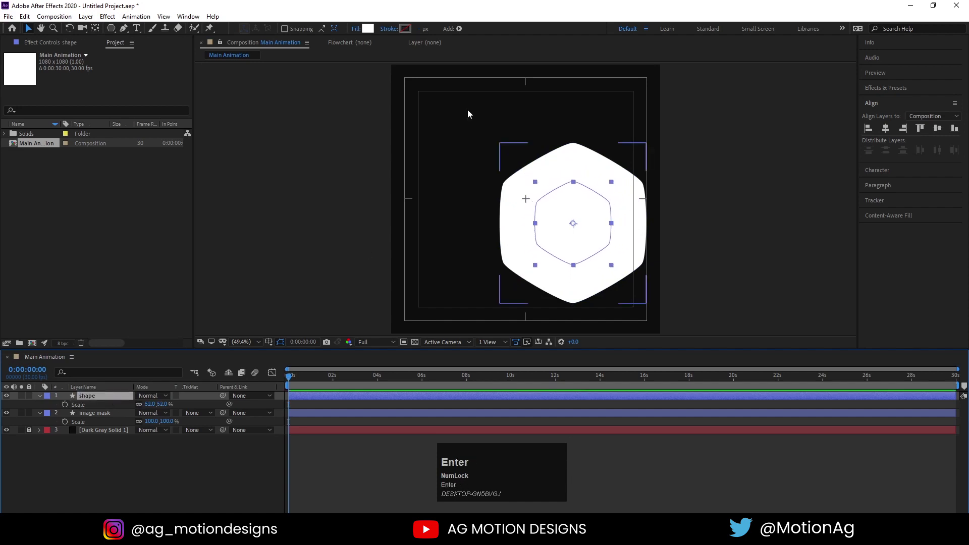
# Step: Fill shape with #FF0000, scale it to 16% at top right, and duplicate a copy to the lower left
pyautogui.moveTo(373, 28); pyautogui.dragTo(508, 226)
pyautogui.press('v')
pyautogui.moveTo(576, 229); pyautogui.dragTo(170, 457)
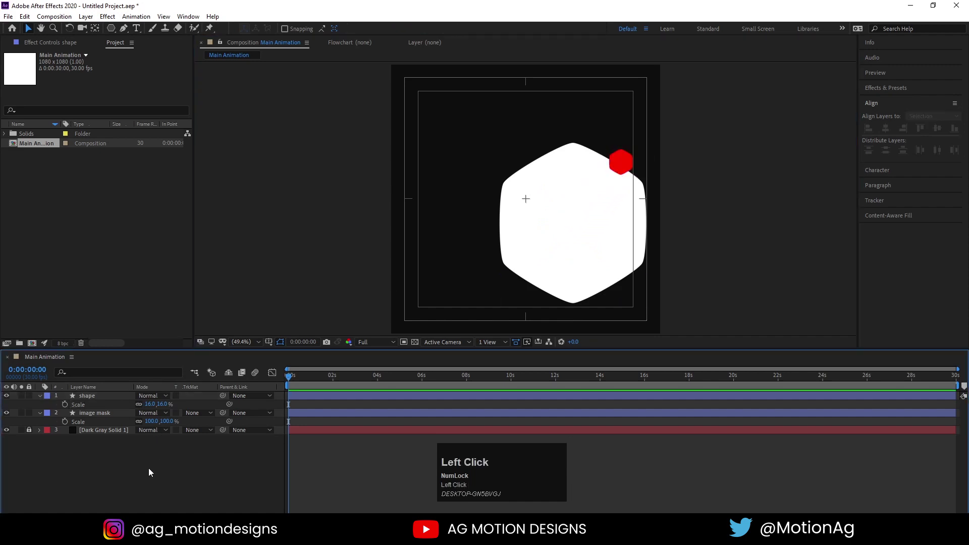
pyautogui.press('ctrl+d')
pyautogui.moveTo(95, 399); pyautogui.dragTo(96, 471)
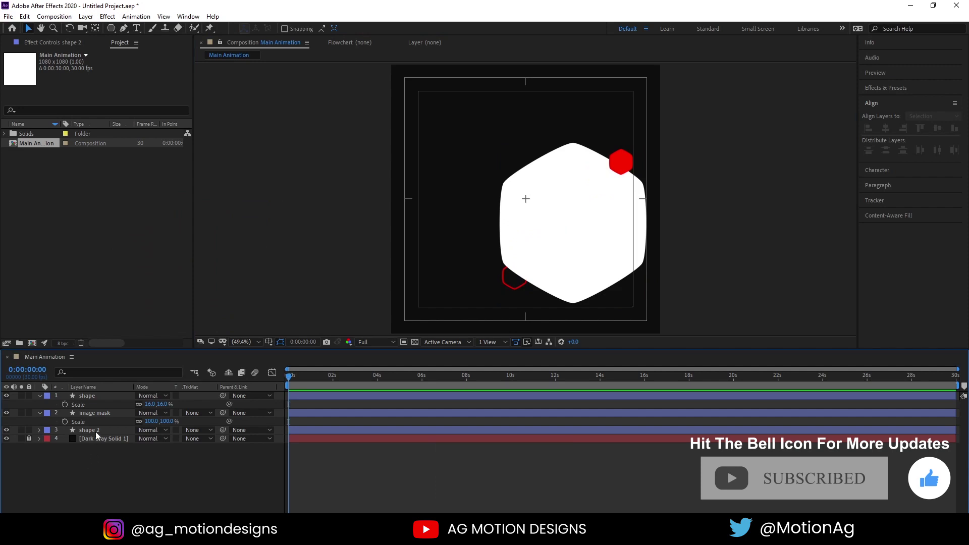
# Step: Duplicate shape 2 as shape 3 and enlarge shape 3 back to 100% scale
pyautogui.click(87, 435)
pyautogui.press('ctrl+d')
pyautogui.click(93, 440)
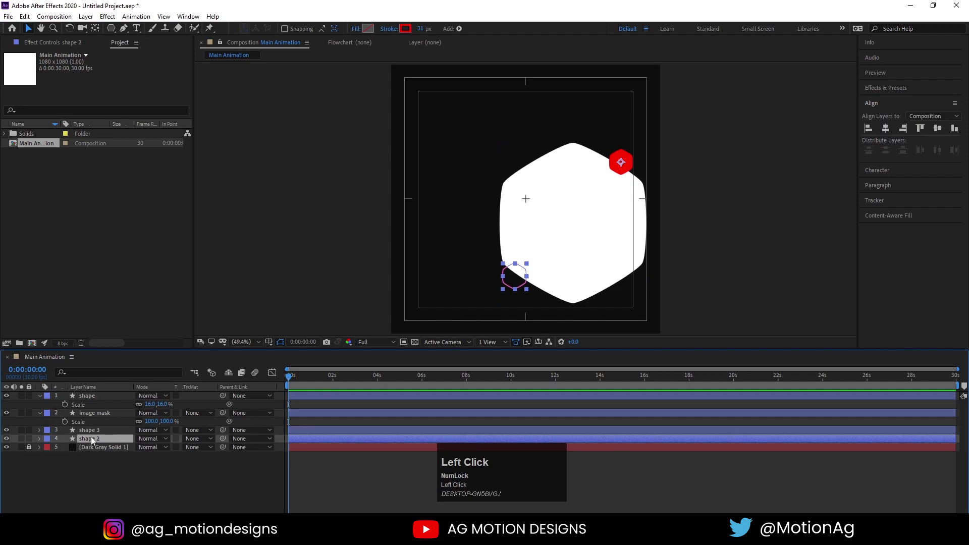
pyautogui.press('ctrl+alt+Home')
pyautogui.click(92, 436)
pyautogui.press('ctrl+alt+Home')
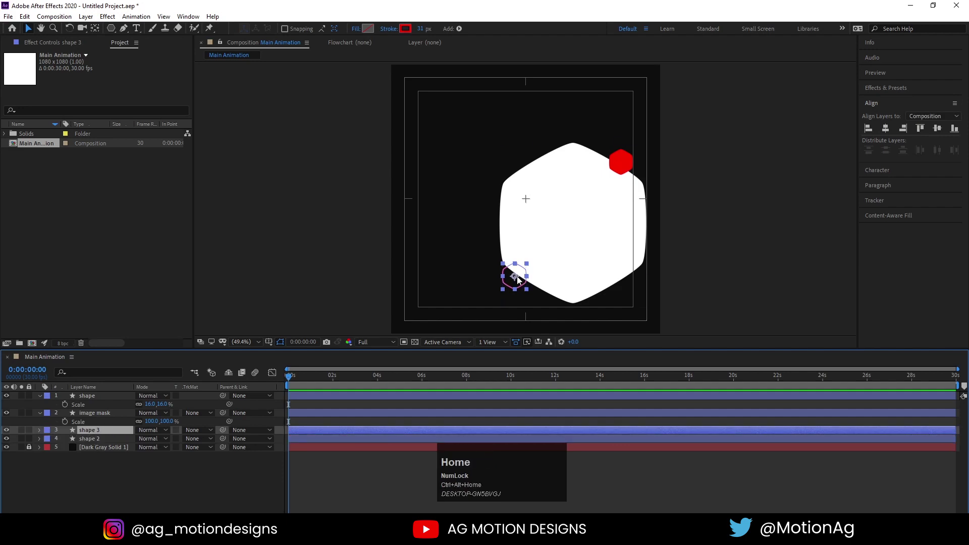
pyautogui.press('s')
pyautogui.click(156, 445)
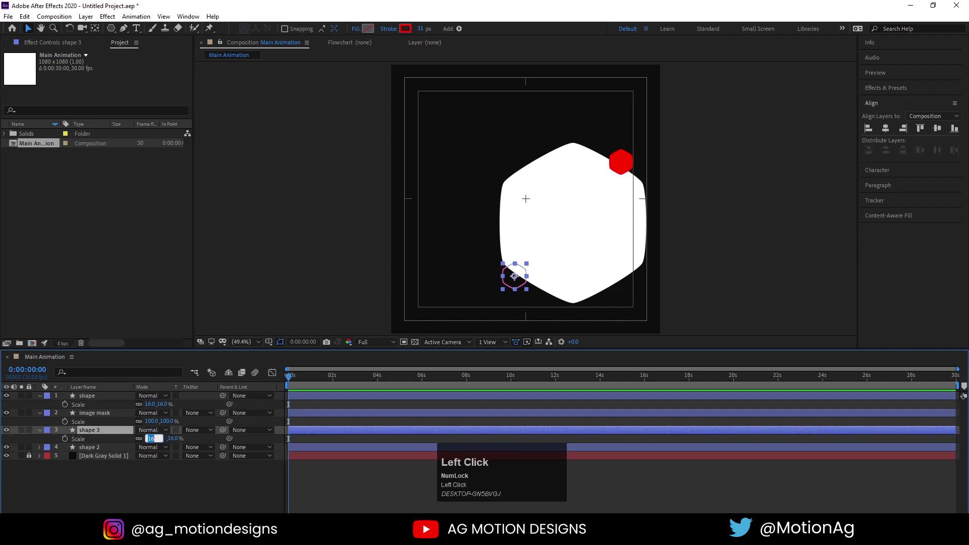
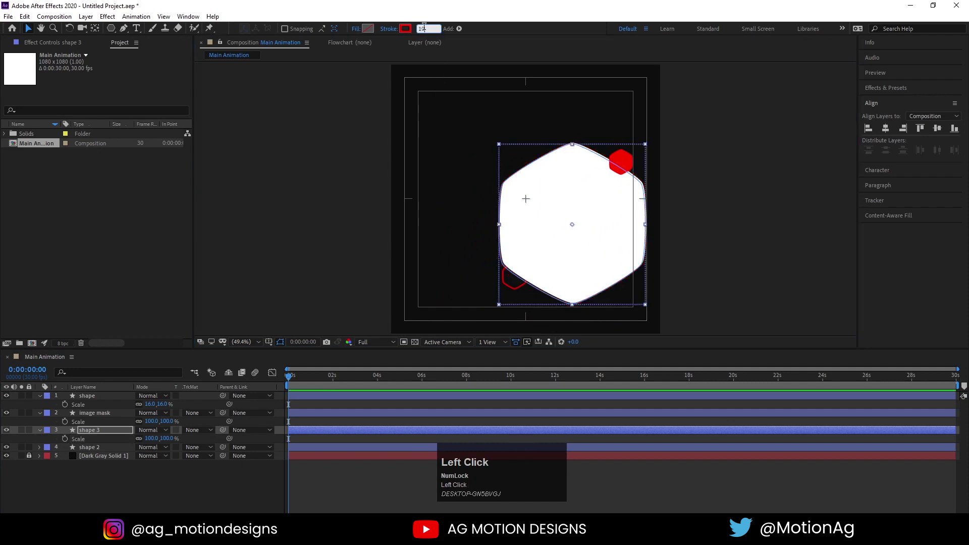
pyautogui.press('Return')
# Step: Give shape 3 a thin 3 px white stroke and rotate it by -20°
pyautogui.press('r')
pyautogui.moveTo(154, 444); pyautogui.dragTo(425, 34)
pyautogui.press('Return')
pyautogui.click(108, 484)
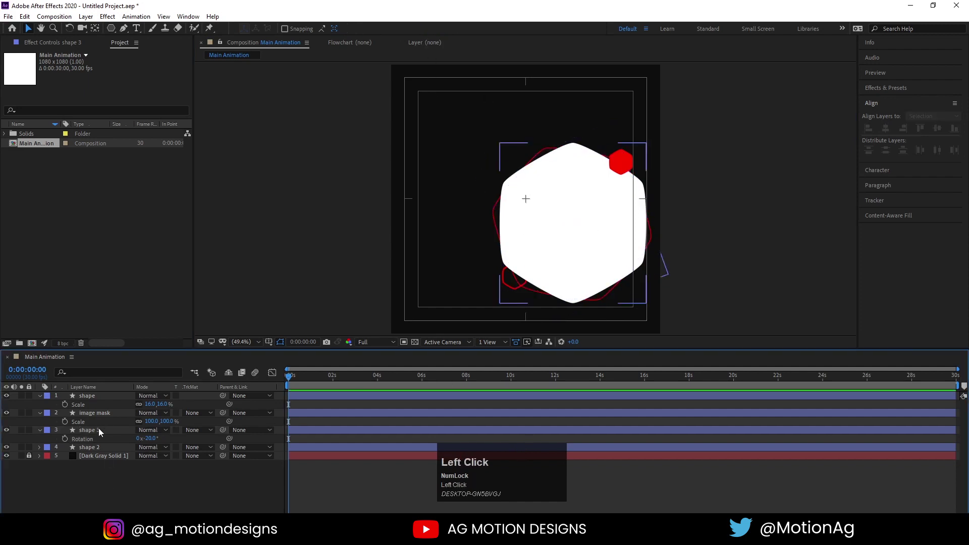
pyautogui.press('Up')
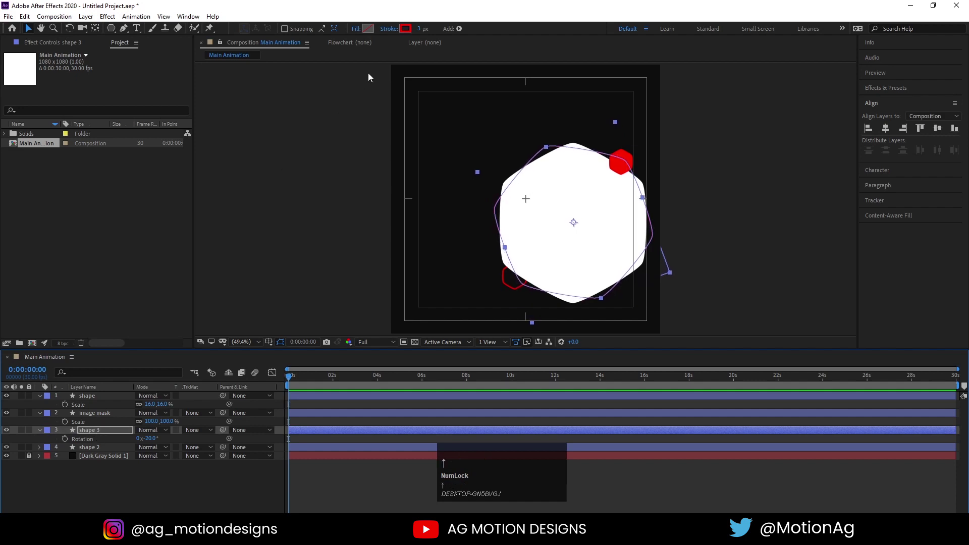
pyautogui.click(408, 29)
pyautogui.press('Return')
# Step: Shrink the red-outlined shape 2 hexagon to 8% scale
pyautogui.click(161, 485)
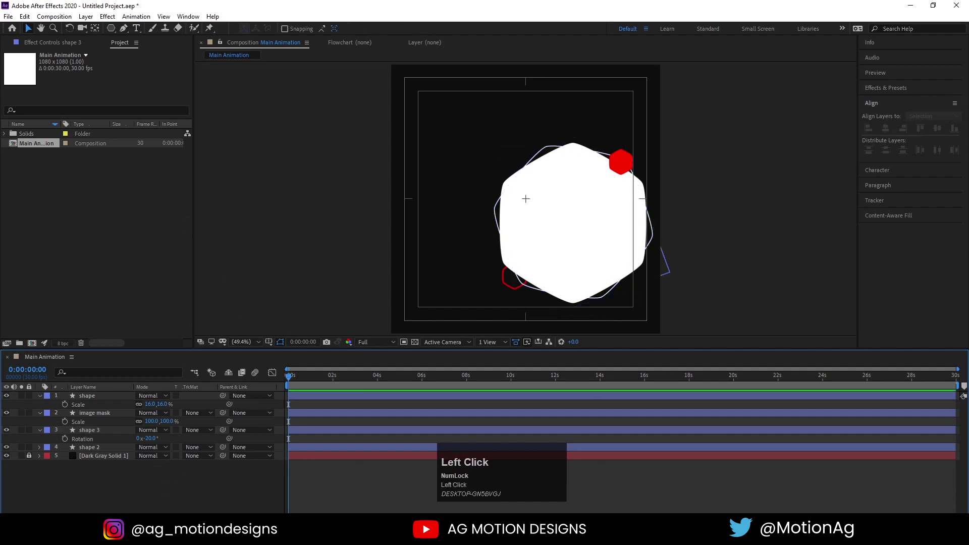
pyautogui.click(90, 449)
pyautogui.press('s')
pyautogui.click(152, 460)
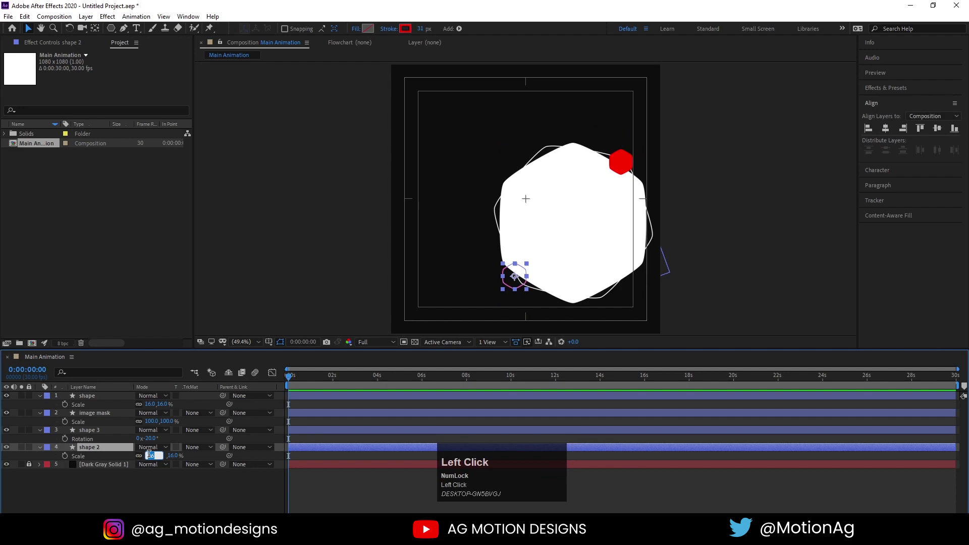
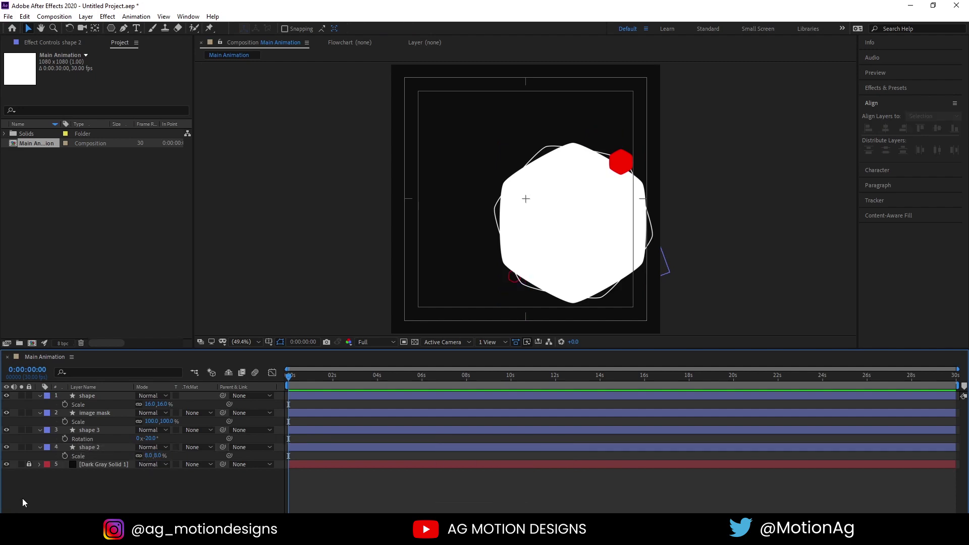
# Step: Add a null object layer and rename it 'Image controller'
pyautogui.rightClick(90, 484)
pyautogui.click(112, 372)
pyautogui.press('Return')
pyautogui.press('shift+i')
pyautogui.write('m')
pyautogui.press('space')
pyautogui.write('c')
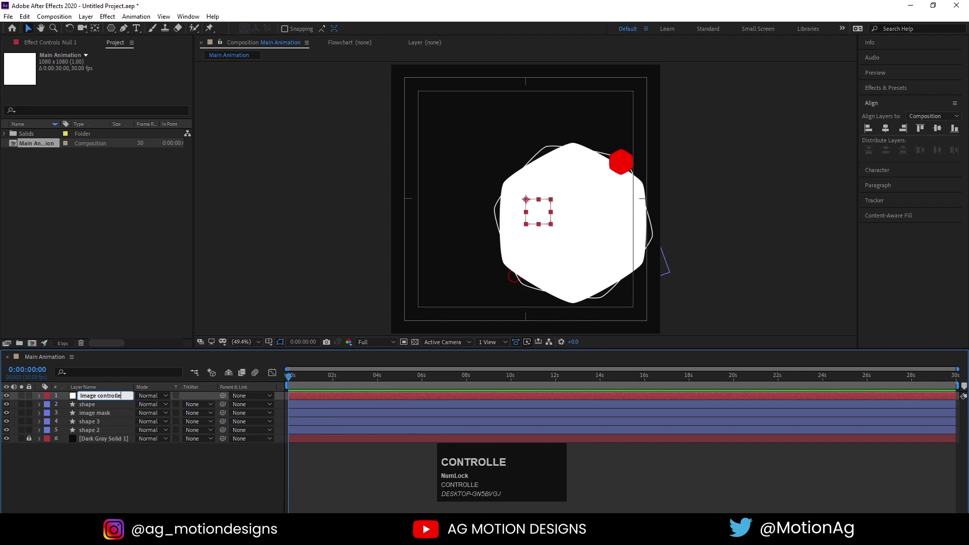
pyautogui.press('Return')
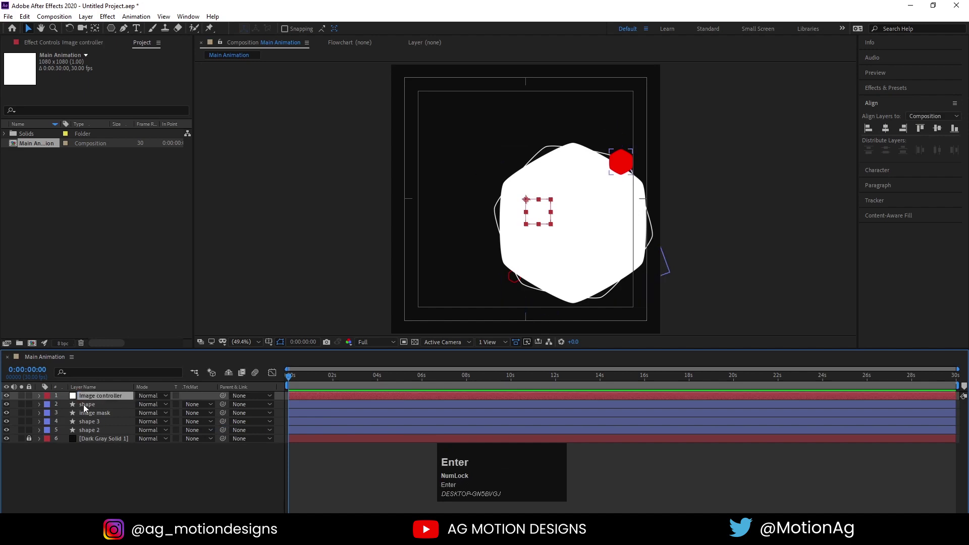
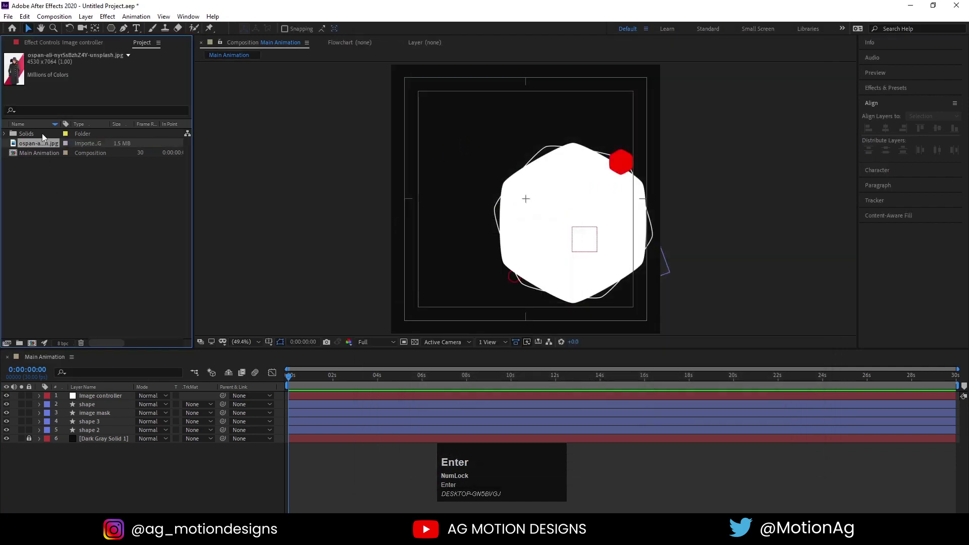
# Step: Place the woman photo, scale it to 15% to fit the hexagon matte, and duplicate a 10% faint copy
pyautogui.moveTo(40, 144); pyautogui.dragTo(122, 430)
pyautogui.press('s')
pyautogui.moveTo(154, 435); pyautogui.dragTo(158, 433)
pyautogui.press('Return')
pyautogui.moveTo(563, 201); pyautogui.dragTo(98, 424)
pyautogui.press('ctrl+d')
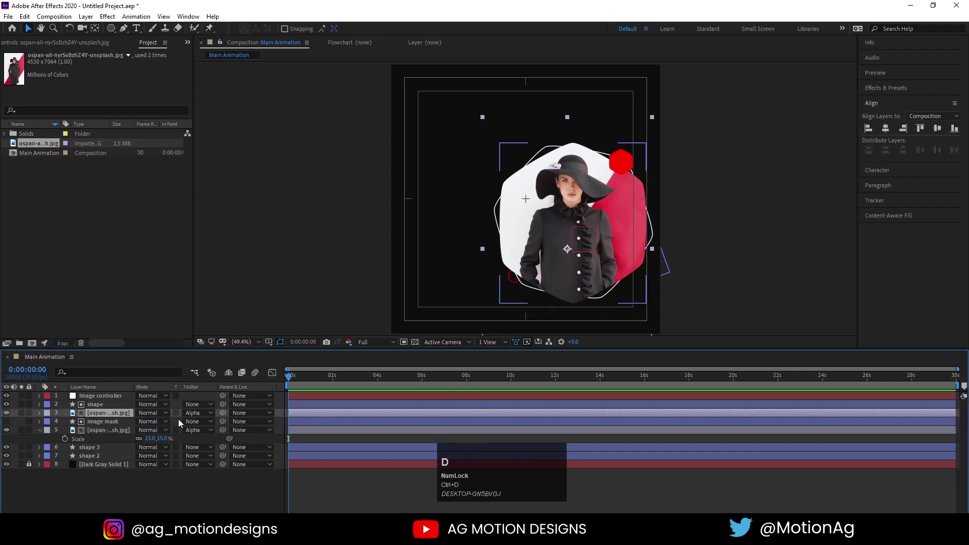
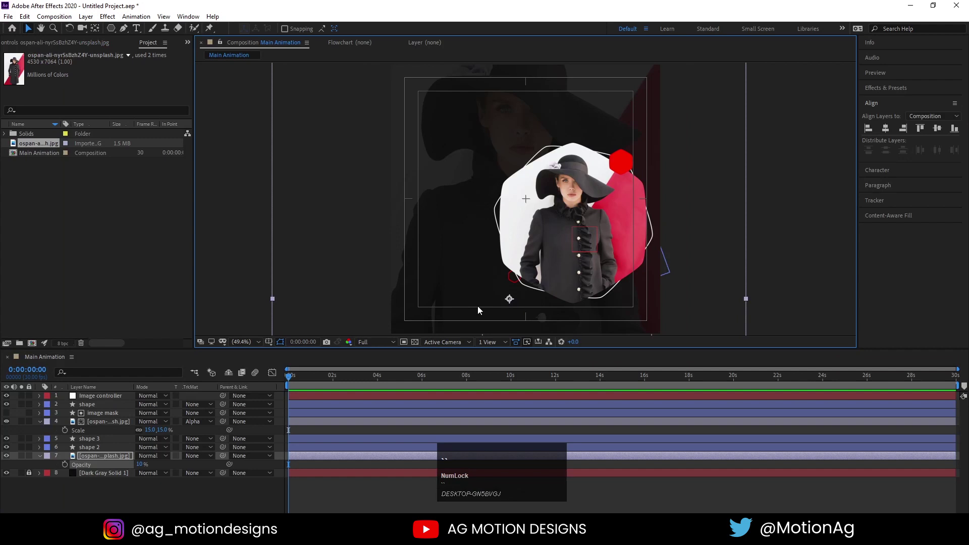
# Step: Parent the shape, image mask, photo, shape 2 and shape 3 layers to Image controller
pyautogui.click(136, 488)
pyautogui.press('u')
pyautogui.click(92, 410)
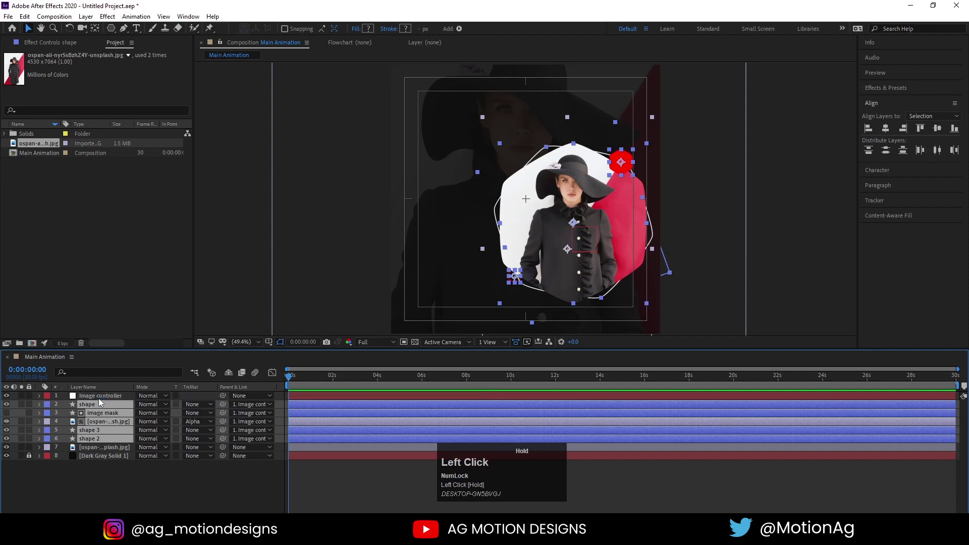
pyautogui.press('s')
pyautogui.moveTo(152, 411); pyautogui.dragTo(154, 409)
# Step: Scale the Image controller group to 107% and select the masked photo layer
pyautogui.press('Right')
pyautogui.click(103, 430)
pyautogui.press('s')
pyautogui.click(67, 443)
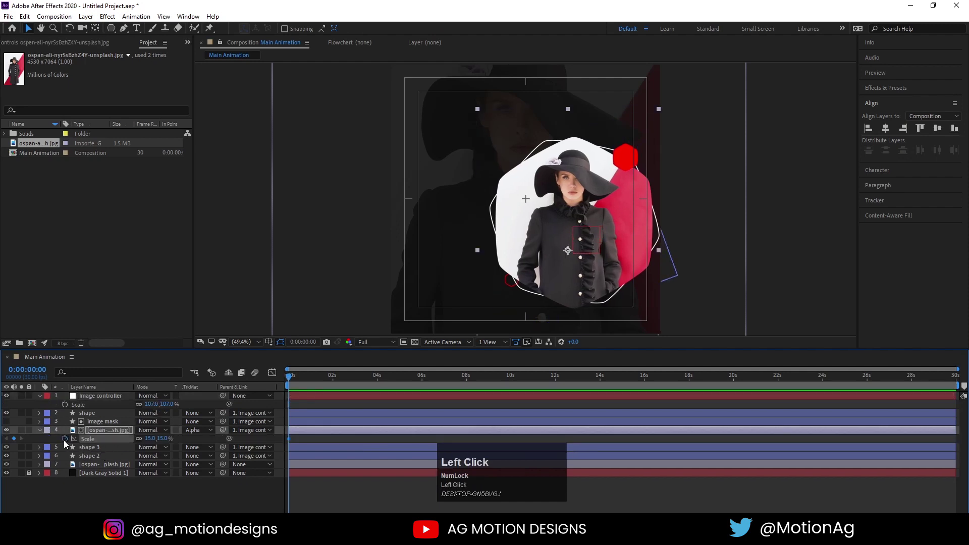
# Step: Keyframe the masked photo's Scale 15→18% and Rotation 0→-2° from 0 s to about 6 s
pyautogui.press('r')
pyautogui.click(67, 443)
pyautogui.press('u')
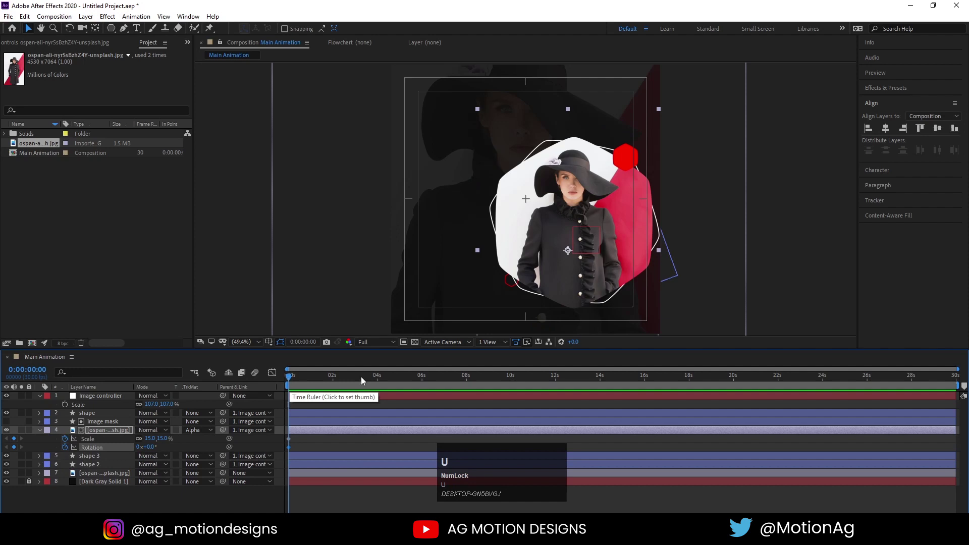
pyautogui.moveTo(380, 382); pyautogui.dragTo(153, 445)
pyautogui.press('Return')
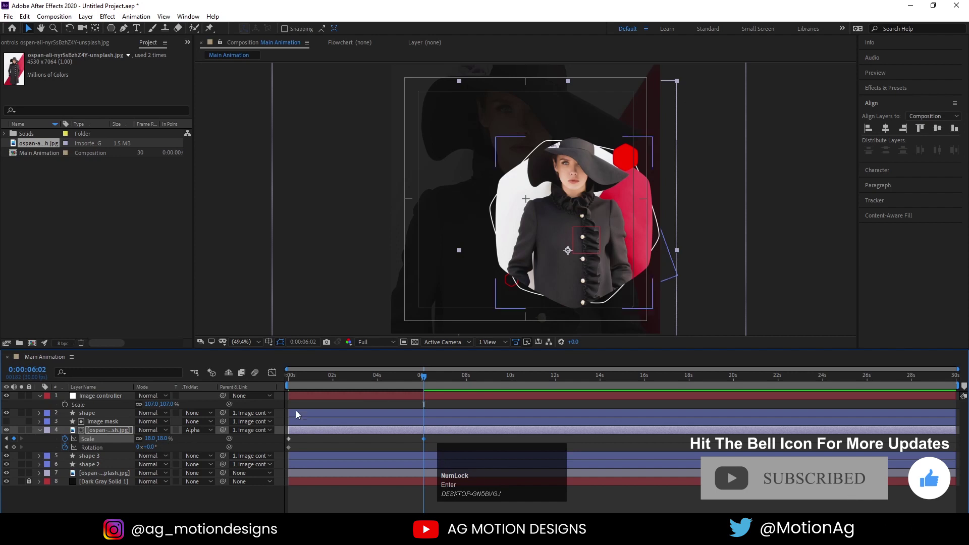
pyautogui.click(151, 452)
pyautogui.press('Return')
pyautogui.click(151, 452)
pyautogui.press('-')
pyautogui.press('Return')
# Step: Shift the photo downward in the hexagon and keyframe its Position drift
pyautogui.moveTo(296, 381); pyautogui.dragTo(89, 437)
pyautogui.press('p')
pyautogui.click(68, 440)
pyautogui.press('u')
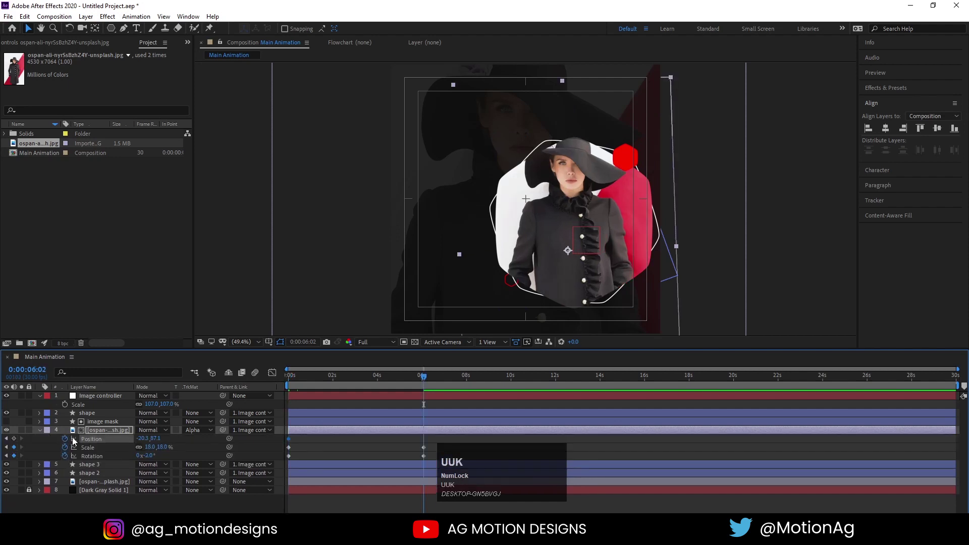
pyautogui.press('Down')
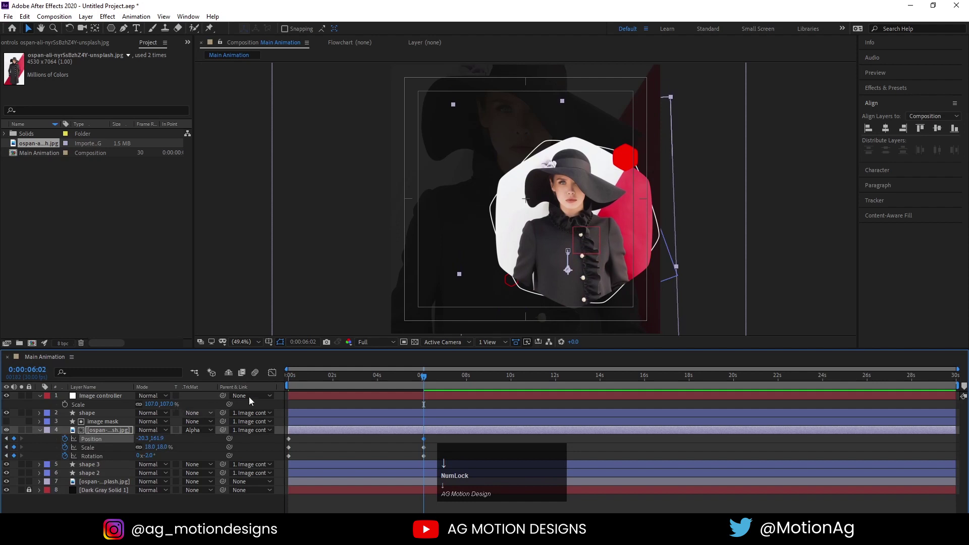
# Step: Preview the photo's zoom-tilt-drift animation and return to the start
pyautogui.click(315, 378)
pyautogui.press('space')
pyautogui.click(402, 440)
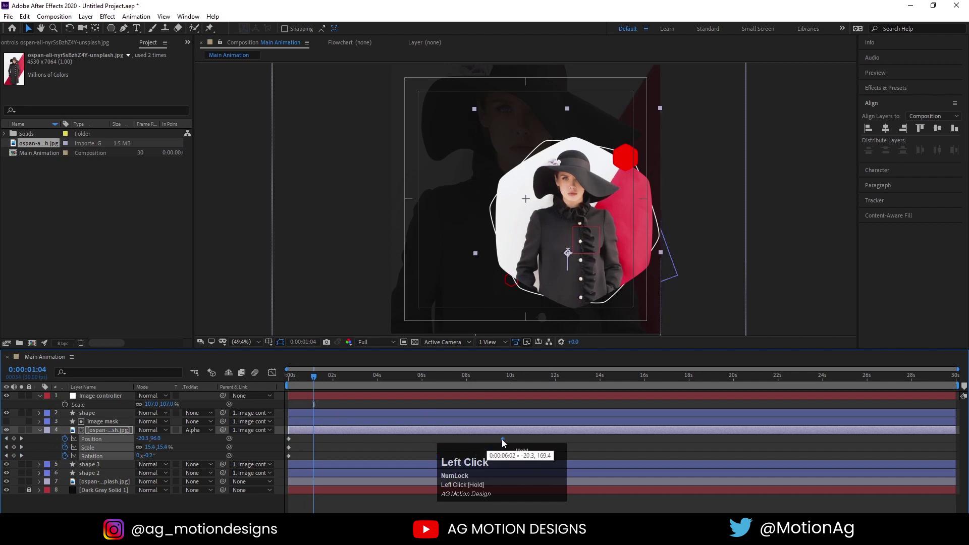
pyautogui.press('space')
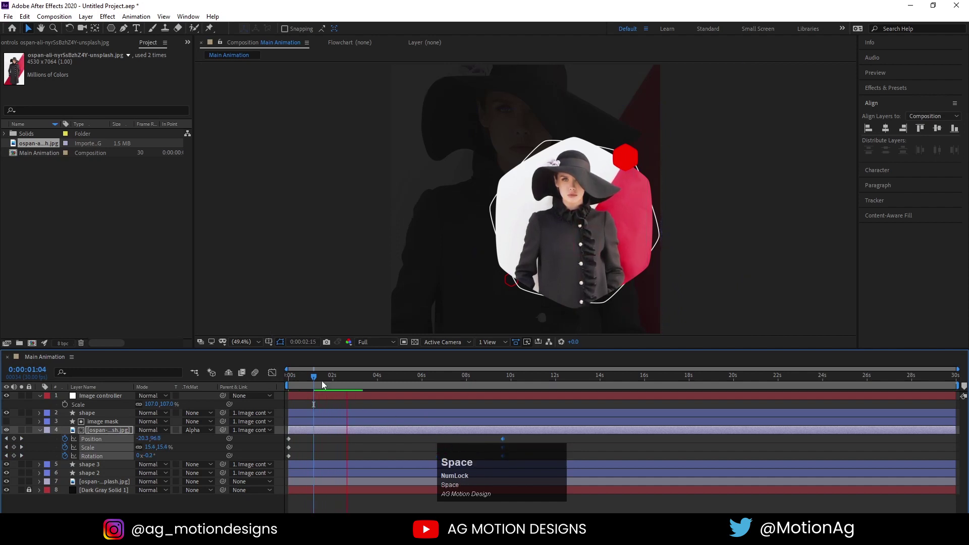
pyautogui.click(300, 379)
pyautogui.press('space')
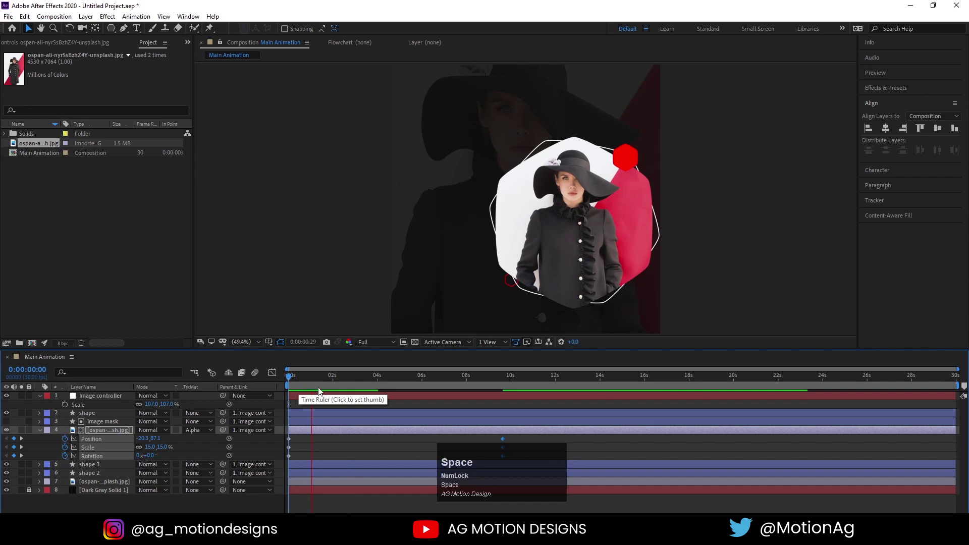
pyautogui.moveTo(304, 384); pyautogui.dragTo(87, 484)
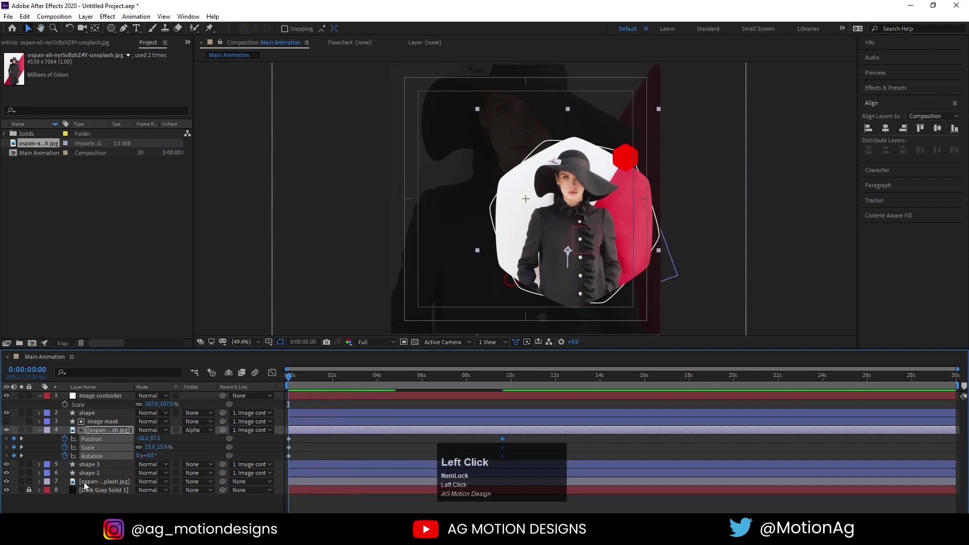
# Step: Keyframe the background photo's starting Position, Scale and Rotation at 0 s
pyautogui.press('p')
pyautogui.click(67, 492)
pyautogui.press('s')
pyautogui.click(67, 492)
pyautogui.press('r')
pyautogui.click(66, 492)
pyautogui.press('u')
# Step: At 9:19 set the background photo's end tilt and larger scale keyframes
pyautogui.moveTo(492, 460); pyautogui.dragTo(485, 382)
pyautogui.press('k')
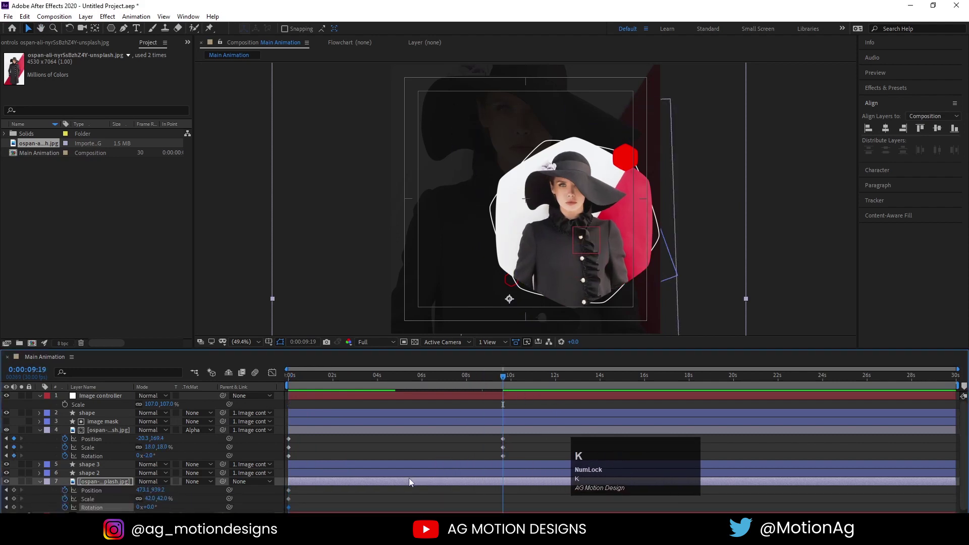
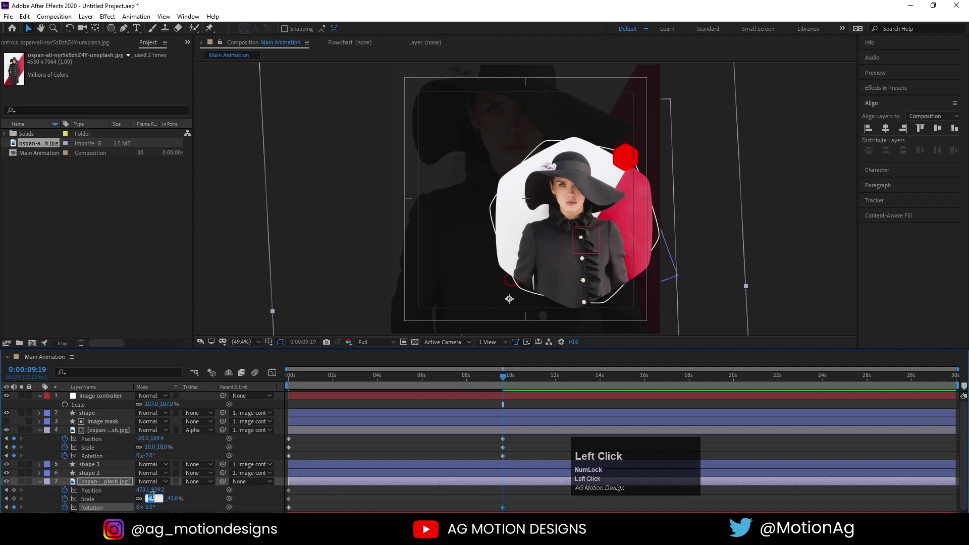
pyautogui.press('Return')
pyautogui.click(290, 382)
pyautogui.press('space')
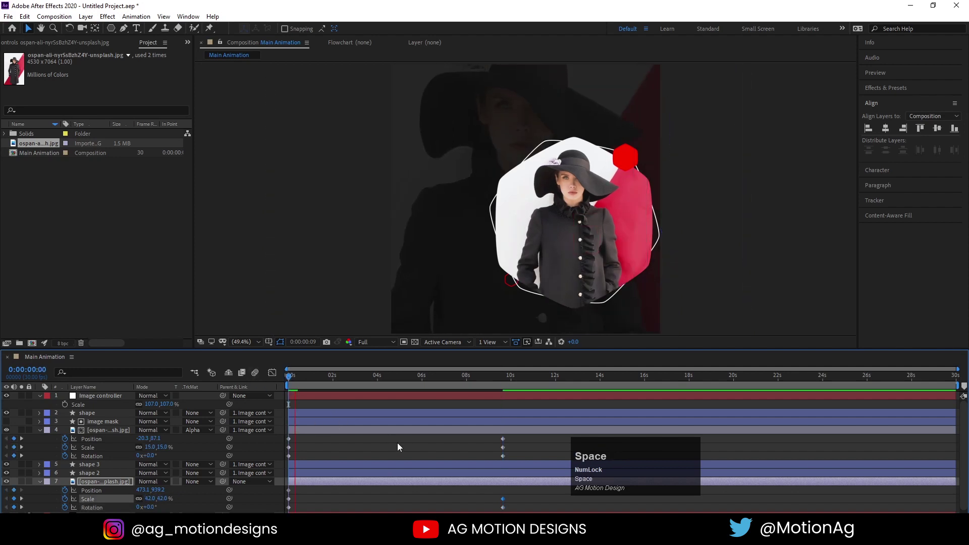
pyautogui.press('k')
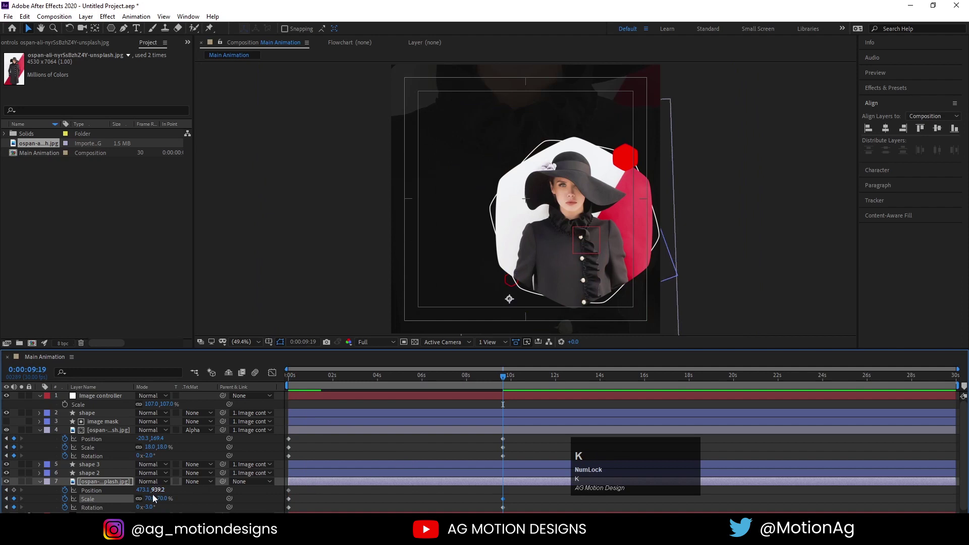
pyautogui.click(155, 501)
pyautogui.press('Return')
# Step: Preview the background photo's slow drift and deselect the layers
pyautogui.click(398, 380)
pyautogui.press('space')
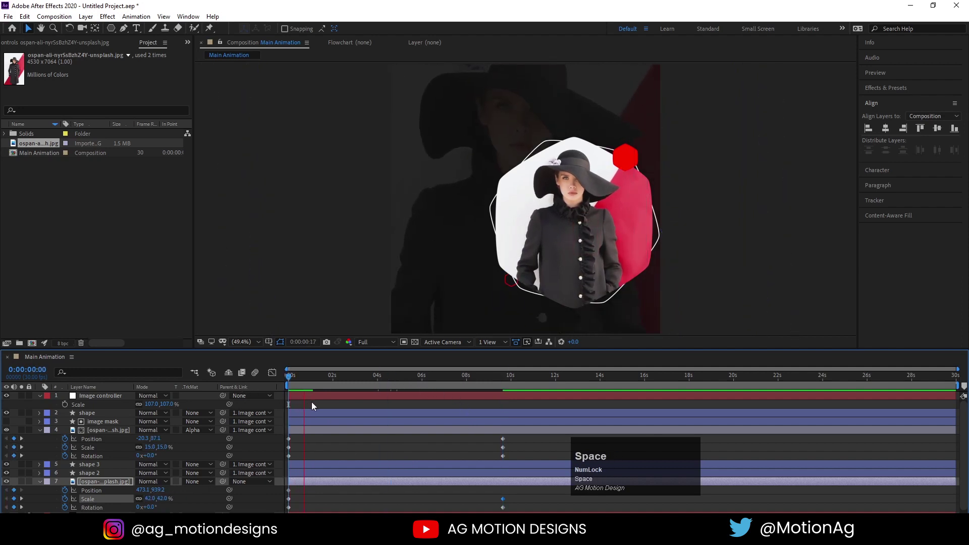
pyautogui.press('space')
pyautogui.click(297, 380)
# Step: Select shape 2, shape 3, shape and image mask layers and reveal their Scale property
pyautogui.press('u')
pyautogui.click(191, 494)
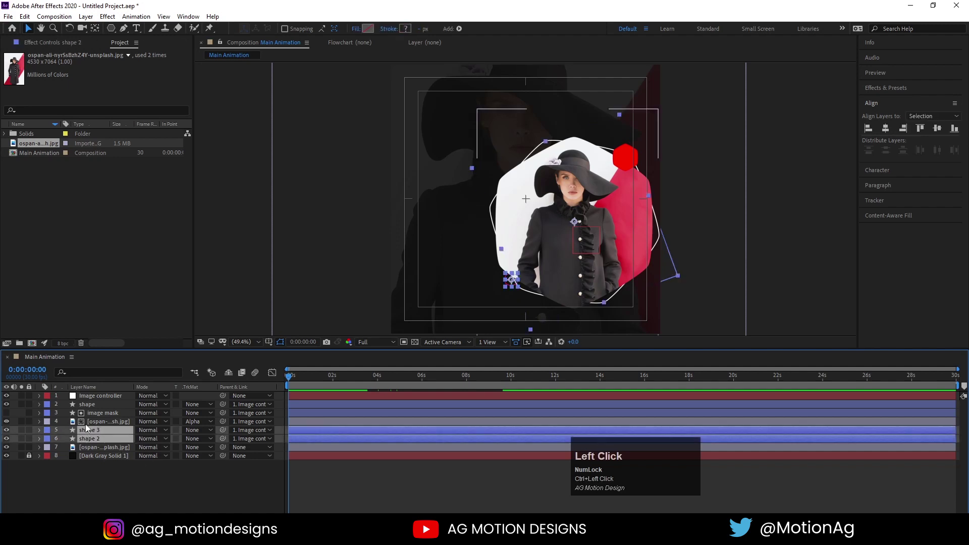
pyautogui.click(85, 408)
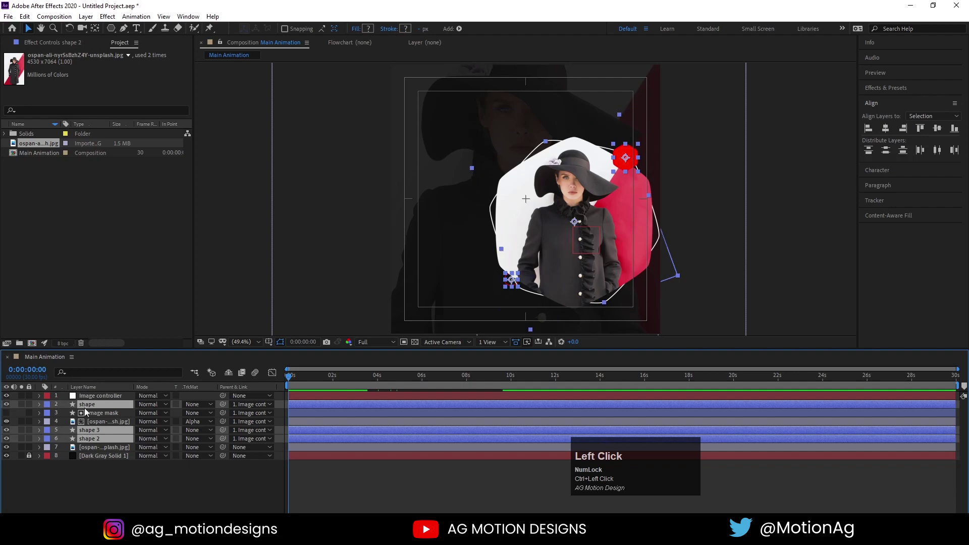
pyautogui.click(94, 418)
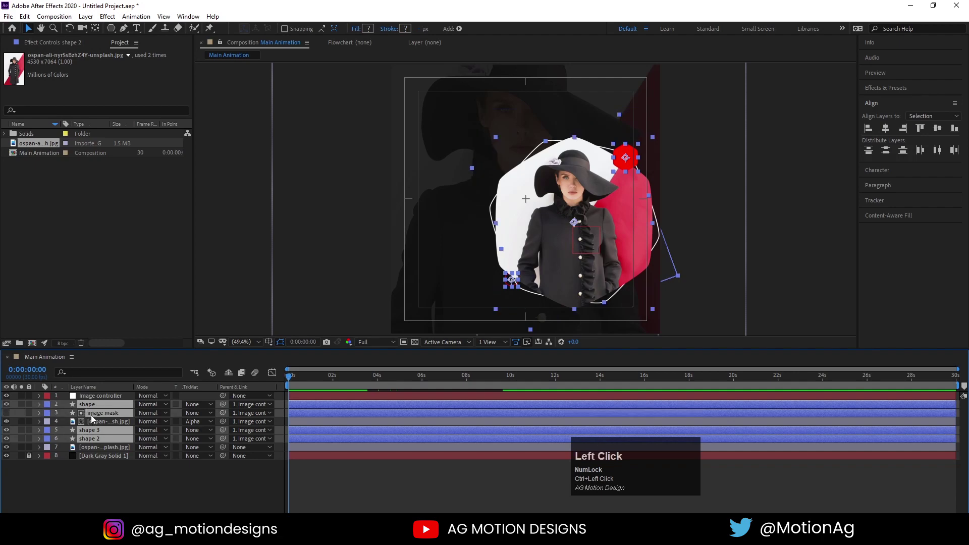
pyautogui.press('s')
pyautogui.click(70, 417)
pyautogui.press('space')
# Step: Keyframe the four layers' Scale from 0% up to 100% over the opening frames
pyautogui.click(19, 416)
pyautogui.press('j')
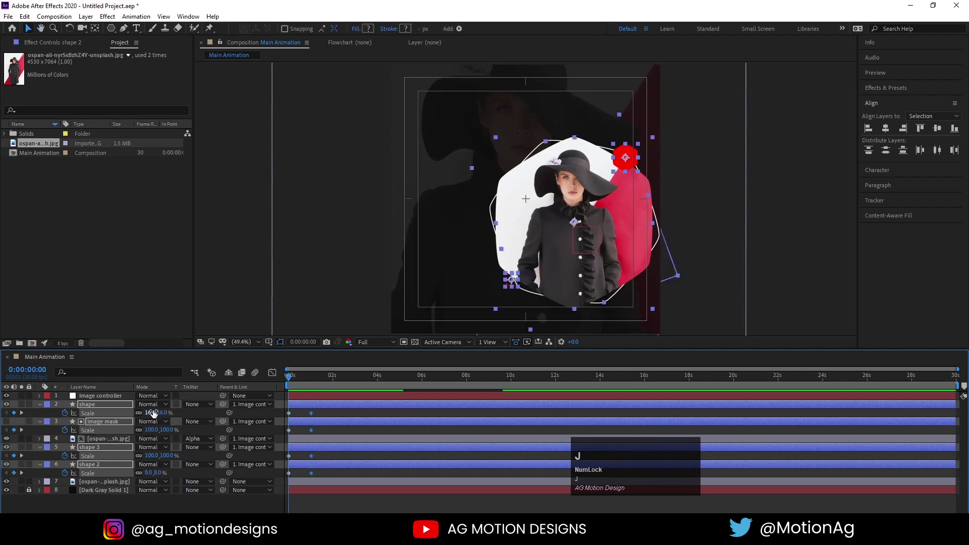
pyautogui.click(156, 417)
pyautogui.press('Return')
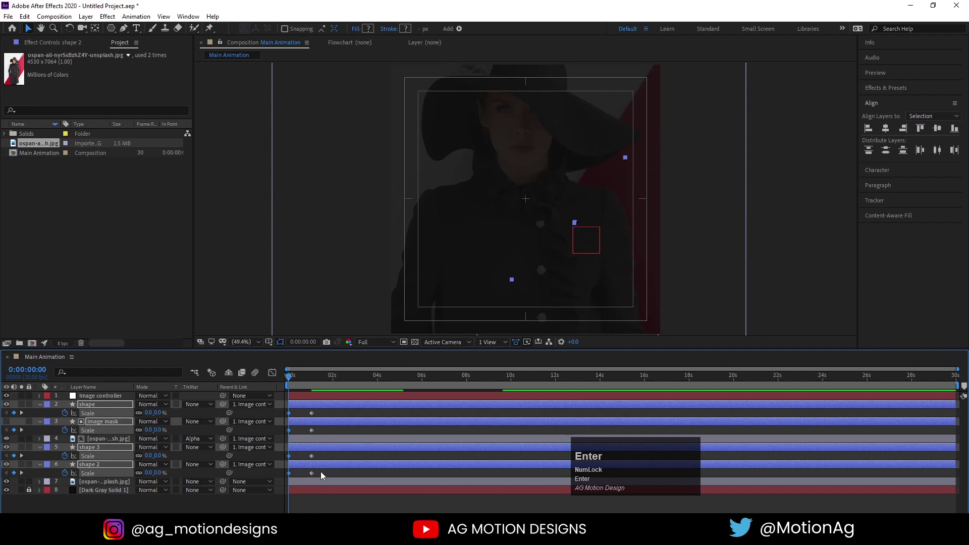
# Step: Easy Ease the scale keyframes and sharpen their speed curve in the Graph Editor for a quick pop-in
pyautogui.click(329, 476)
pyautogui.press('F9')
pyautogui.click(277, 378)
pyautogui.write('===')
pyautogui.moveTo(488, 464); pyautogui.dragTo(332, 500)
pyautogui.press('space')
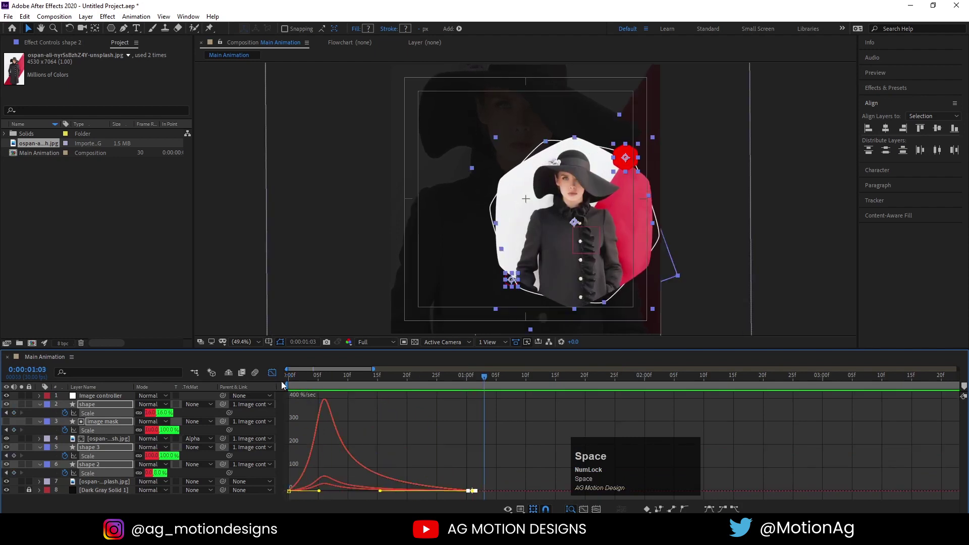
# Step: Back in the layer timeline, offset the shape and shape 2 Scale keyframes to delay their grow-in
pyautogui.click(278, 379)
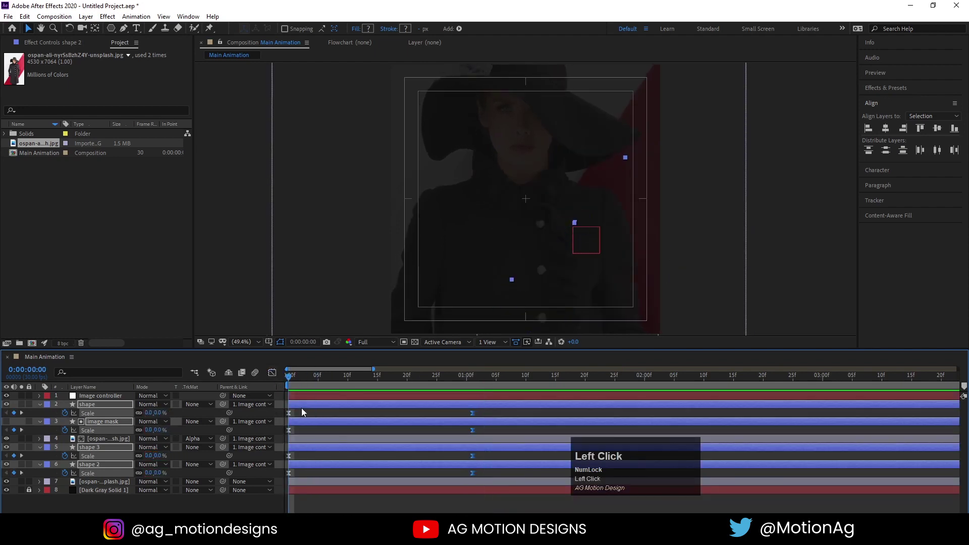
pyautogui.press('space')
pyautogui.moveTo(309, 450); pyautogui.dragTo(302, 410)
pyautogui.click(302, 410)
pyautogui.press('space')
pyautogui.click(313, 408)
pyautogui.press('space')
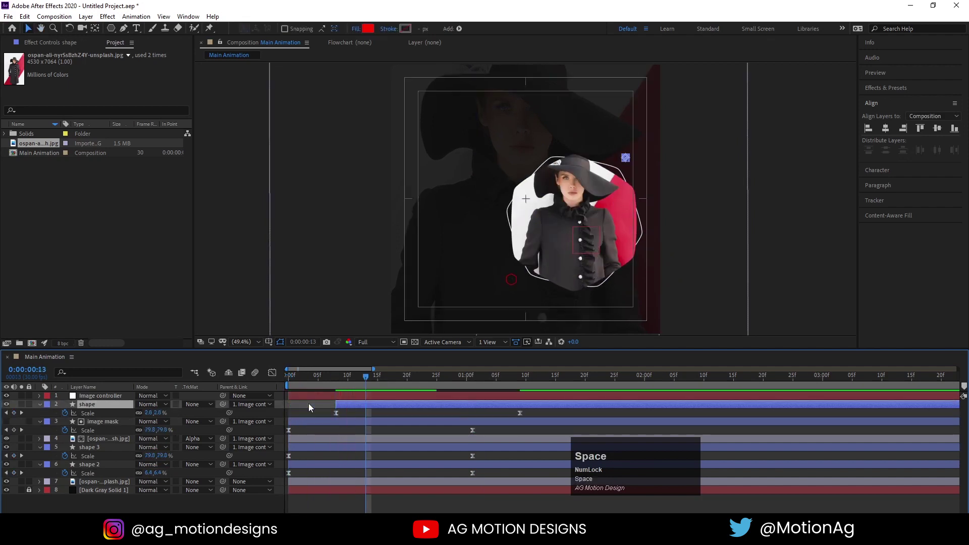
# Step: Preview the staggered grow-in of the hexagons a couple of times
pyautogui.press('[')
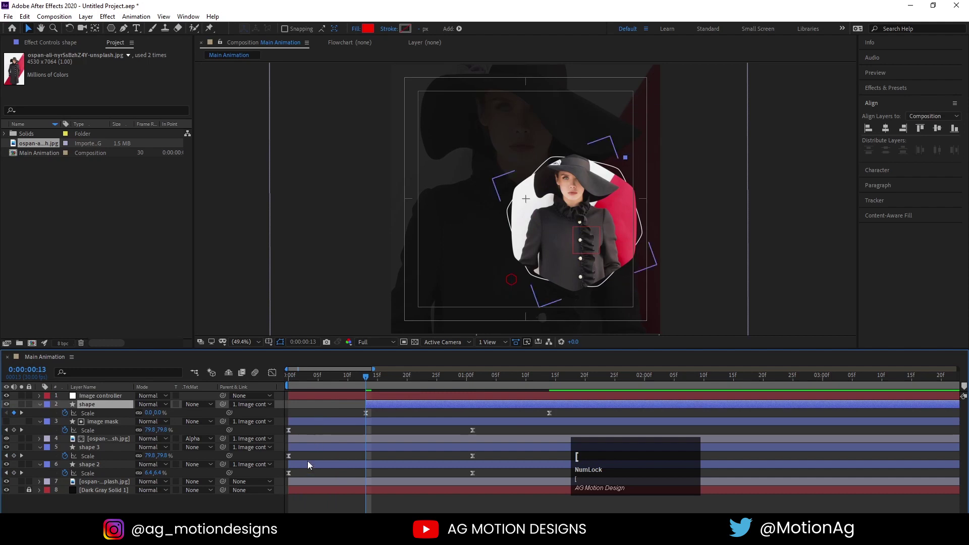
pyautogui.click(312, 467)
pyautogui.press('space')
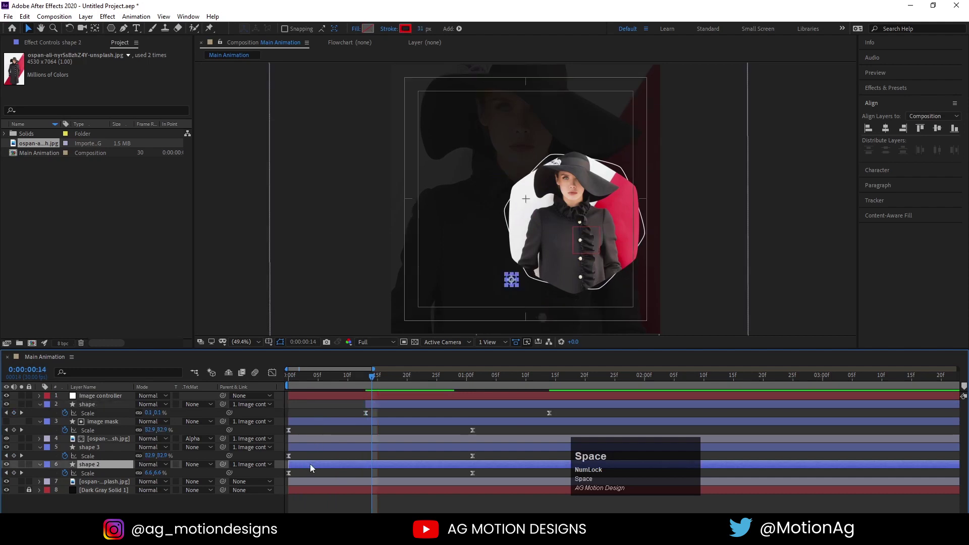
pyautogui.press('[')
pyautogui.press('space')
# Step: Slide the shape 3 layer to start later in time and expand its properties
pyautogui.click(386, 450)
pyautogui.press('[')
pyautogui.press('space')
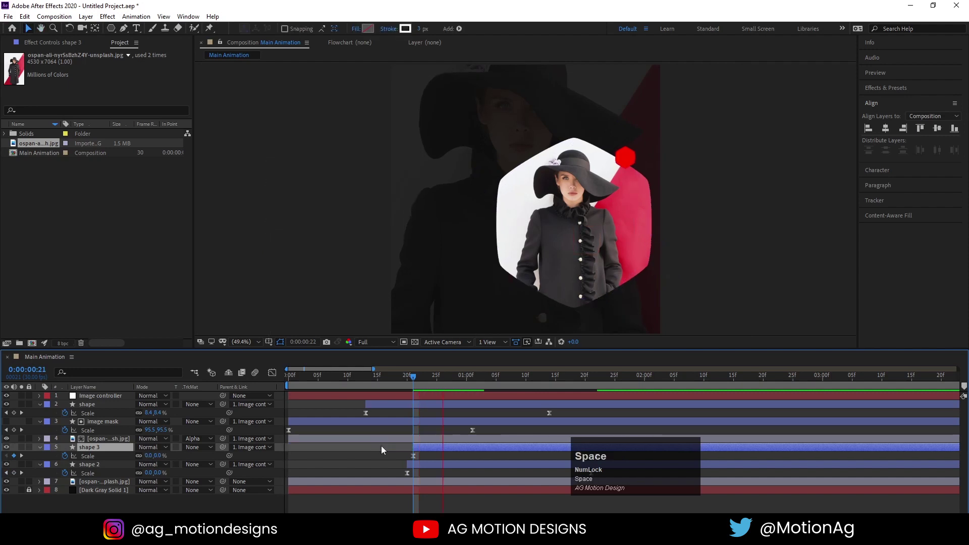
pyautogui.moveTo(428, 450); pyautogui.dragTo(259, 392)
pyautogui.press('space')
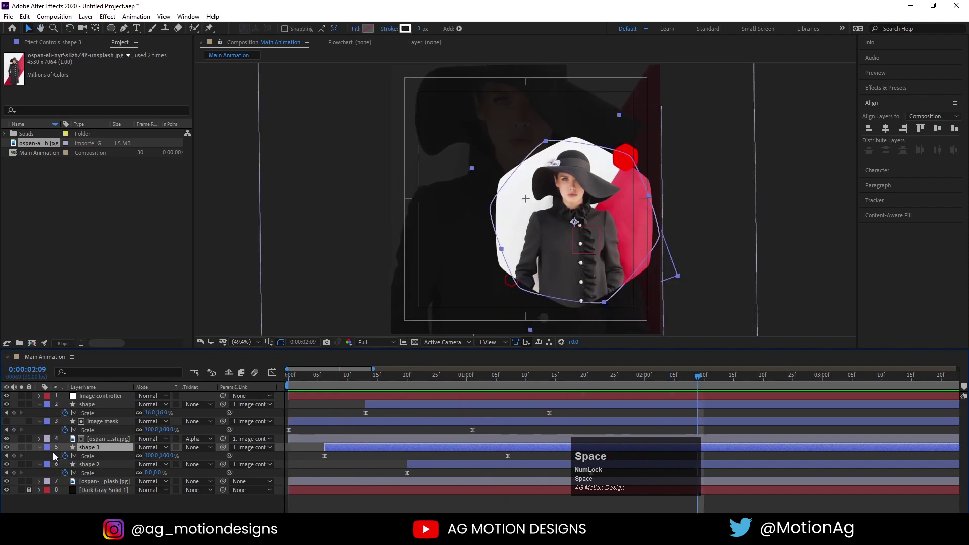
# Step: Add Trim Paths to shape 3 and set its End to 70%
pyautogui.click(46, 453)
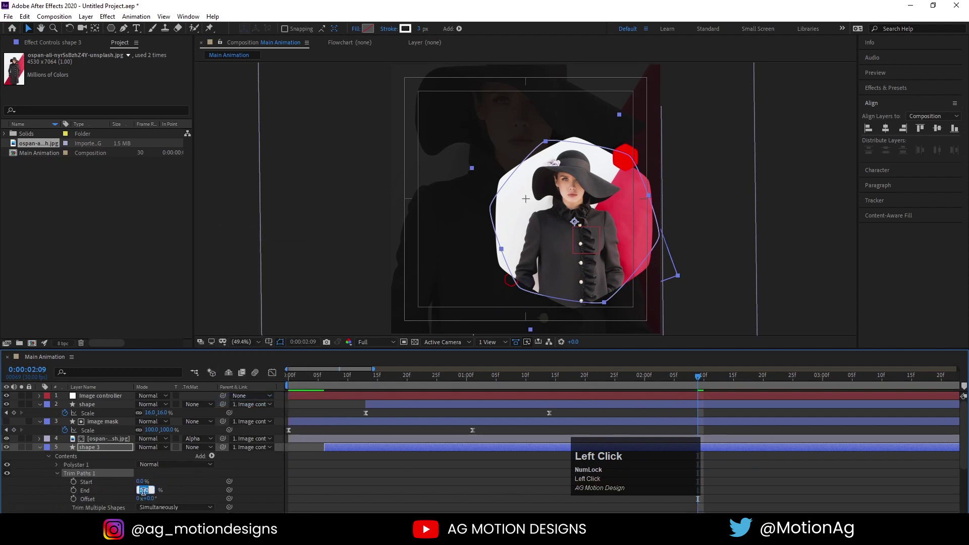
pyautogui.press('Return')
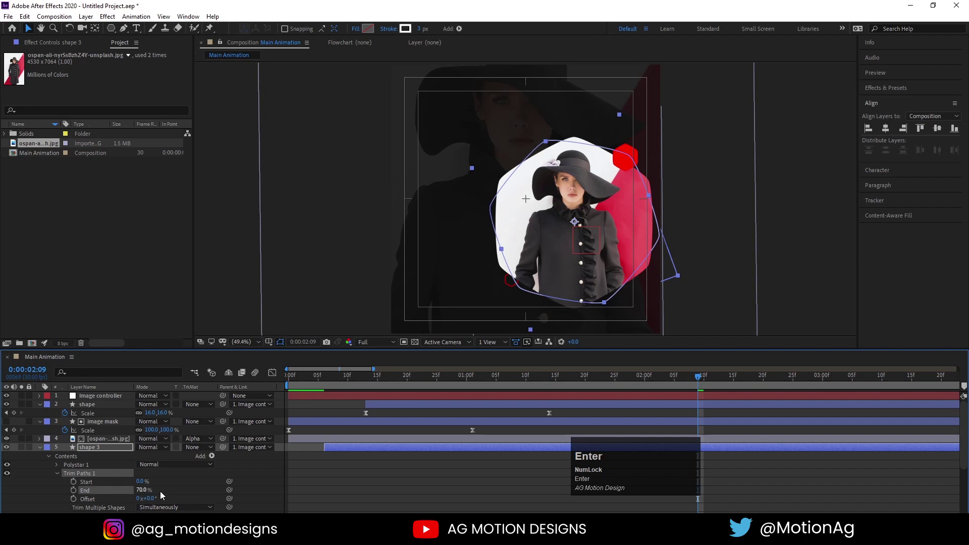
# Step: Give the trim Offset the expression time*100, then collapse the layer and deselect
pyautogui.click(190, 492)
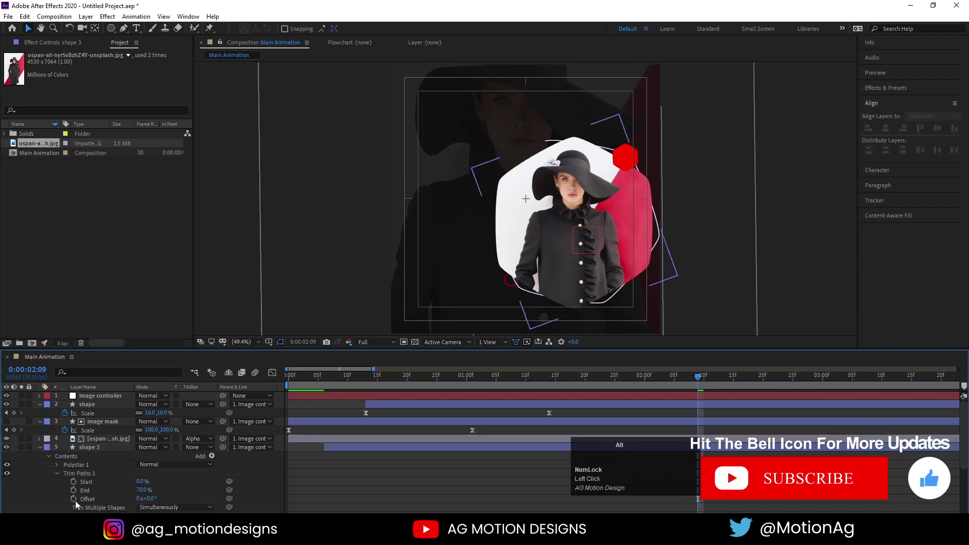
pyautogui.write('time')
pyautogui.press('3')
pyautogui.write('100')
pyautogui.click(325, 457)
pyautogui.press('u')
pyautogui.press('space')
pyautogui.click(330, 382)
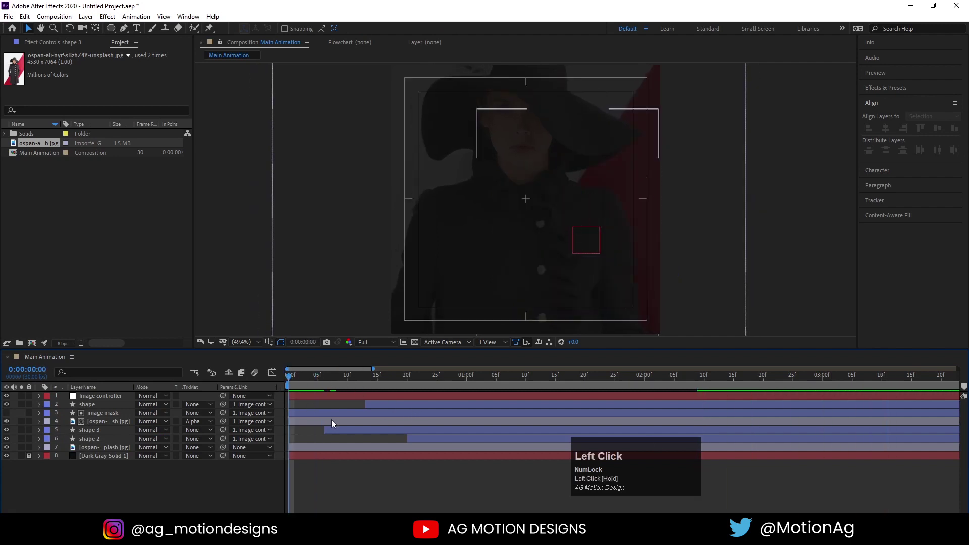
# Step: Move the shape 3 outline layer above the image mask and return to the start
pyautogui.press('[')
pyautogui.press('space')
pyautogui.press('space')
pyautogui.click(113, 434)
pyautogui.press('space')
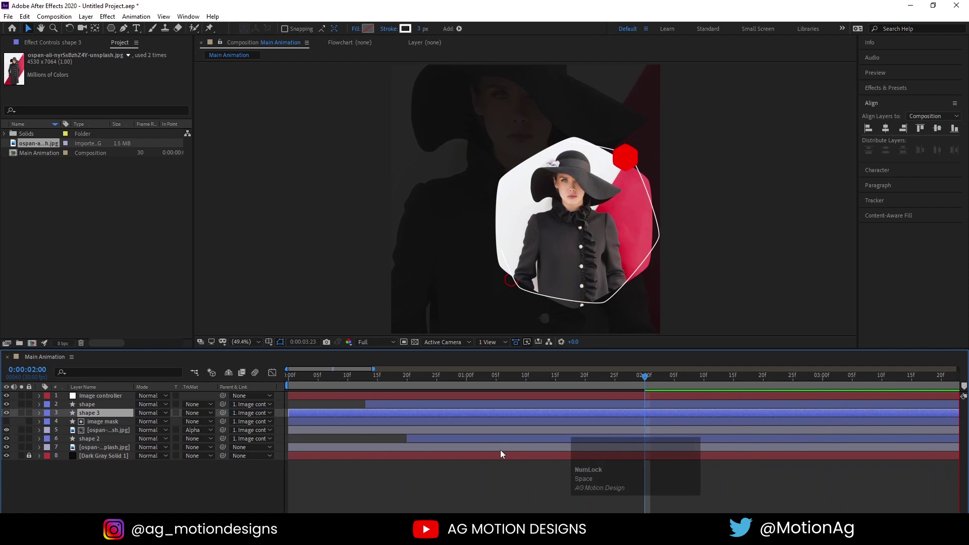
pyautogui.press('space')
# Step: Scrub and preview the hexagon pop-in with its circling trimmed outline
pyautogui.moveTo(298, 380); pyautogui.dragTo(249, 408)
pyautogui.press('space')
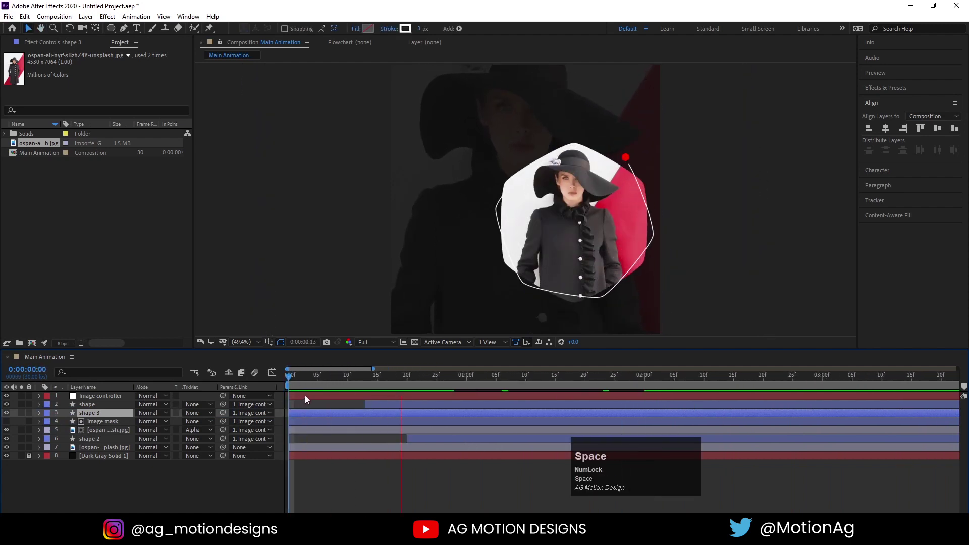
pyautogui.click(296, 388)
pyautogui.press('space')
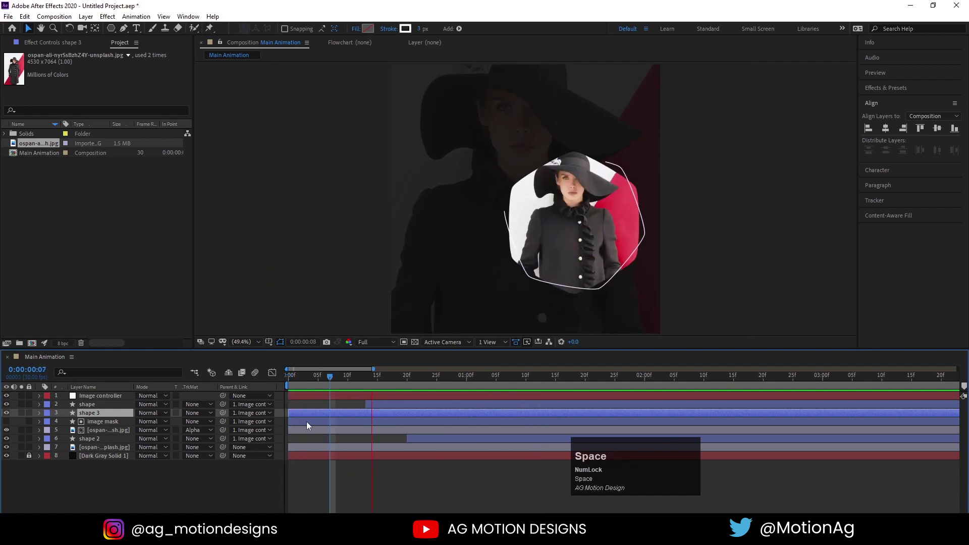
# Step: Check the photo layer's scale keyframes, hide them and zoom out to the full 30-second timeline
pyautogui.click(295, 374)
pyautogui.press('s')
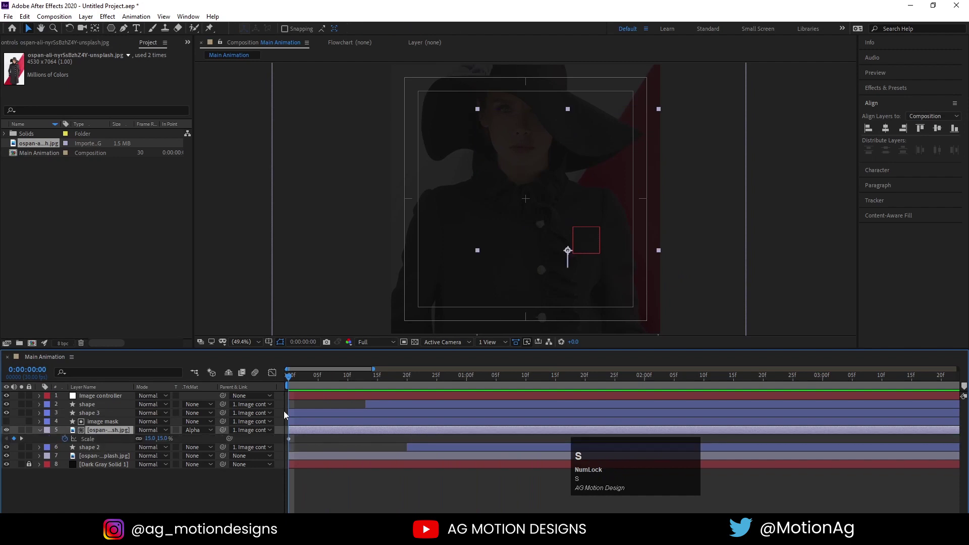
pyautogui.press('-')
pyautogui.click(315, 440)
pyautogui.press('u')
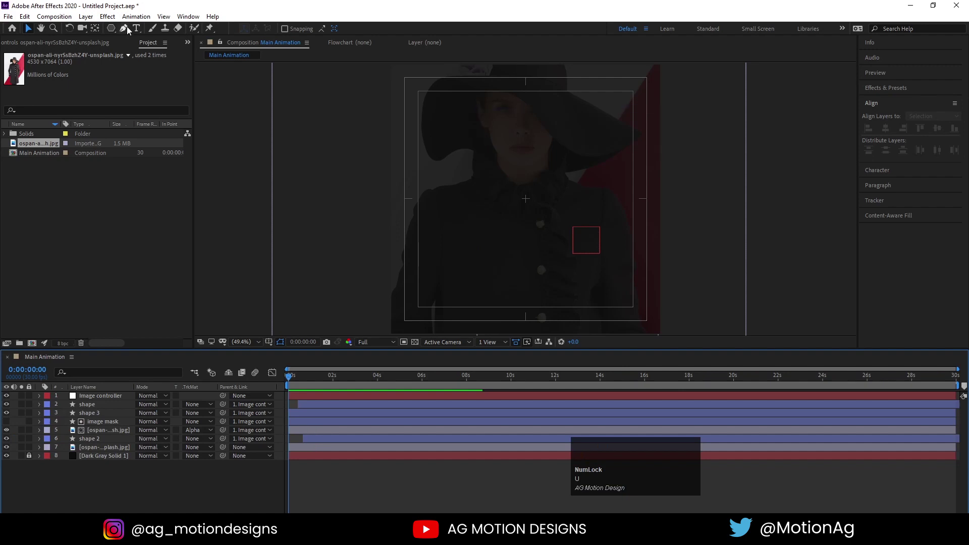
# Step: Type NEW FASHION SALE on three lines at top left and set it in Poppins with FASHION bold
pyautogui.click(138, 25)
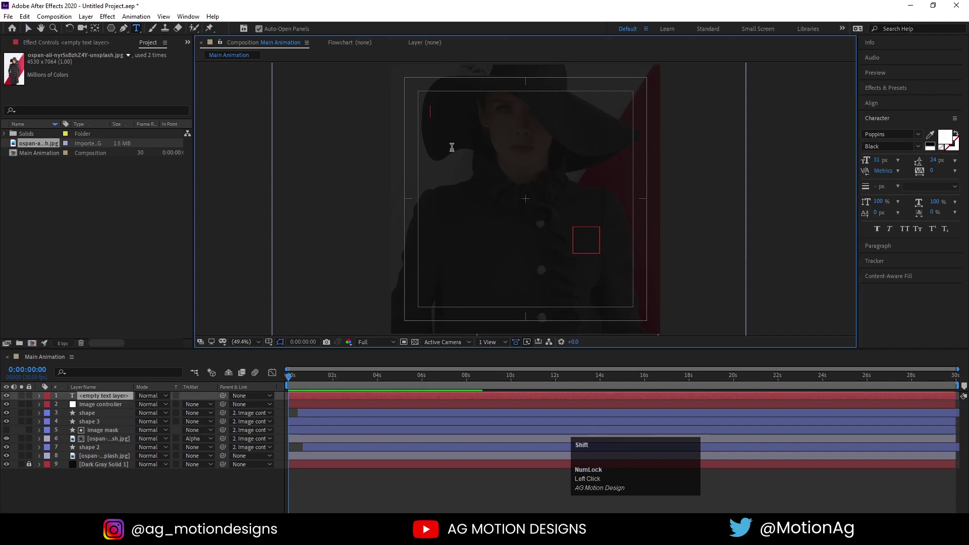
pyautogui.press('shift+Return')
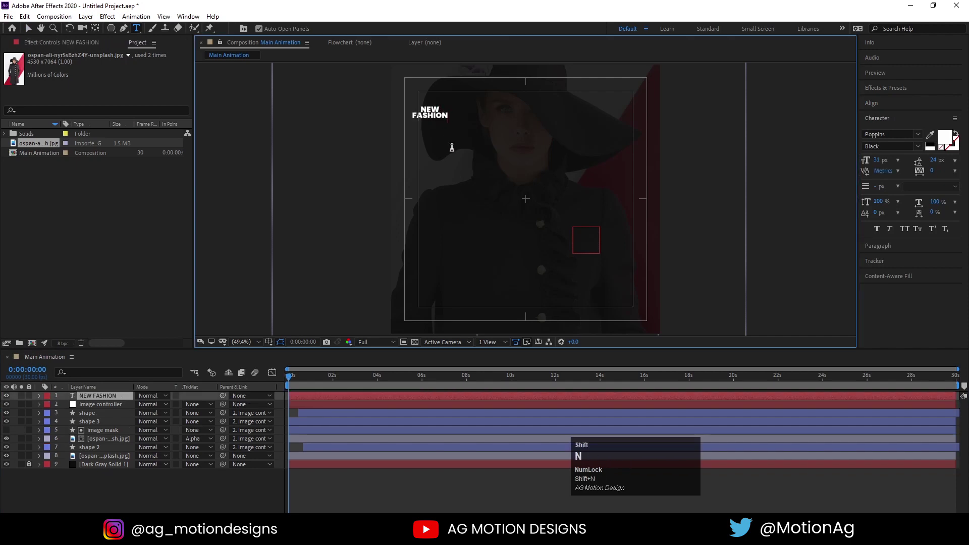
pyautogui.press('shift+Return')
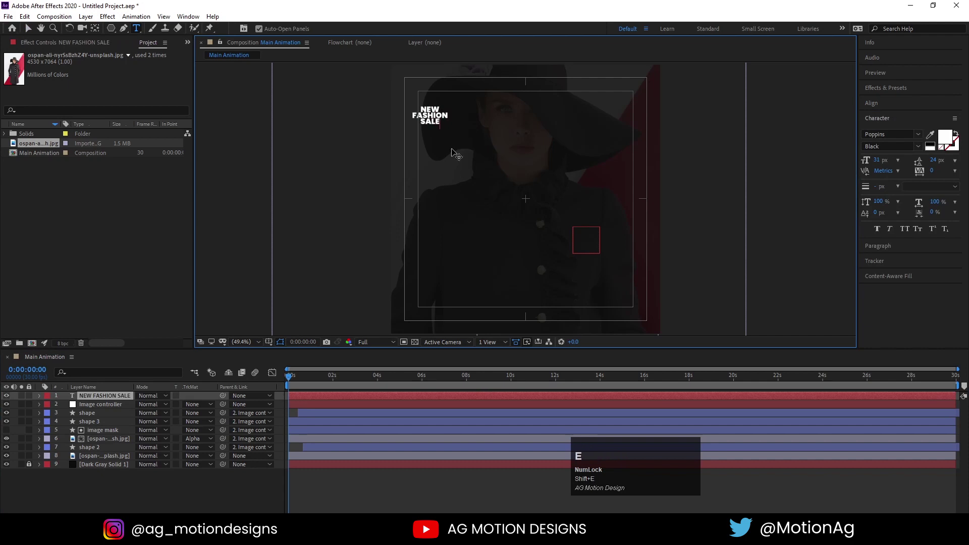
pyautogui.press('ctrl+a')
pyautogui.click(874, 104)
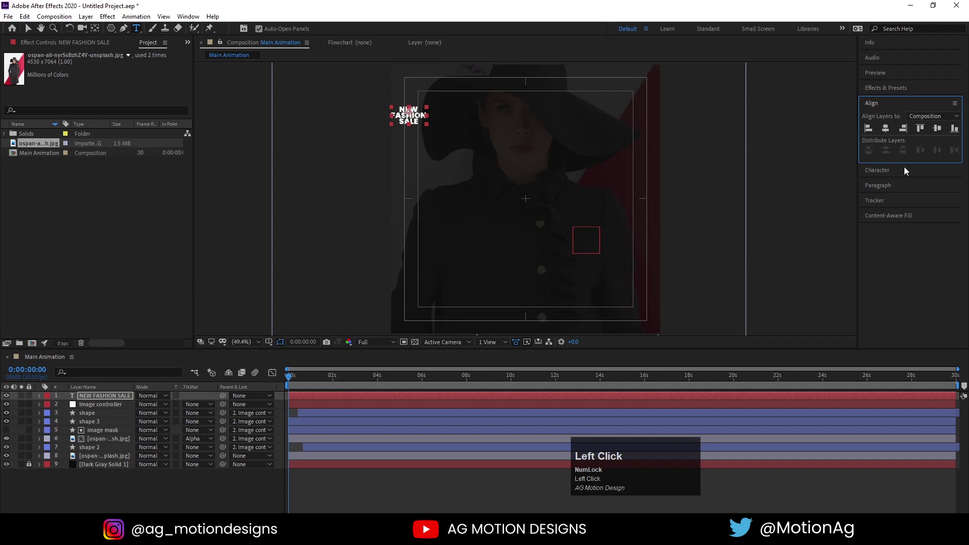
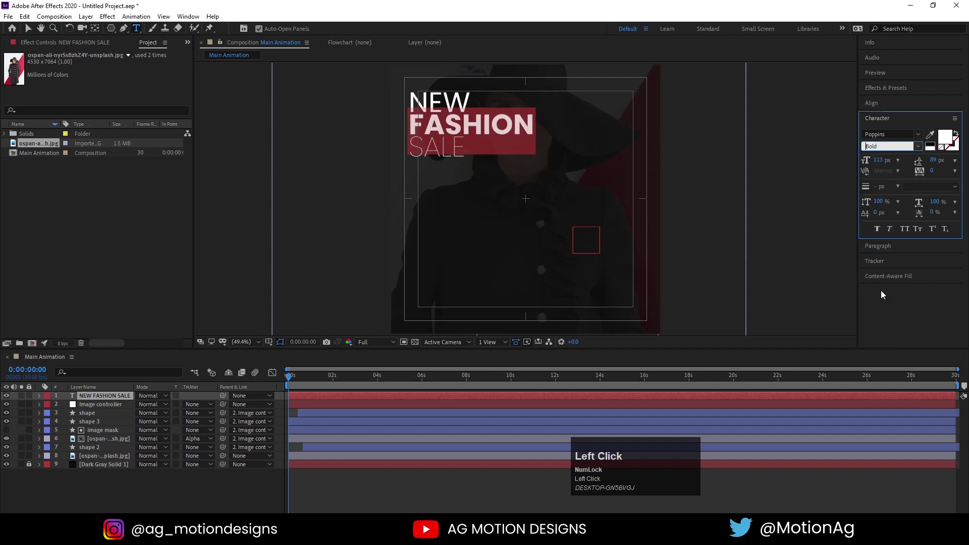
# Step: Recolour the word FASHION red and scale the title layer to 111%
pyautogui.press('space')
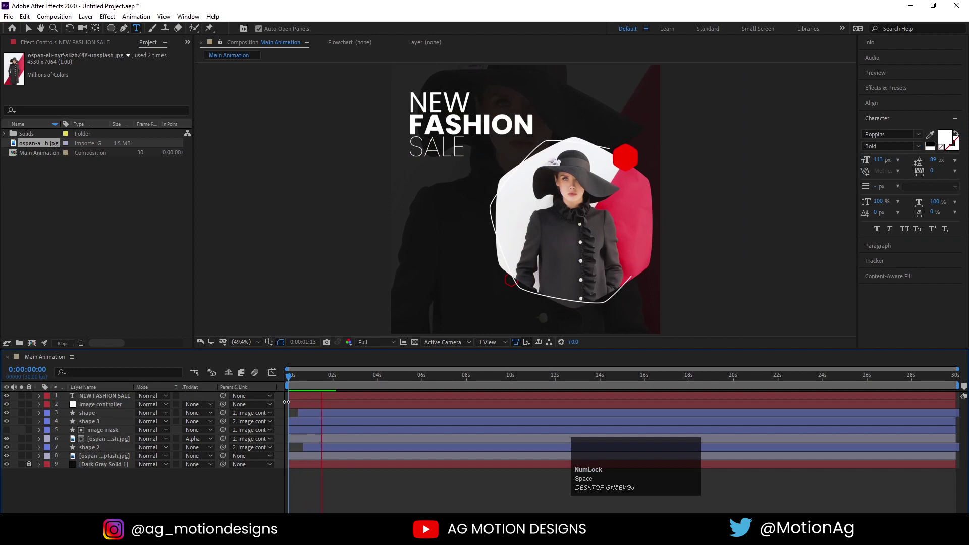
pyautogui.press('space')
pyautogui.click(122, 398)
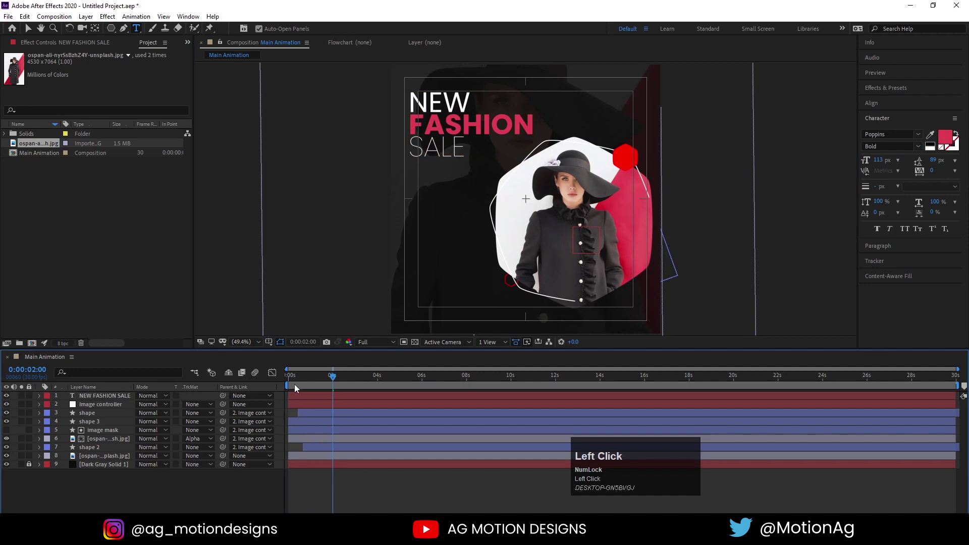
pyautogui.click(103, 395)
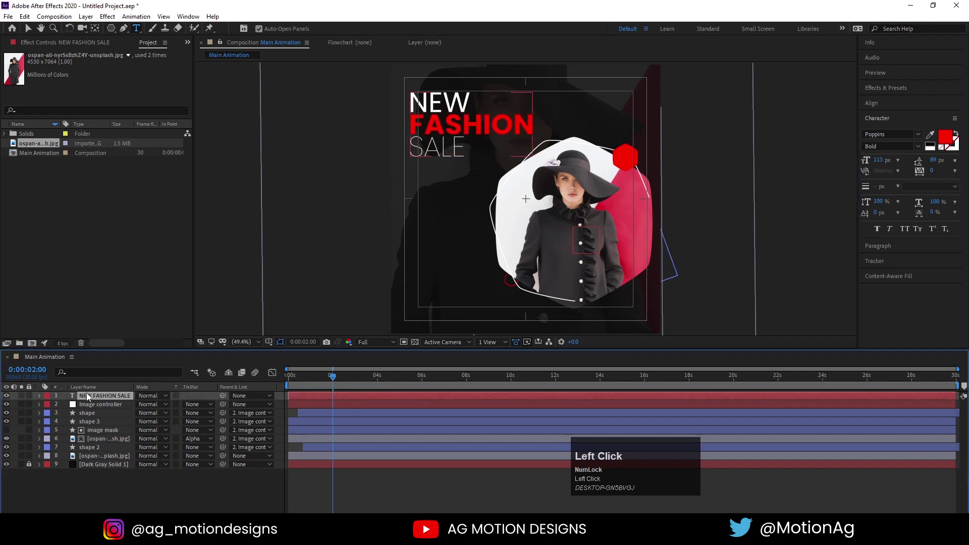
pyautogui.press('ctrl+alt+Home')
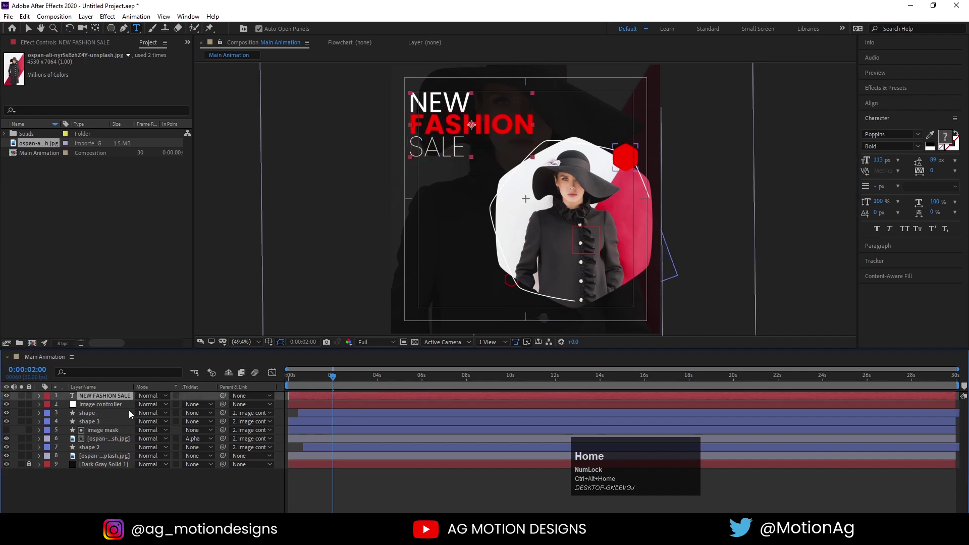
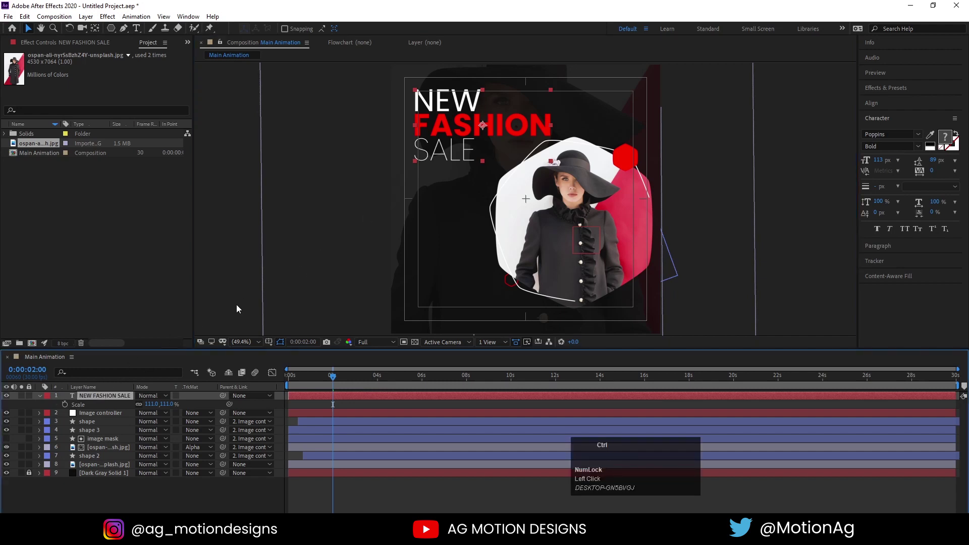
pyautogui.press('ctrl+t')
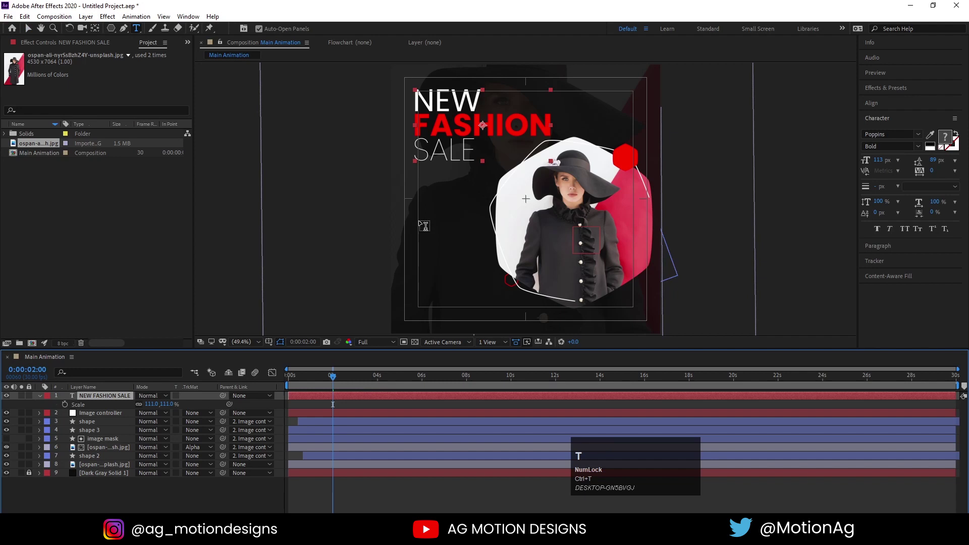
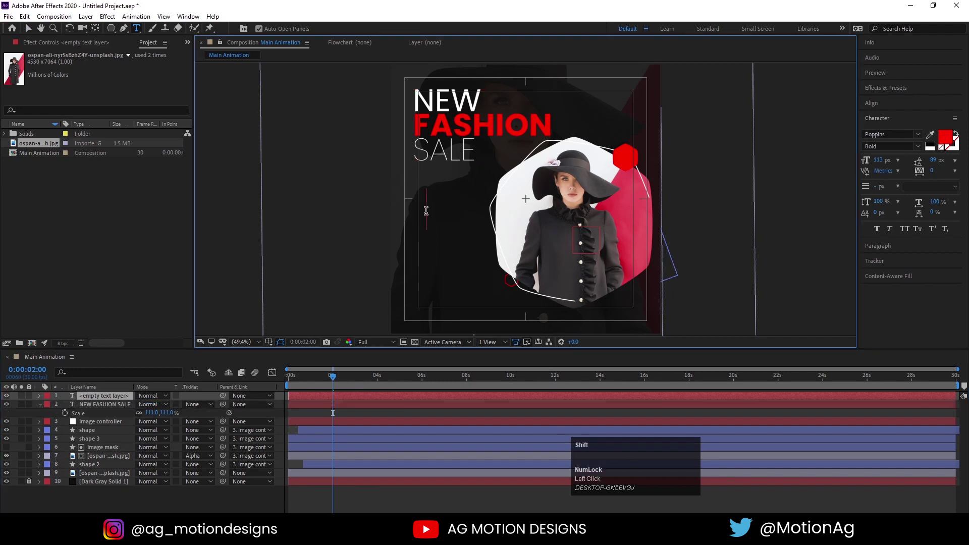
# Step: Type UP TO 65% OFF on two lines as a new text layer below the title
pyautogui.press('shift+u')
pyautogui.press('p')
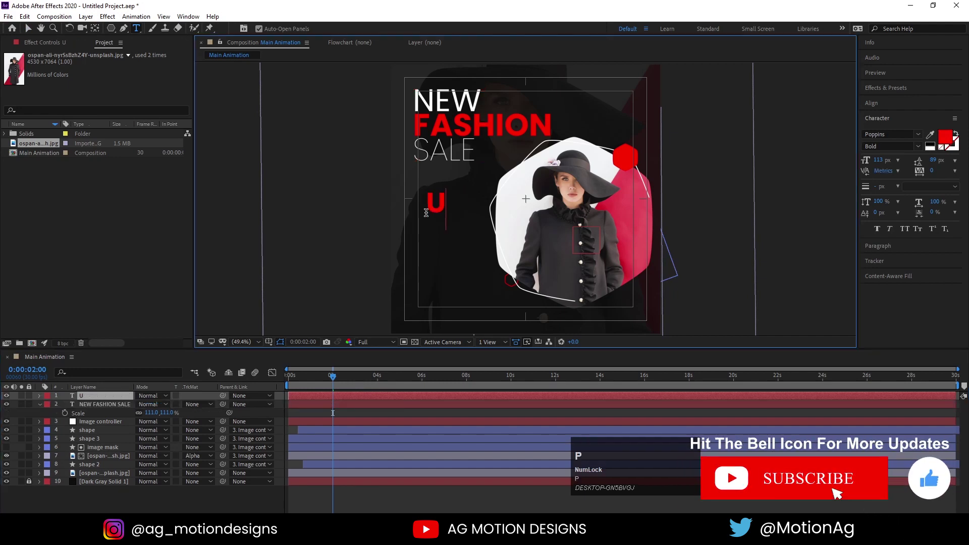
pyautogui.press('shift+p')
pyautogui.press('shift+space')
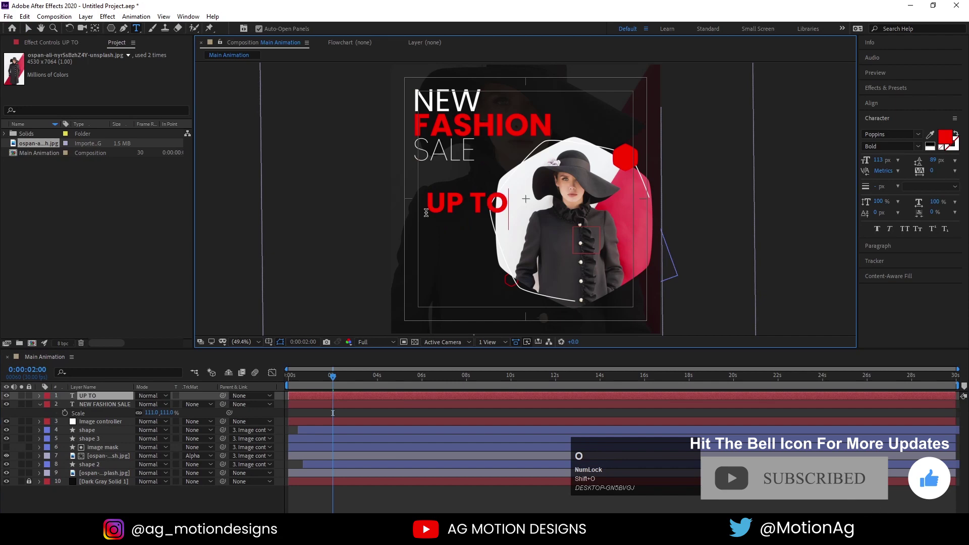
pyautogui.press('Return')
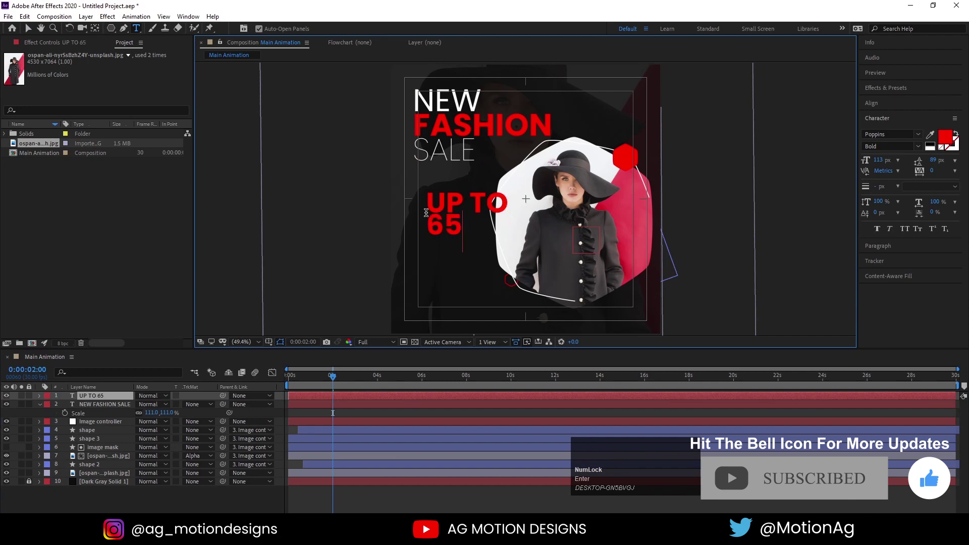
pyautogui.press('shift+5')
pyautogui.press('space')
pyautogui.press('ctrl+a')
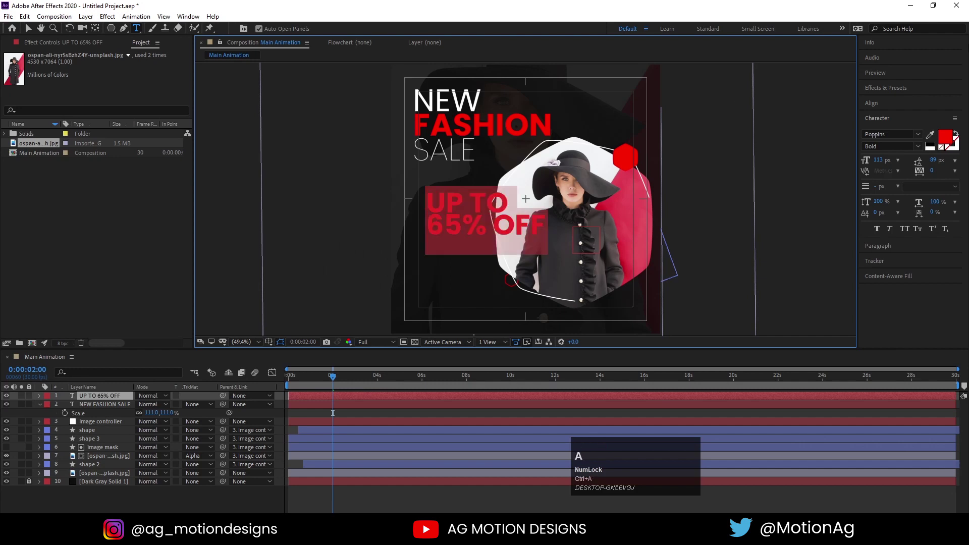
# Step: Reduce the discount text to about 38 px Regular white and tighten its line spacing
pyautogui.moveTo(925, 150); pyautogui.dragTo(692, 171)
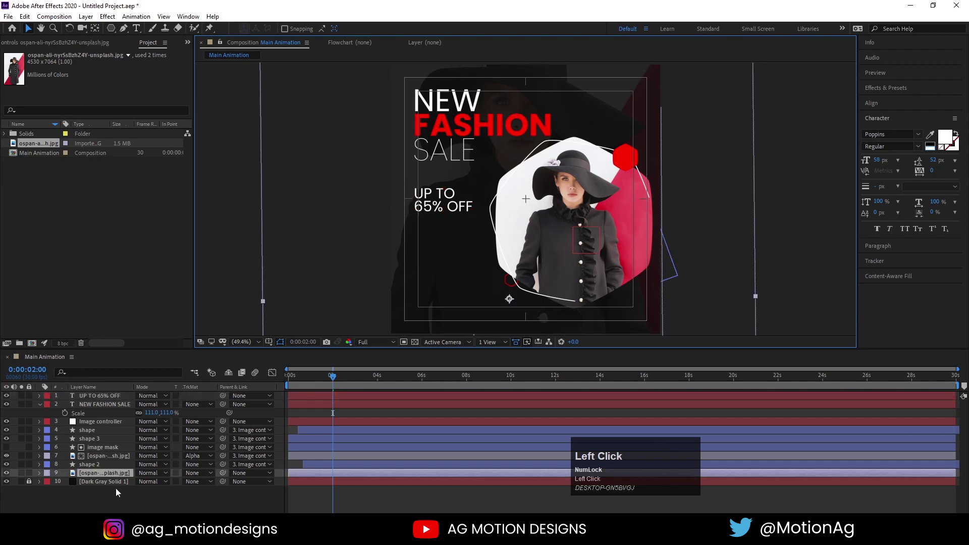
pyautogui.press('u')
pyautogui.write('uu')
pyautogui.click(95, 398)
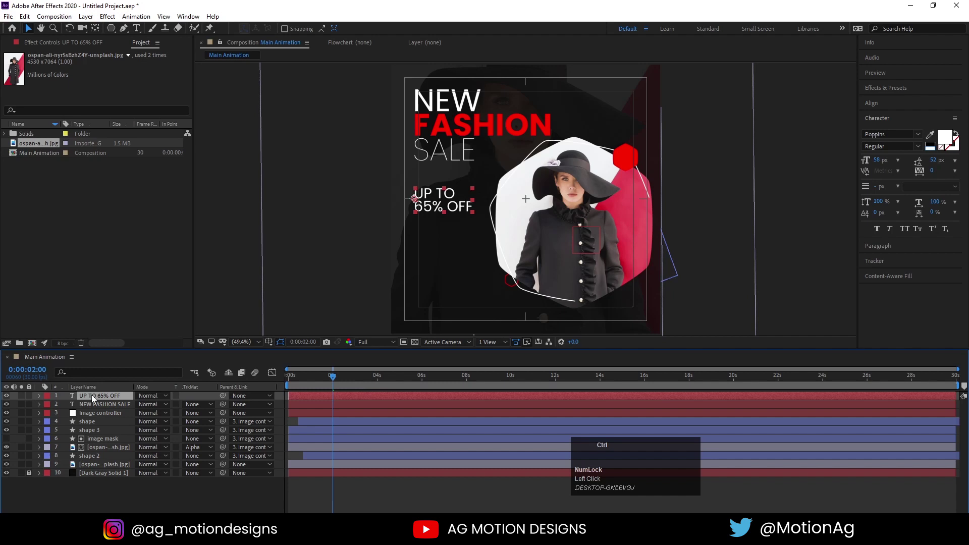
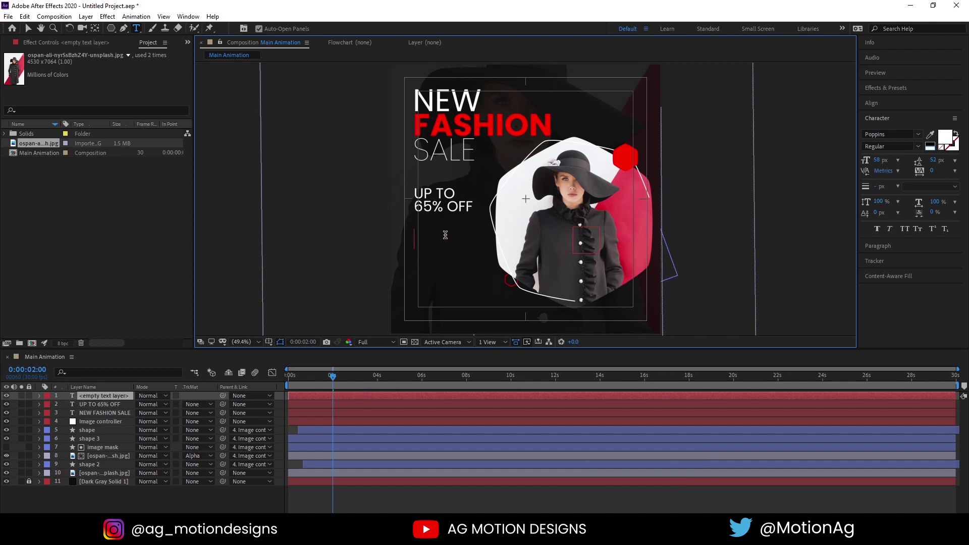
# Step: Type a small two-line NEW FASHION SALE caption and place it under the discount text
pyautogui.press('ctrl+a')
pyautogui.press('shift+space')
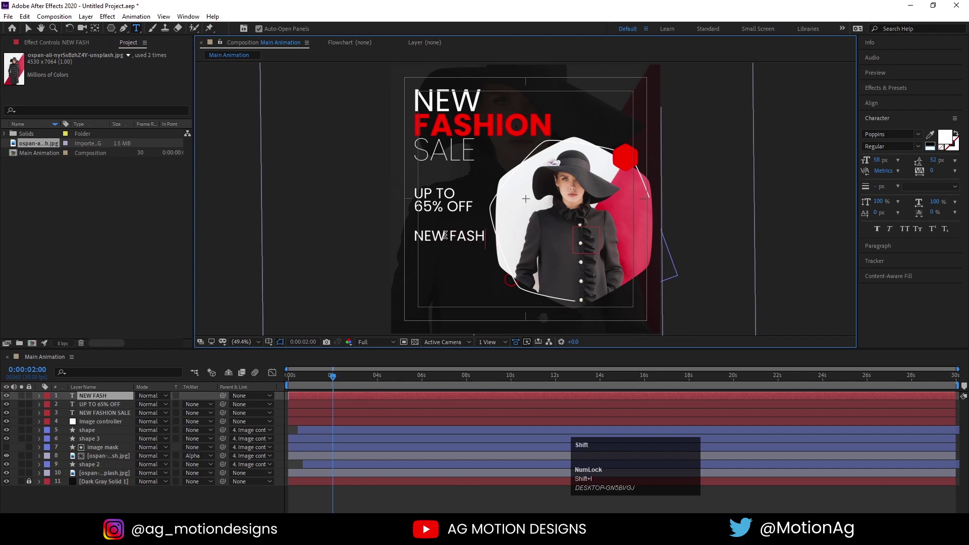
pyautogui.press('shift+o')
pyautogui.press('shift+n')
pyautogui.press('Return')
pyautogui.press('ctrl+a')
pyautogui.moveTo(881, 160); pyautogui.dragTo(28, 30)
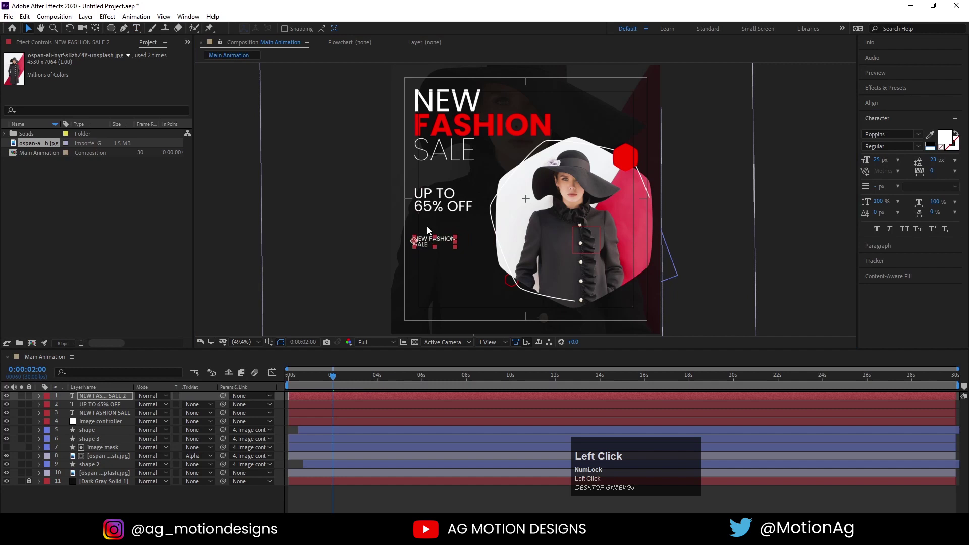
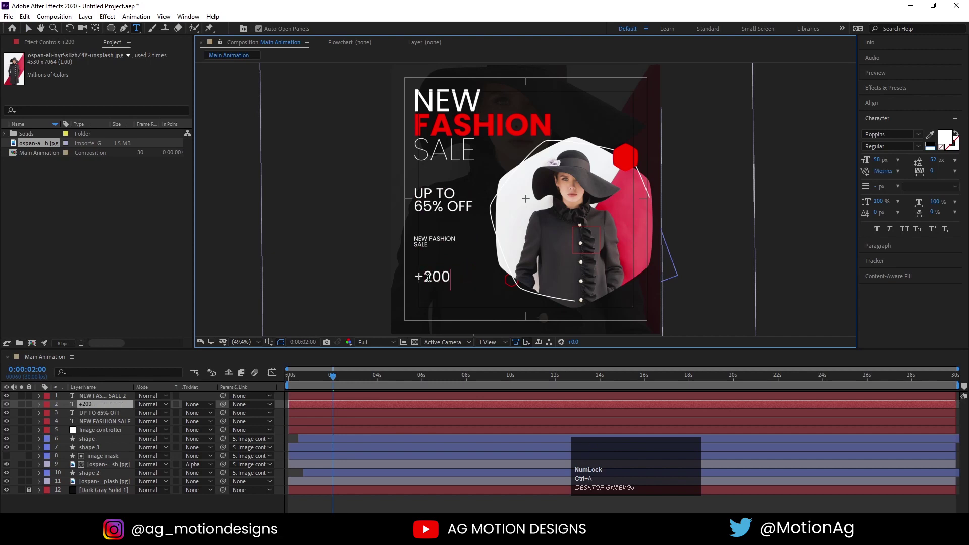
pyautogui.press('space')
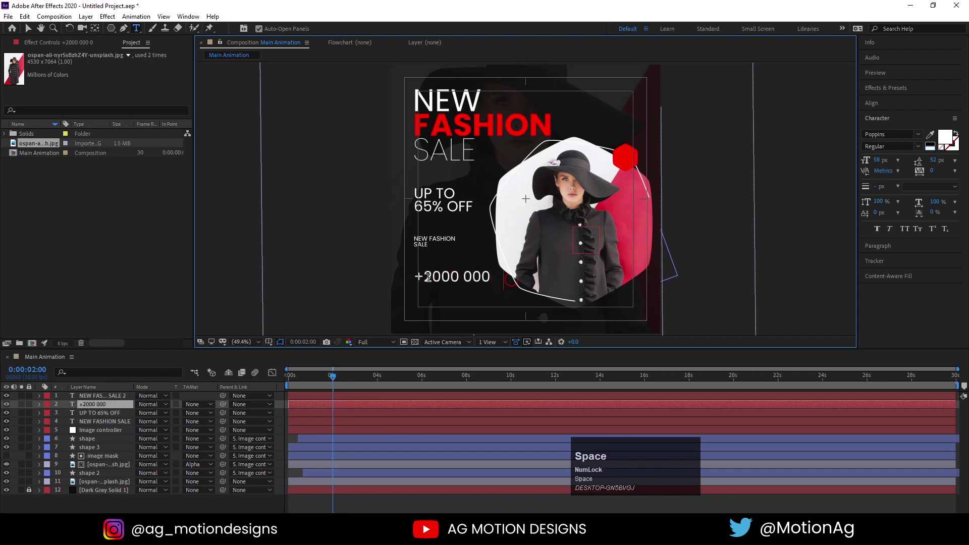
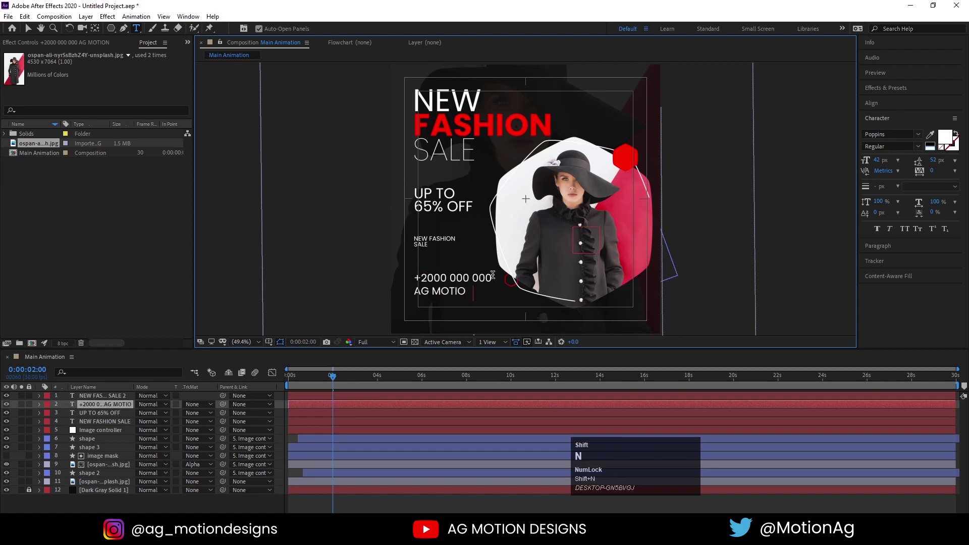
pyautogui.press('shift+space')
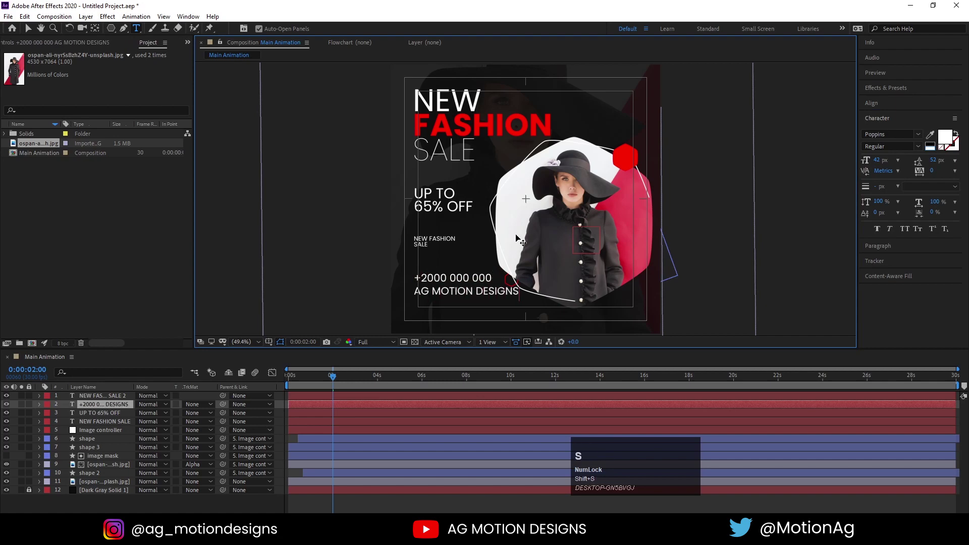
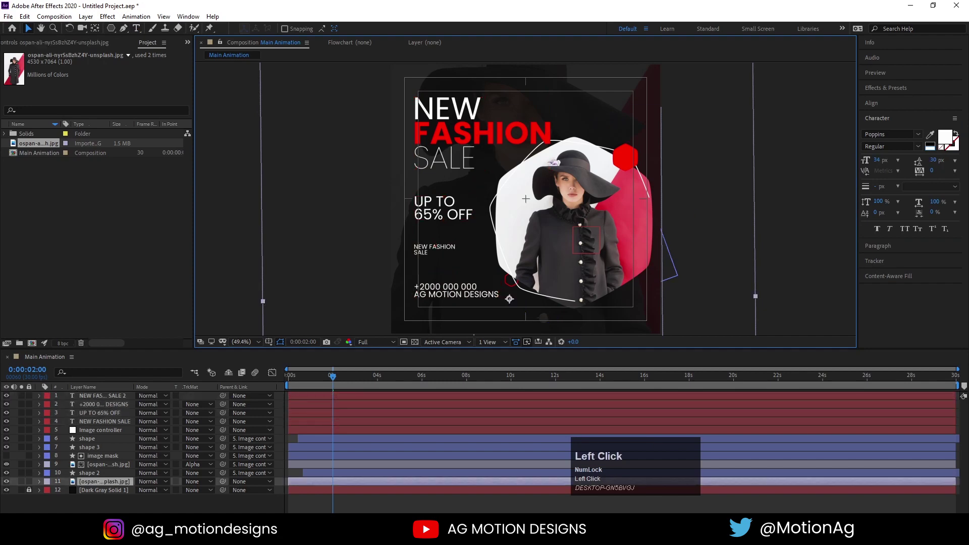
pyautogui.scroll(-3)
pyautogui.scroll(3)
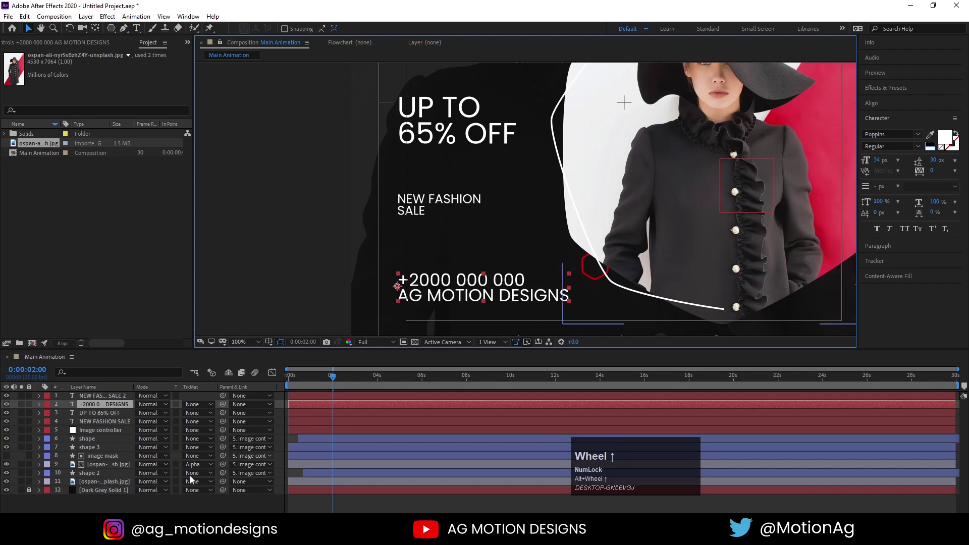
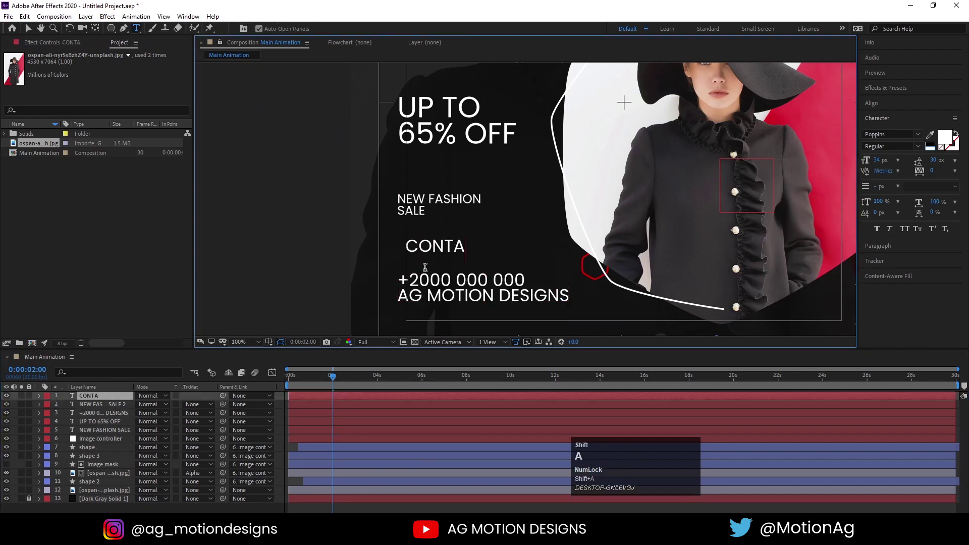
# Step: Type CONTACT US and set it Bold, Faux Italic and red in the Character panel
pyautogui.press('shift+space')
pyautogui.press('shift+u')
pyautogui.press('shift+s')
pyautogui.press('ctrl+a')
pyautogui.click(925, 150)
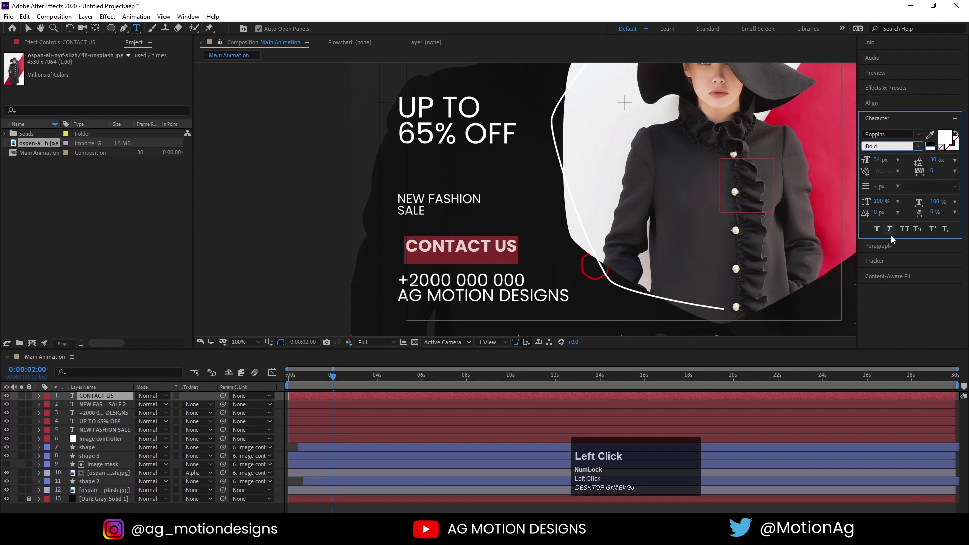
pyautogui.click(891, 226)
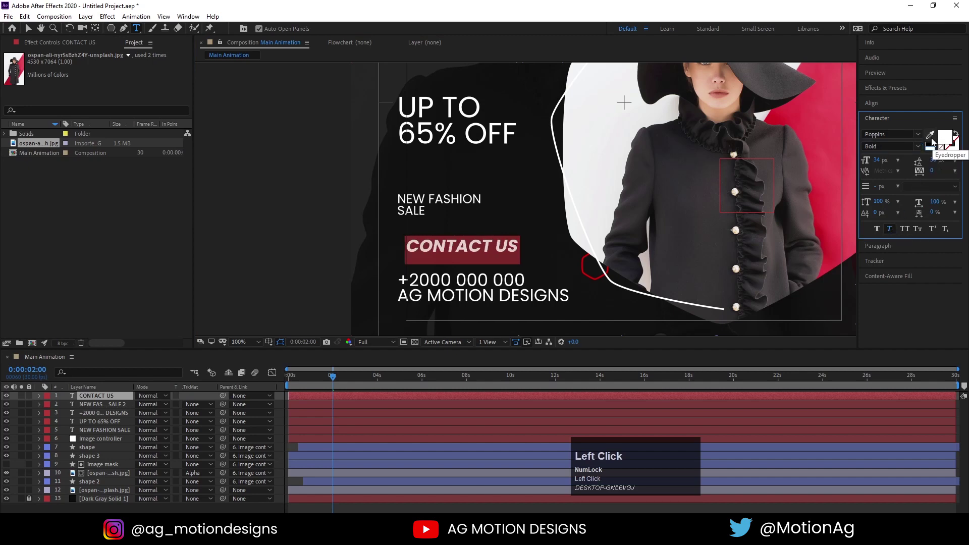
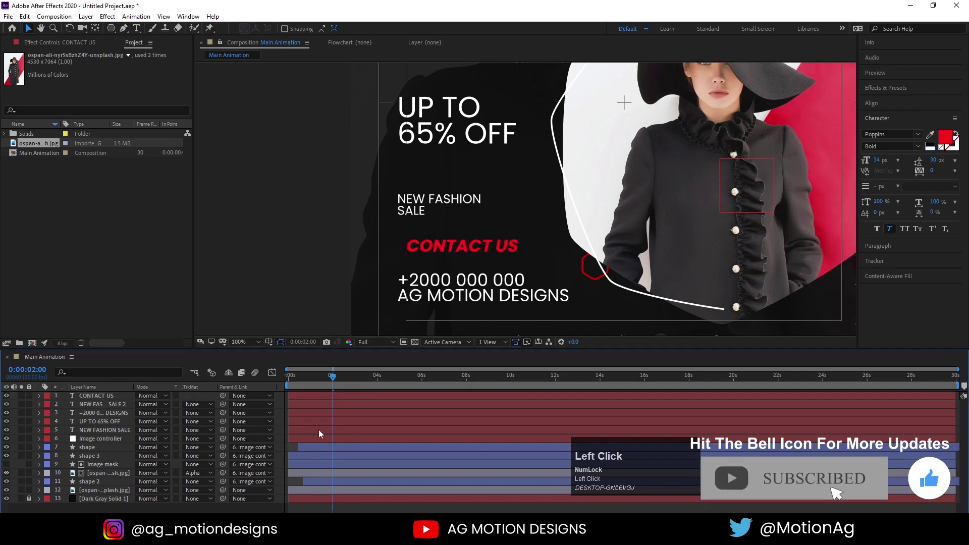
# Step: Move the CONTACT US layer to sit just above the phone number
pyautogui.press('v')
pyautogui.scroll(3)
pyautogui.moveTo(430, 235); pyautogui.dragTo(434, 298)
pyautogui.press('Down')
pyautogui.click(732, 243)
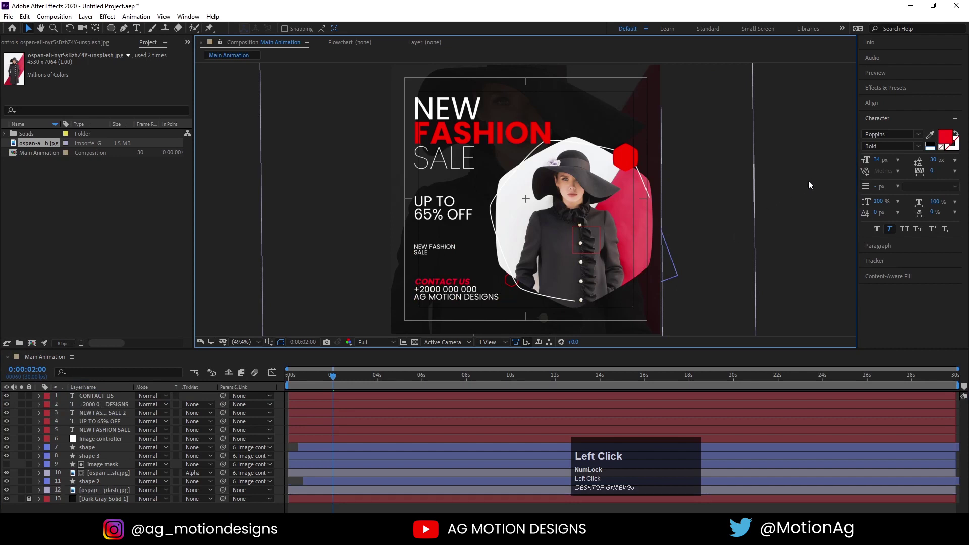
# Step: Create a white LOGO text layer and drag it into the top-right corner
pyautogui.click(140, 29)
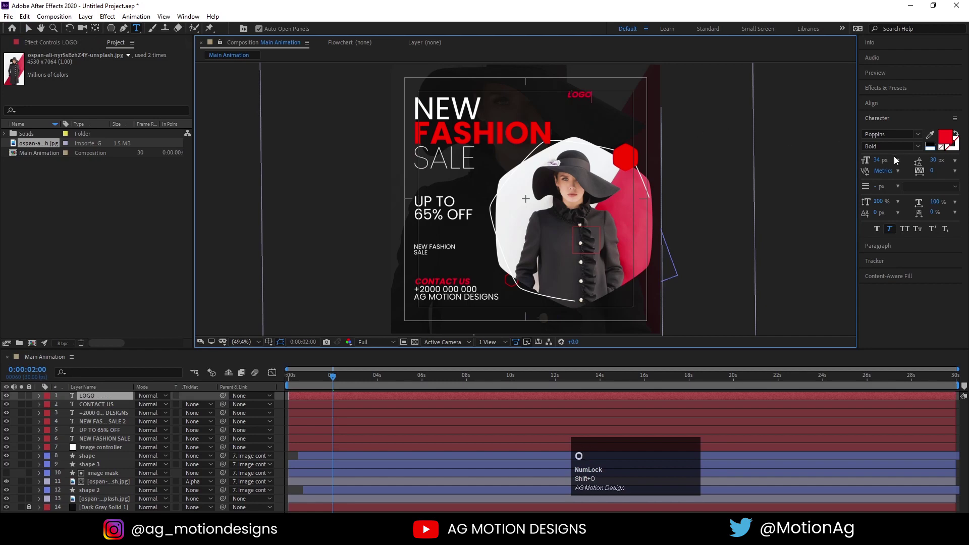
pyautogui.press('ctrl+a')
pyautogui.click(893, 230)
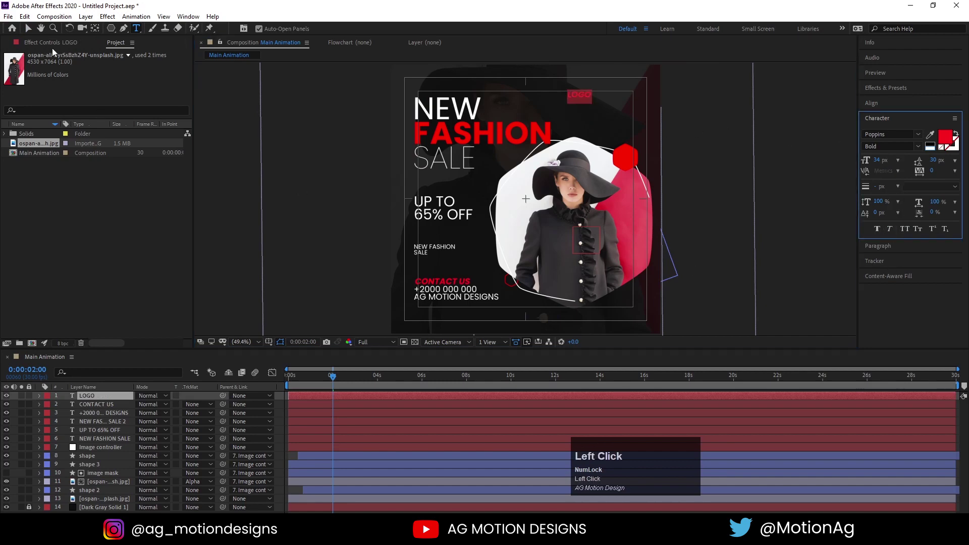
pyautogui.press('ctrl+alt+Home')
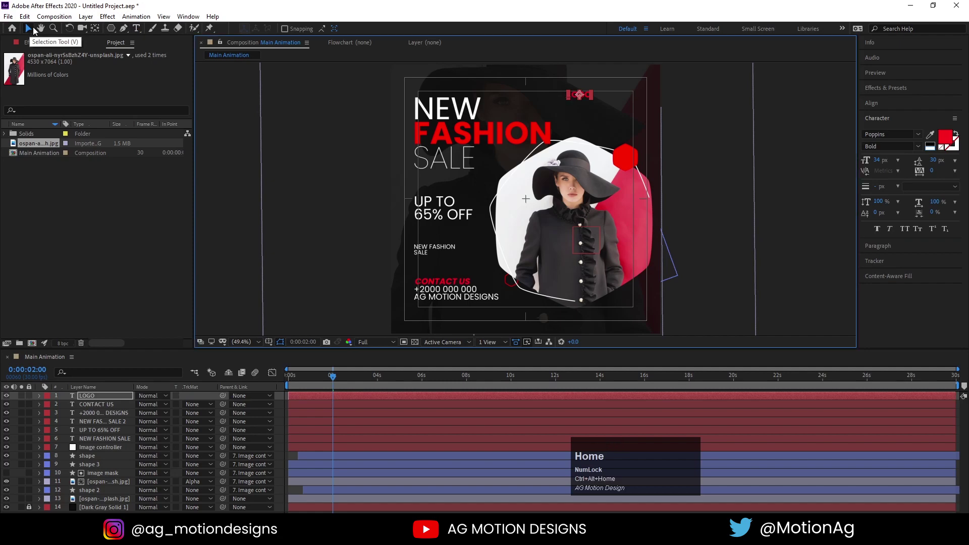
pyautogui.press('`')
pyautogui.moveTo(586, 119); pyautogui.dragTo(677, 96)
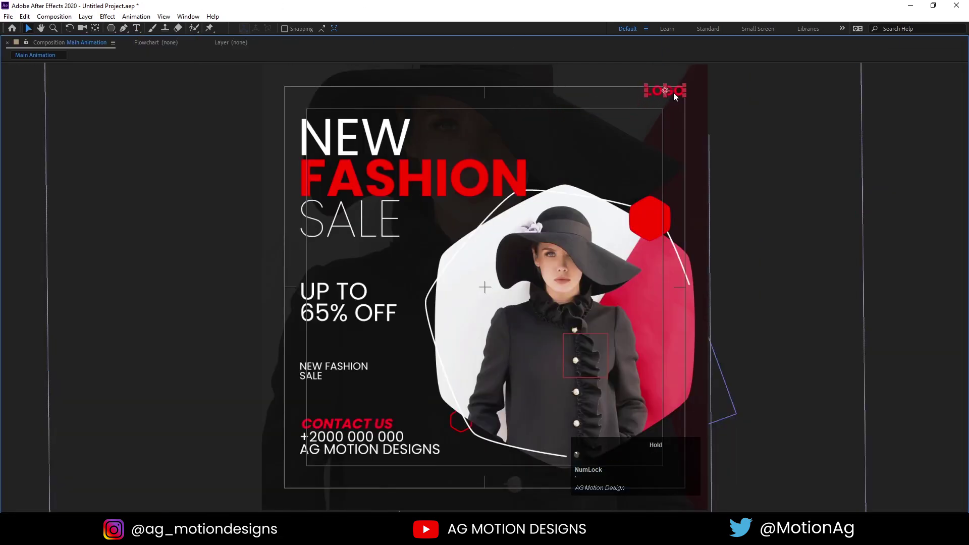
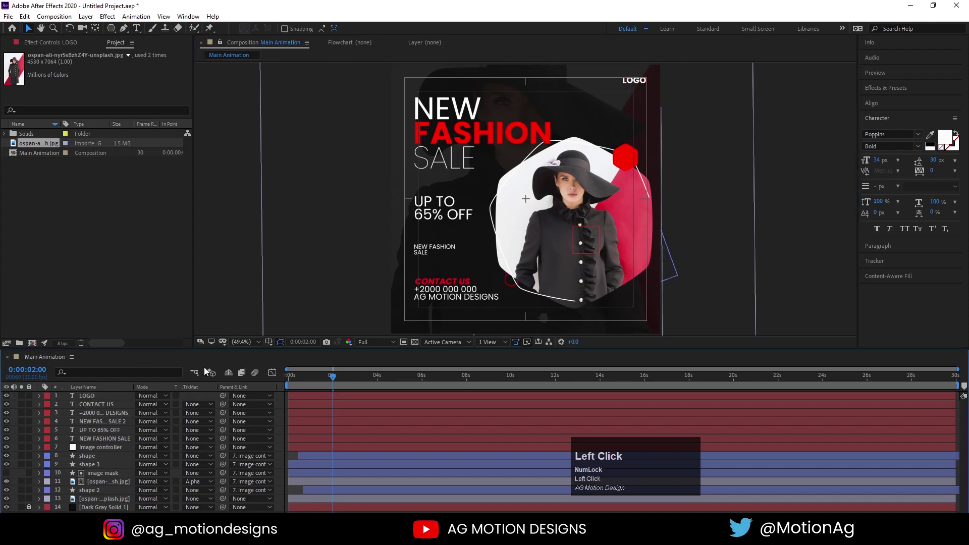
# Step: Add a Position text animator to the NEW FASHION SALE layer with Position 204,0
pyautogui.press('space')
pyautogui.click(309, 384)
pyautogui.press('space')
pyautogui.moveTo(312, 385); pyautogui.dragTo(480, 110)
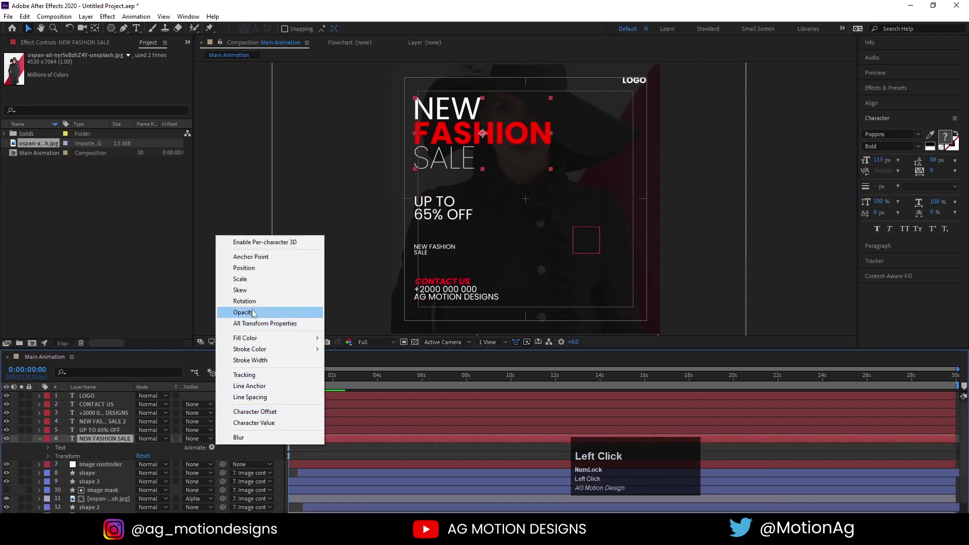
pyautogui.click(244, 268)
pyautogui.moveTo(244, 269); pyautogui.dragTo(180, 498)
pyautogui.press('ctrl+z')
# Step: Keyframe the Range Selector Start from 0% to 100%, eased, based on words
pyautogui.moveTo(143, 506); pyautogui.dragTo(87, 485)
pyautogui.press('space')
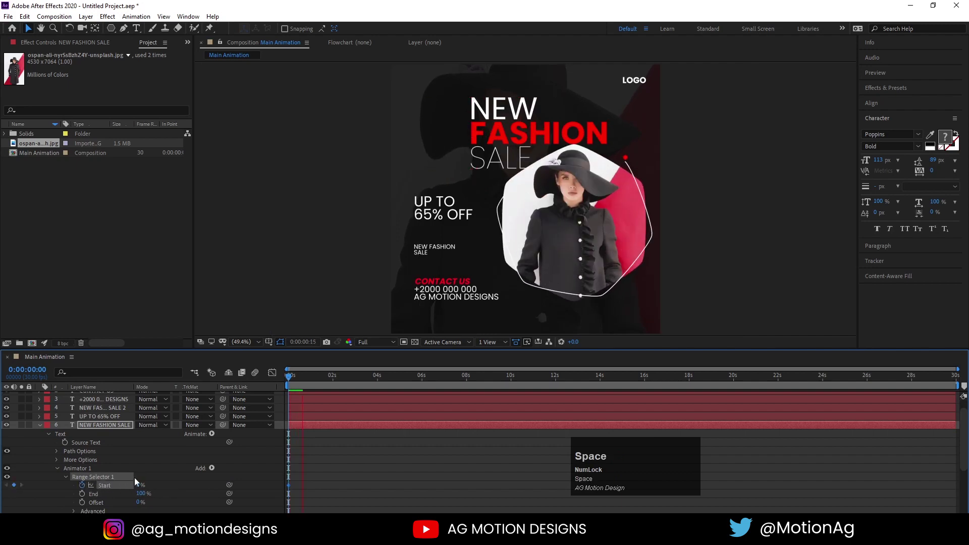
pyautogui.click(140, 490)
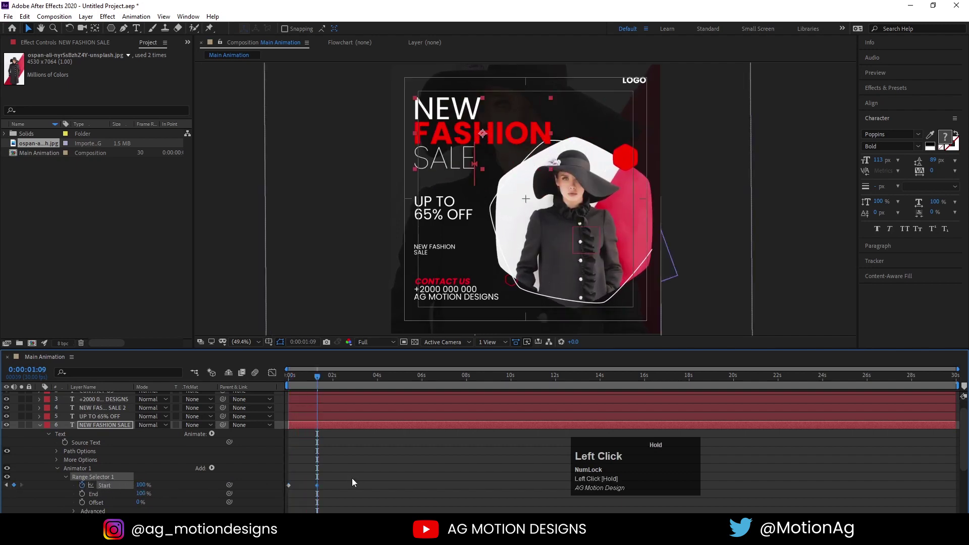
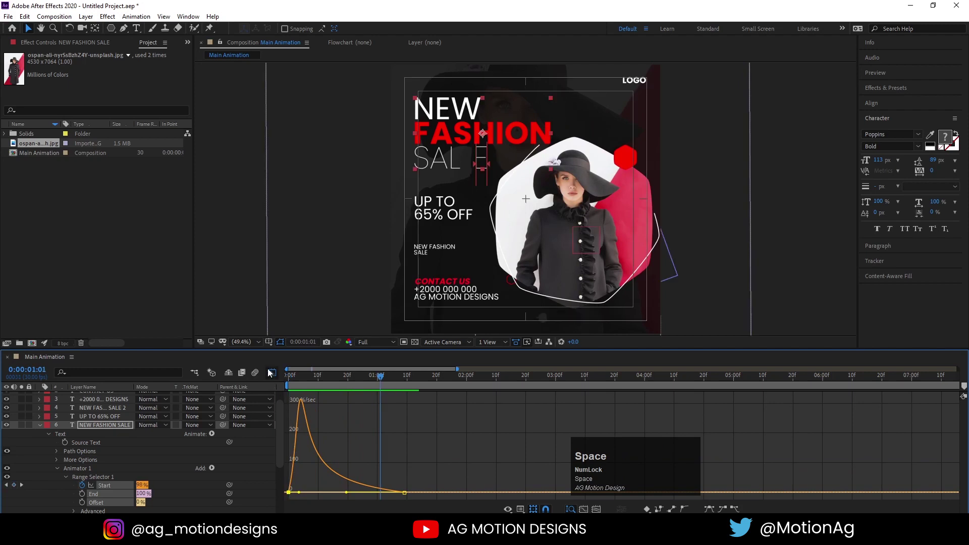
pyautogui.click(271, 372)
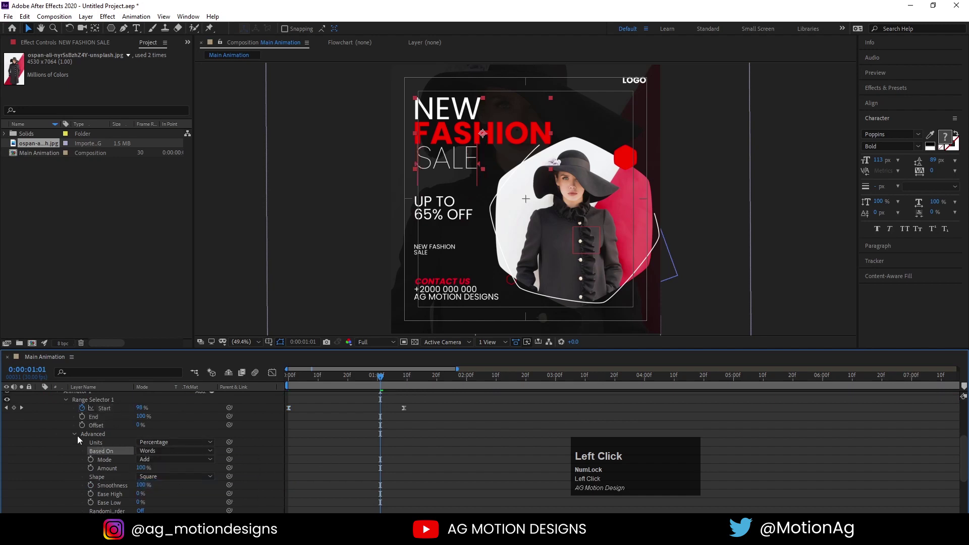
pyautogui.scroll(3)
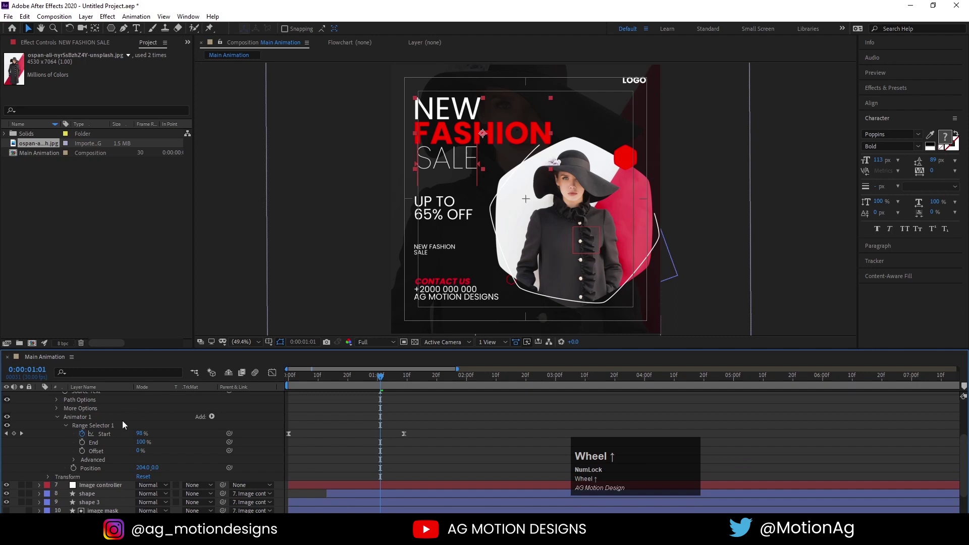
# Step: Add Opacity to the headline's text animator and preview the word-by-word reveal
pyautogui.click(215, 418)
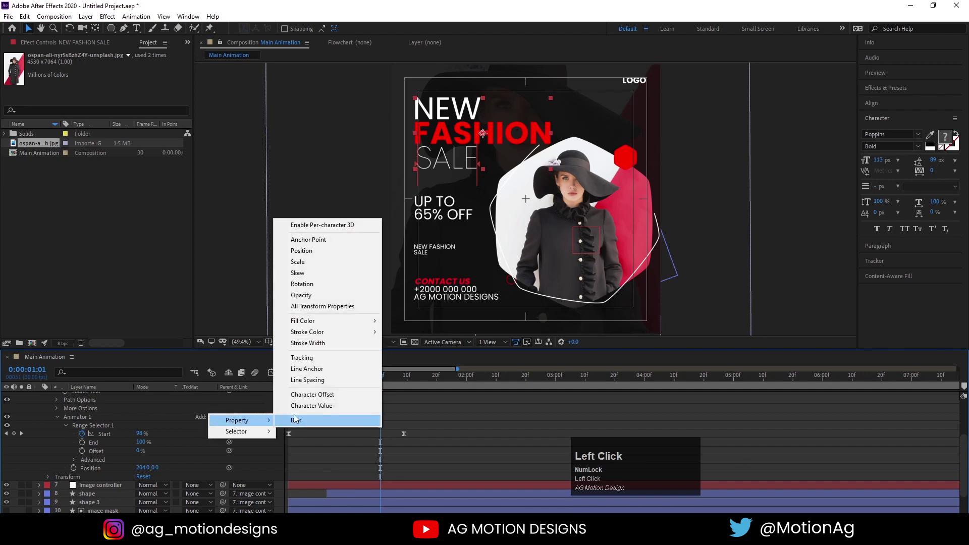
pyautogui.moveTo(301, 294); pyautogui.dragTo(263, 387)
pyautogui.press('space')
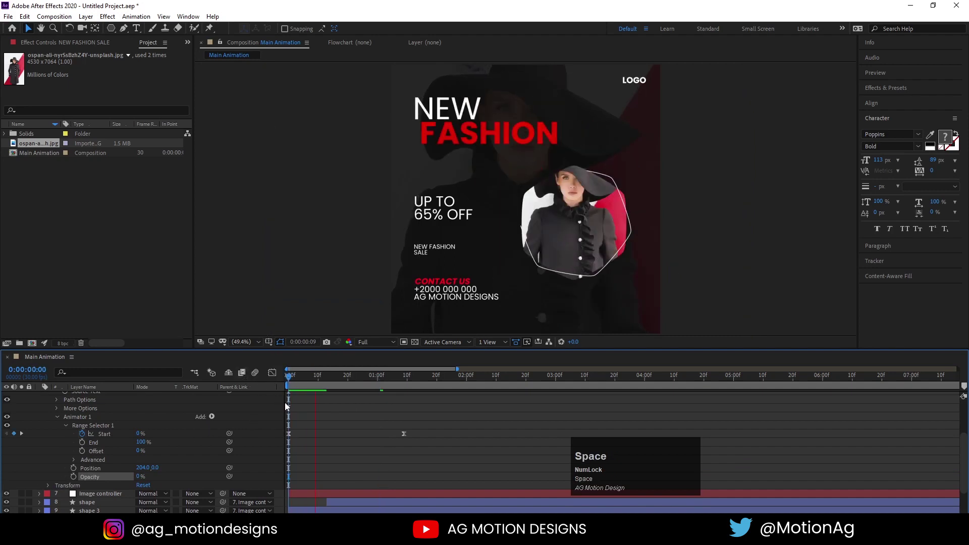
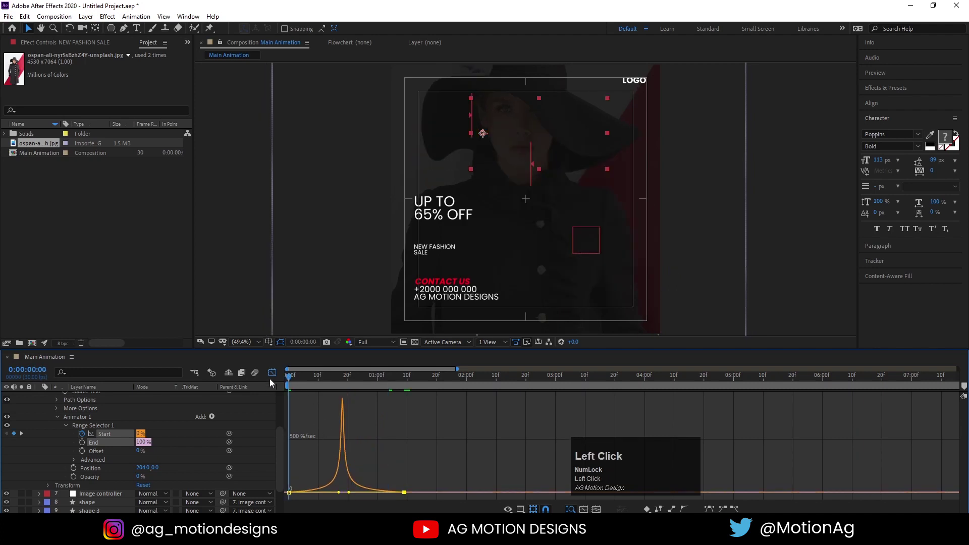
pyautogui.press('space')
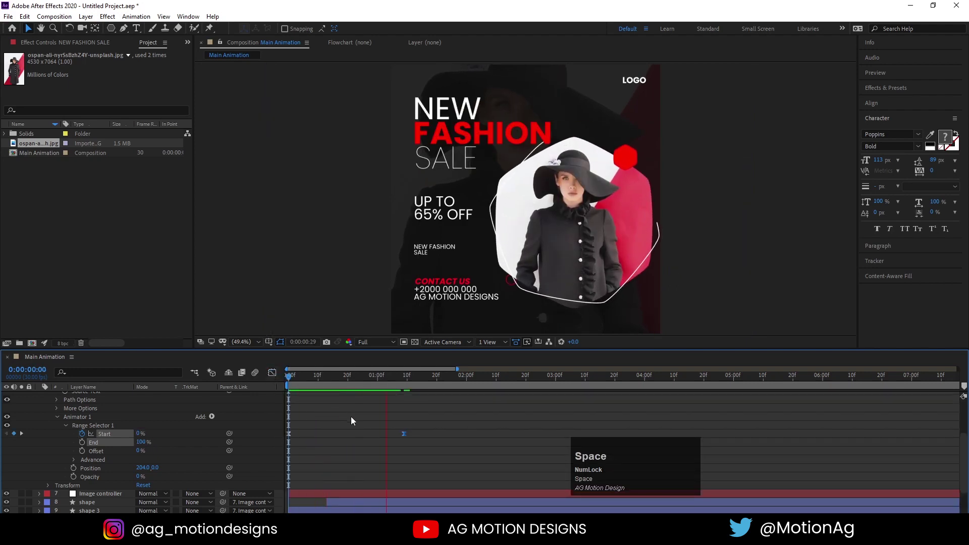
pyautogui.moveTo(362, 446); pyautogui.dragTo(312, 385)
pyautogui.press('space')
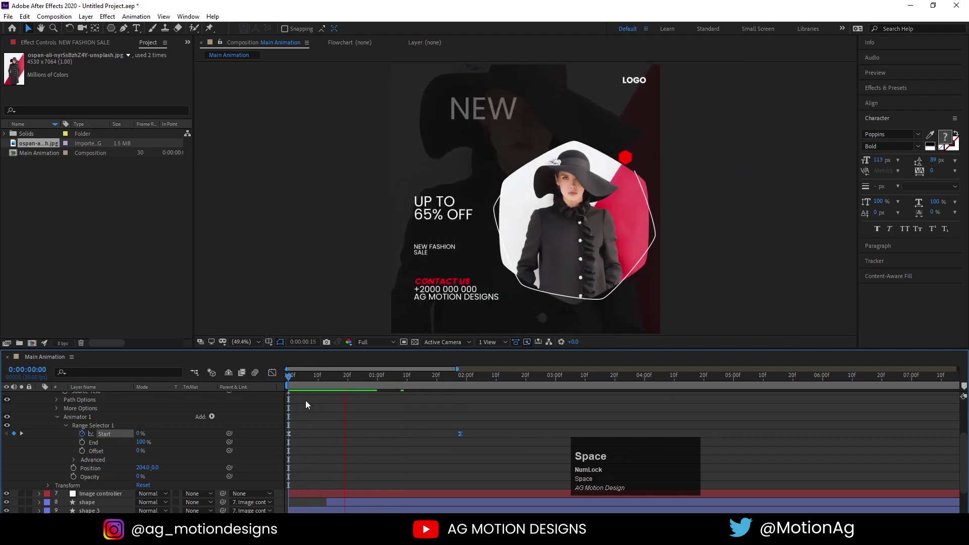
pyautogui.press('space')
# Step: Fold up the NEW FASHION SALE layer and copy its Animator 1
pyautogui.click(305, 383)
pyautogui.scroll(3)
pyautogui.click(57, 476)
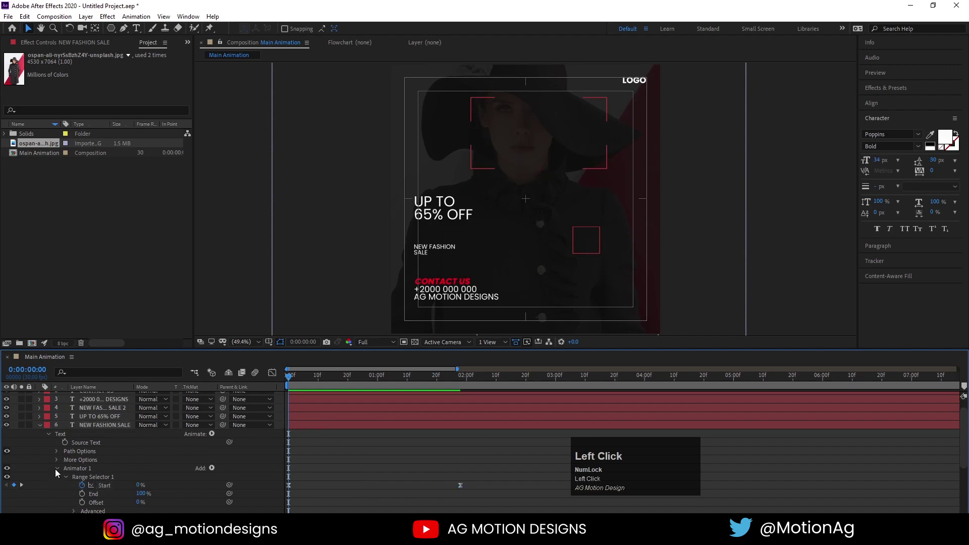
pyautogui.press('ctrl+c')
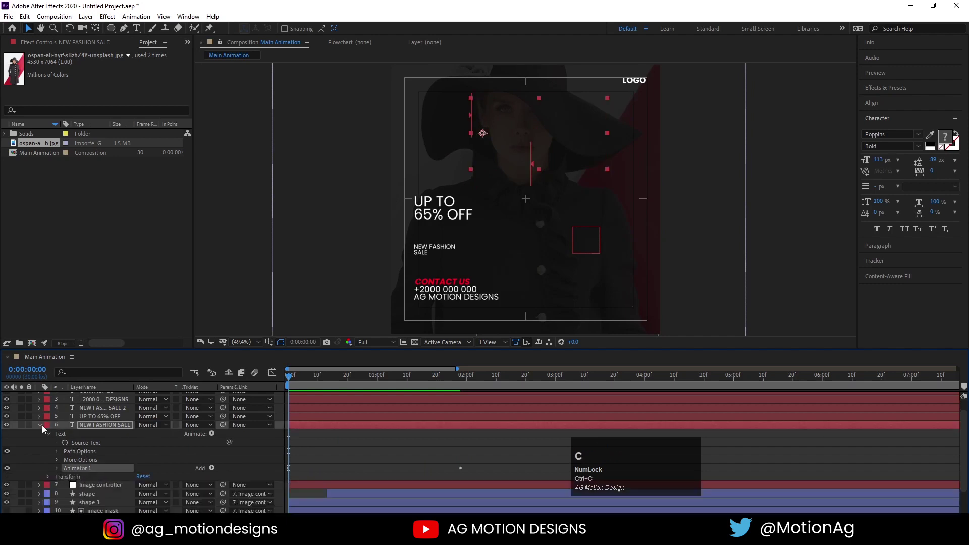
pyautogui.click(45, 428)
# Step: Paste the reveal animator onto another text layer and preview it
pyautogui.scroll(3)
pyautogui.click(92, 401)
pyautogui.press('ctrl+v')
pyautogui.press('u')
pyautogui.press('space')
pyautogui.press('space')
# Step: Paste the animator onto the next text layers, offsetting each layer's start a few frames later
pyautogui.click(302, 384)
pyautogui.scroll(3)
pyautogui.click(299, 411)
pyautogui.scroll(-3)
pyautogui.press('Page_Down')
pyautogui.click(310, 424)
pyautogui.press('[')
pyautogui.press('Page_Down')
pyautogui.click(331, 396)
pyautogui.press('[')
pyautogui.press('Page_Down')
# Step: Stagger the remaining text layers the same way so the reveals follow one another
pyautogui.scroll(3)
pyautogui.click(319, 429)
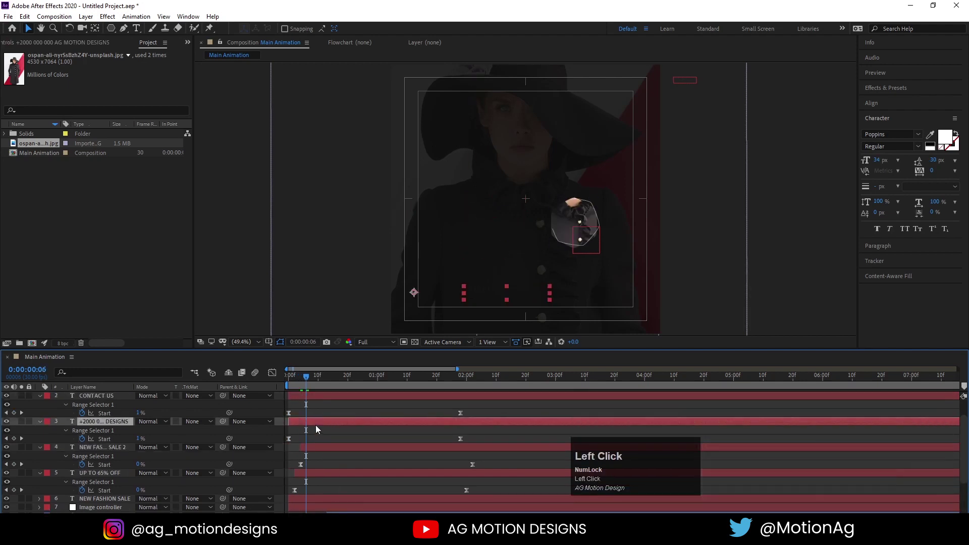
pyautogui.press('[')
pyautogui.press('Page_Down')
pyautogui.click(321, 399)
pyautogui.press('[')
pyautogui.press('Page_Down')
pyautogui.scroll(3)
pyautogui.click(316, 400)
pyautogui.press('[')
pyautogui.click(339, 410)
# Step: Play back the staggered text reveals and zoom out to the full 30-second timeline
pyautogui.press('u')
pyautogui.press('space')
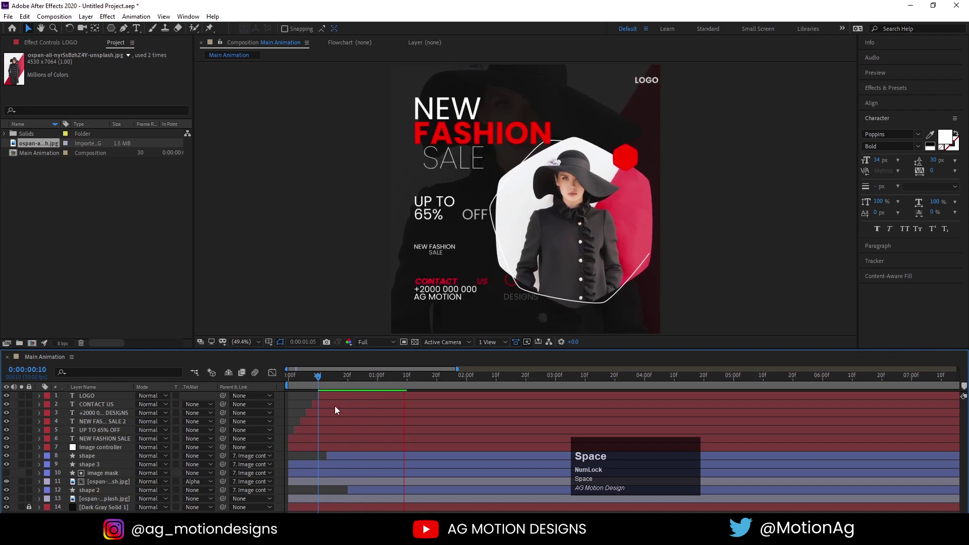
pyautogui.press('space')
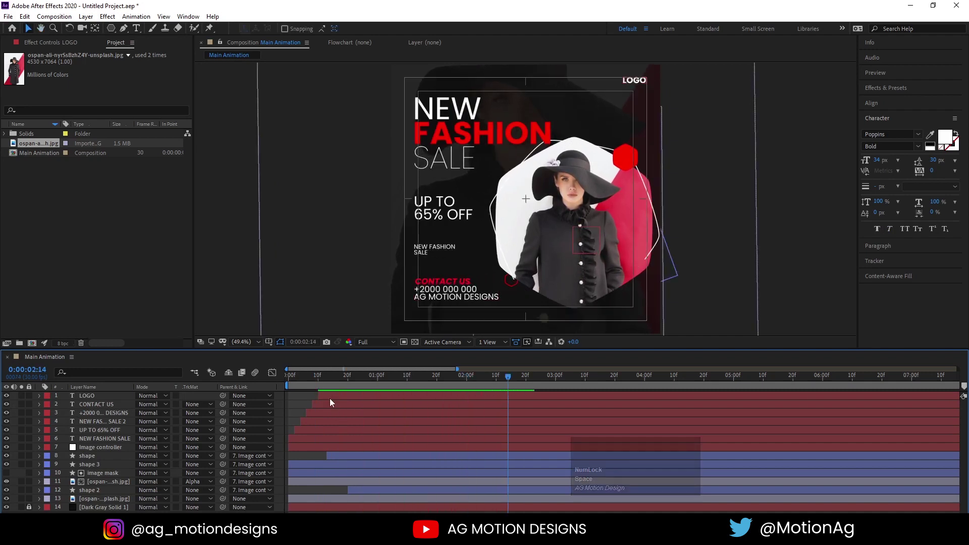
pyautogui.write('-')
pyautogui.click(314, 375)
pyautogui.press('space')
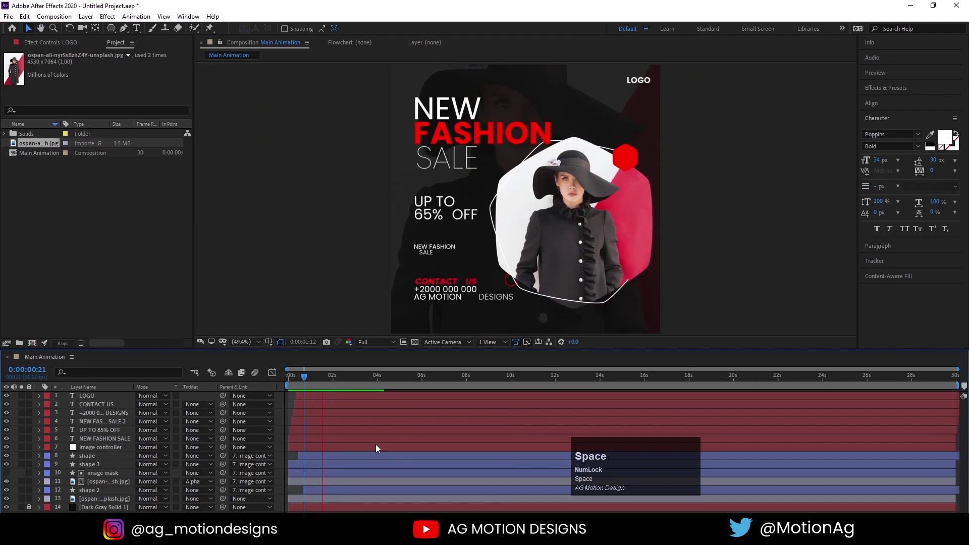
# Step: Replay the animation from the first frame, then begin a new composition
pyautogui.click(295, 379)
pyautogui.press('space')
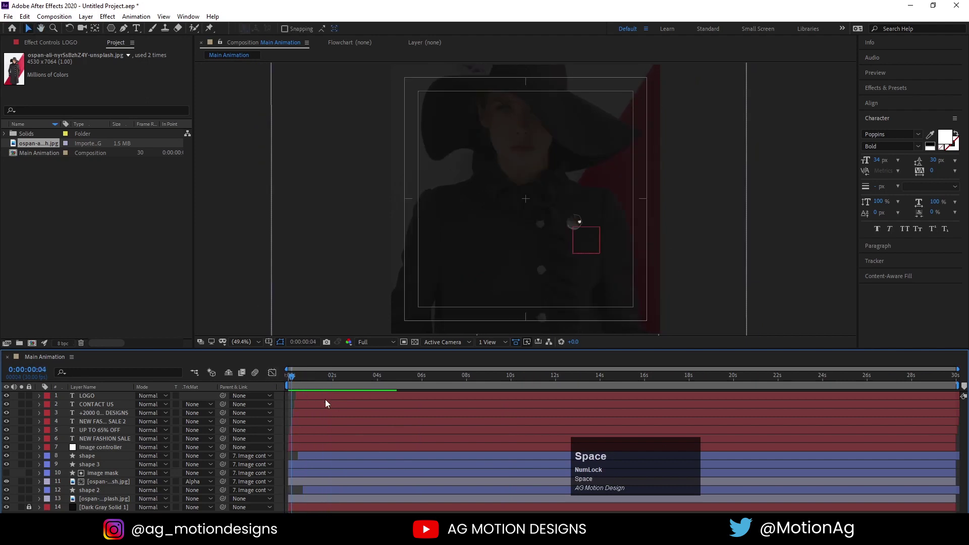
pyautogui.press('space')
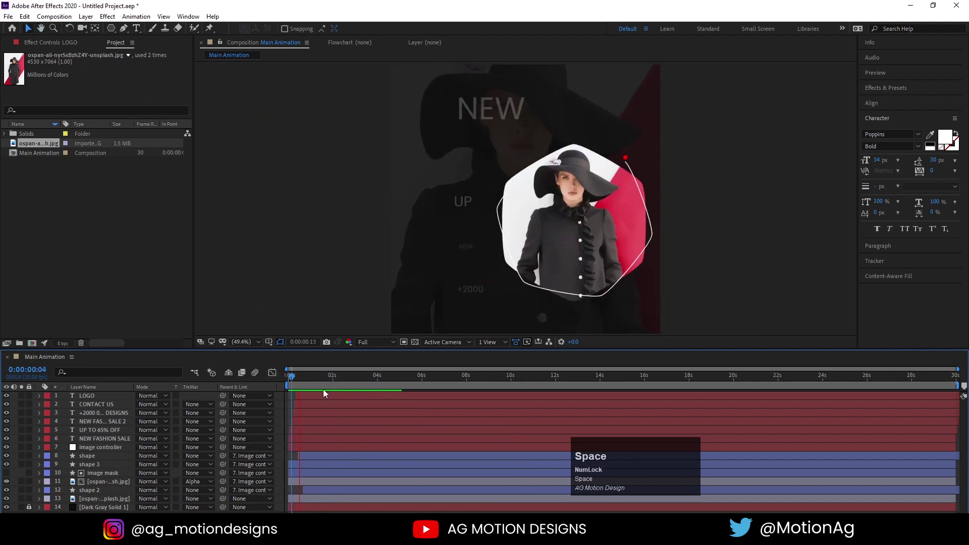
pyautogui.press('space')
pyautogui.click(301, 379)
pyautogui.write('uuu')
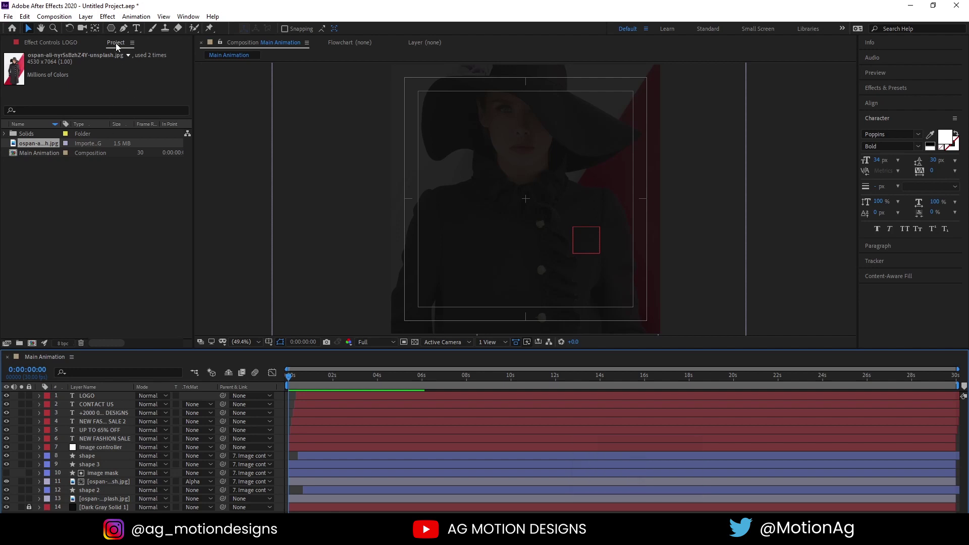
# Step: Create the 1080×1080 Bg composition and set its background colour to black
pyautogui.write('uuu')
pyautogui.press('ctrl+n')
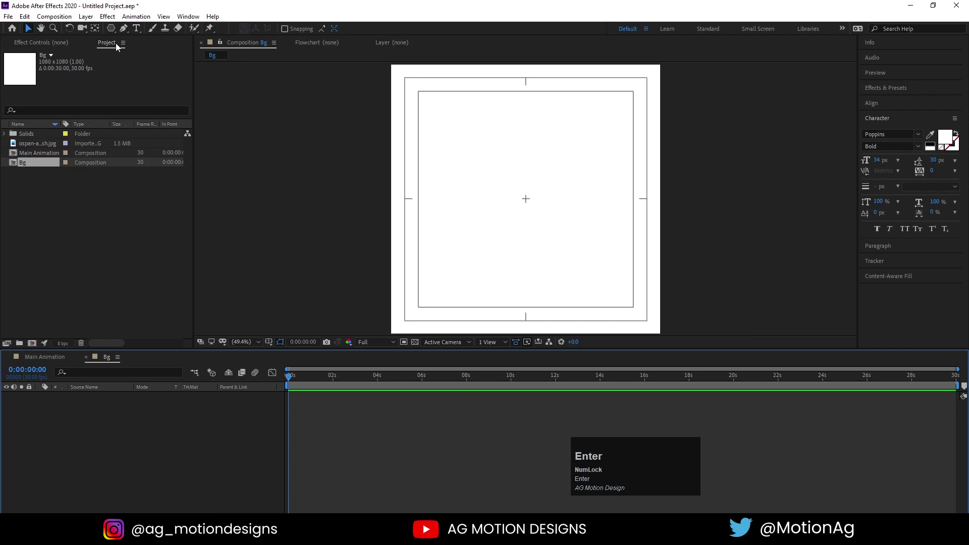
pyautogui.press('ctrl+k')
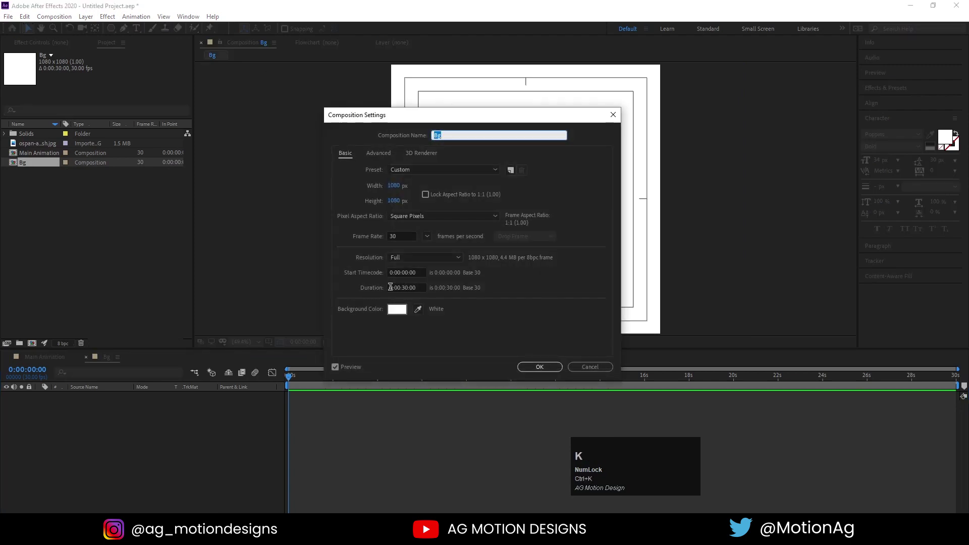
pyautogui.click(400, 316)
pyautogui.press('Return')
# Step: Draw a small ellipse dot near the top-left corner of Bg
pyautogui.moveTo(119, 29); pyautogui.dragTo(153, 447)
pyautogui.click(153, 446)
pyautogui.press('ctrl+a')
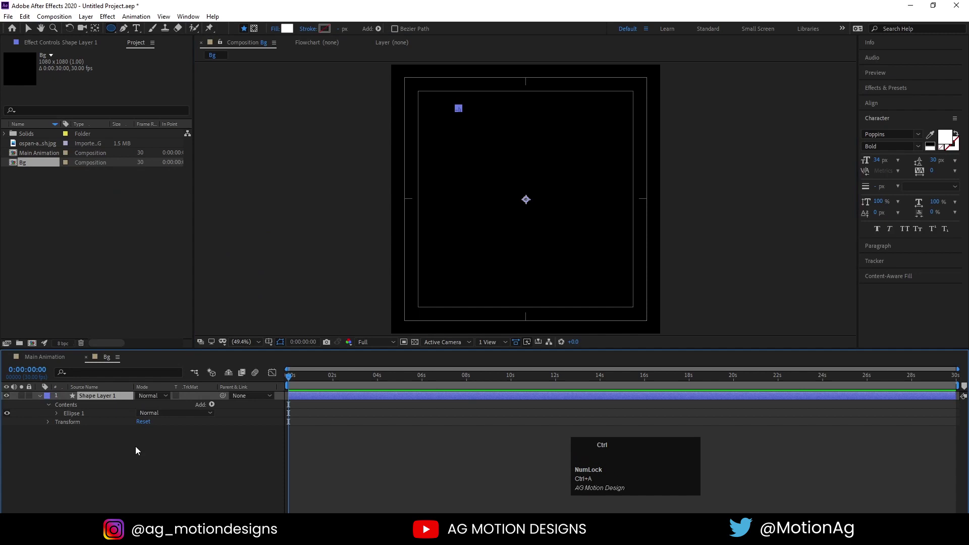
# Step: Scale the dot down to 20%
pyautogui.press('ctrl+alt+Home')
pyautogui.press('s')
pyautogui.click(157, 413)
pyautogui.press('Return')
pyautogui.click(162, 447)
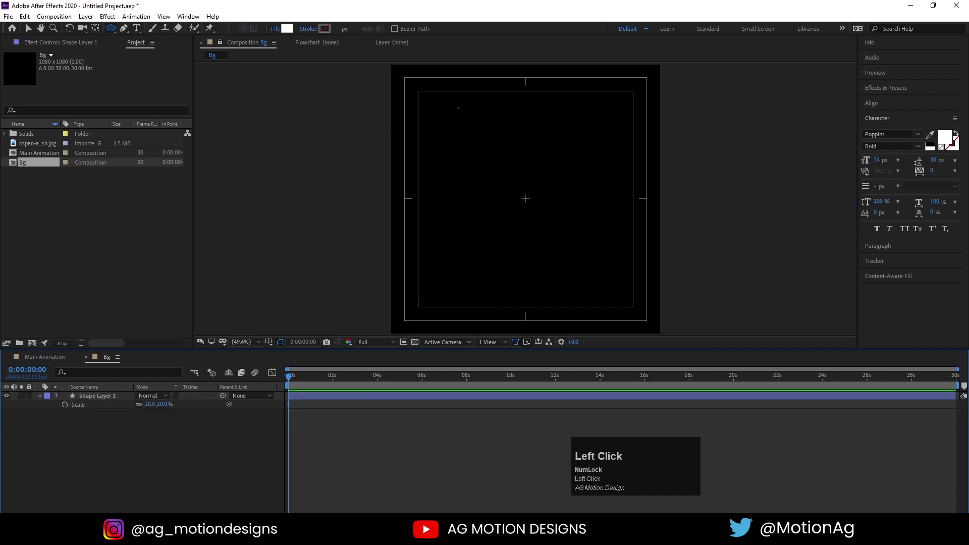
pyautogui.press('Return')
# Step: Add Repeater 1 and Repeater 2 with copies and offsets to turn the dot into a dotted grid
pyautogui.moveTo(169, 435); pyautogui.dragTo(68, 457)
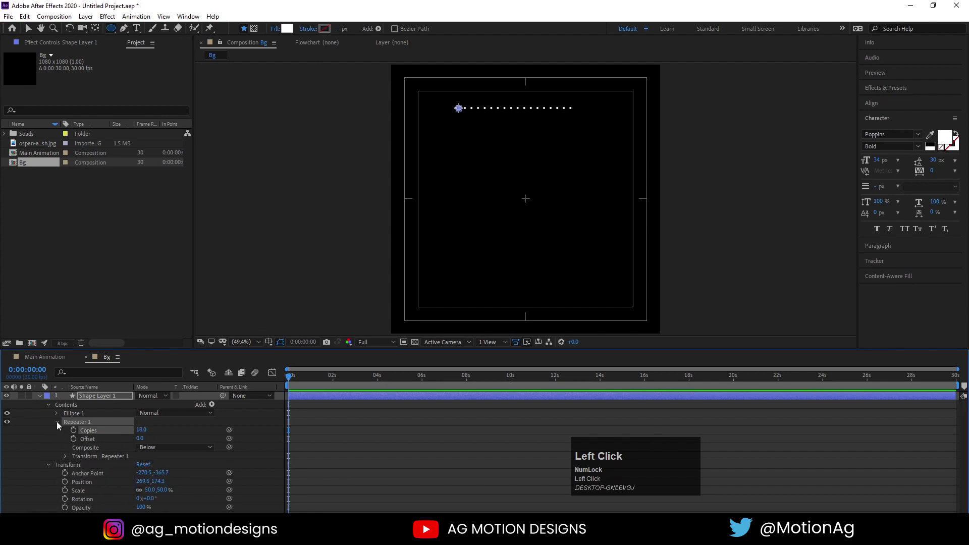
pyautogui.press('ctrl+d')
pyautogui.click(56, 433)
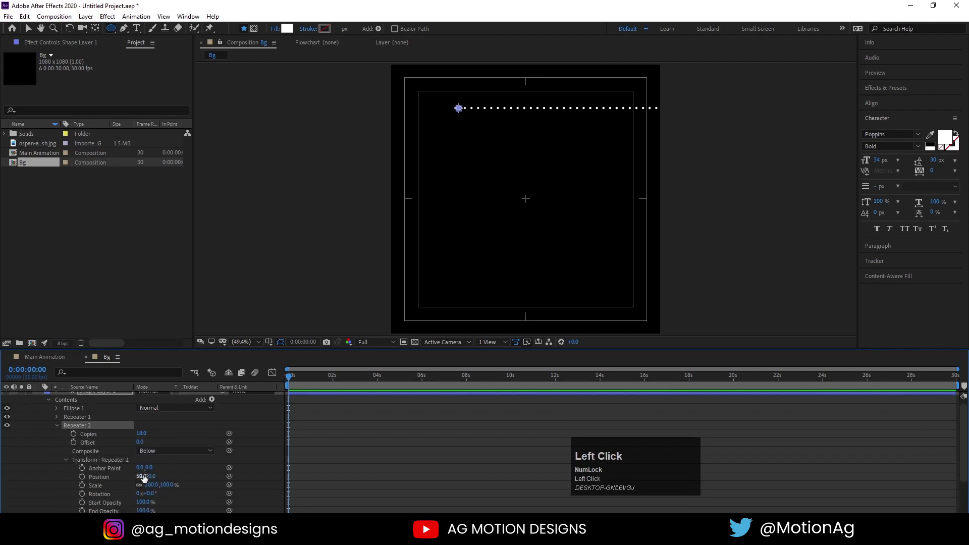
pyautogui.press('Return')
pyautogui.moveTo(152, 482); pyautogui.dragTo(147, 438)
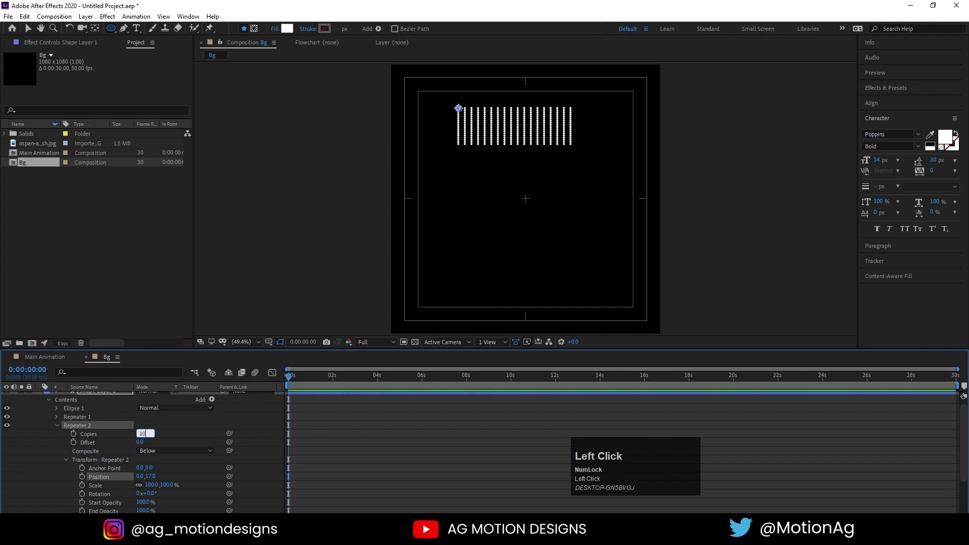
pyautogui.press('Return')
pyautogui.moveTo(154, 483); pyautogui.dragTo(5, 445)
# Step: Move the grid into the top-left corner and duplicate it to the bottom-right corner
pyautogui.scroll(3)
pyautogui.click(62, 437)
pyautogui.press('v')
pyautogui.click(462, 108)
pyautogui.press('ctrl+z')
pyautogui.moveTo(461, 113); pyautogui.dragTo(419, 84)
pyautogui.press('ctrl+d')
pyautogui.moveTo(419, 85); pyautogui.dragTo(102, 408)
pyautogui.press('p')
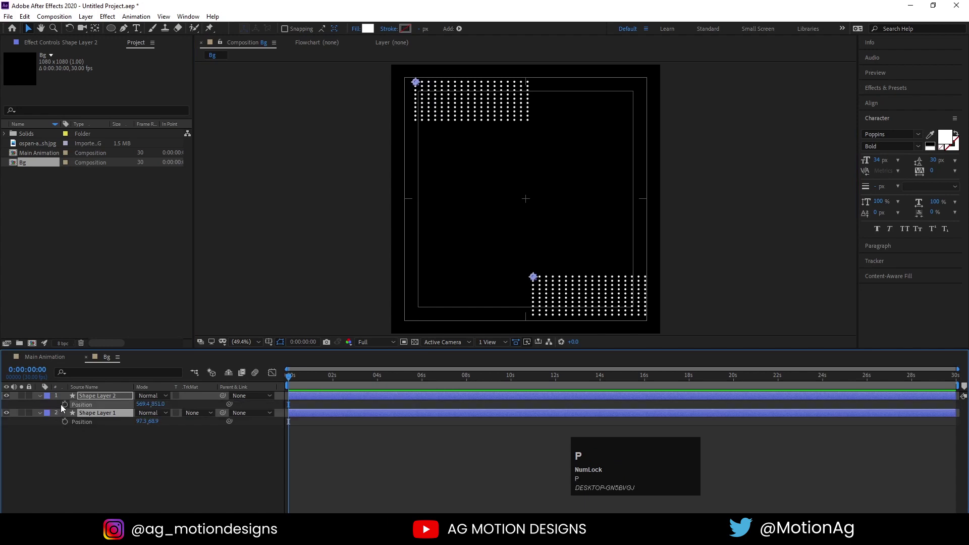
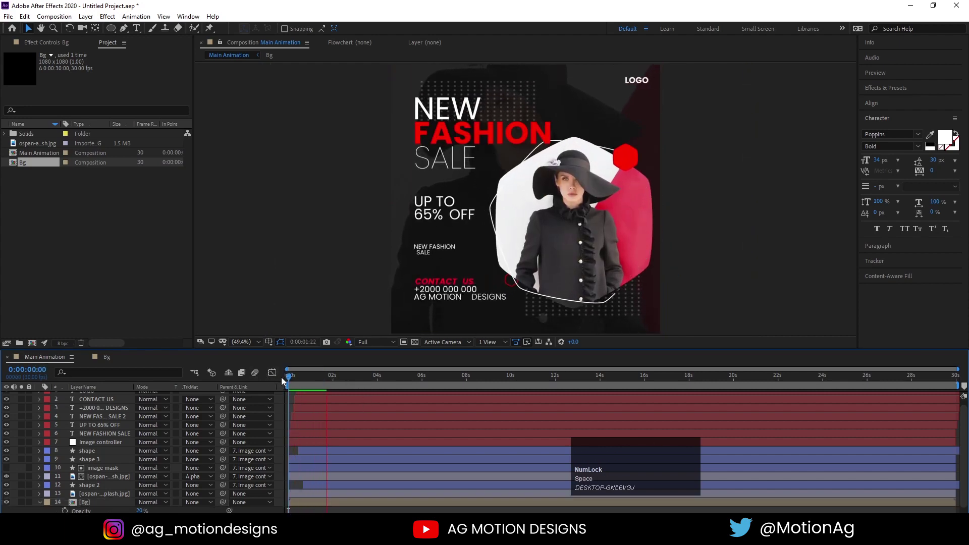
# Step: Layer the Bg dotted grids above the hexagon image shapes in Main Animation
pyautogui.press('space')
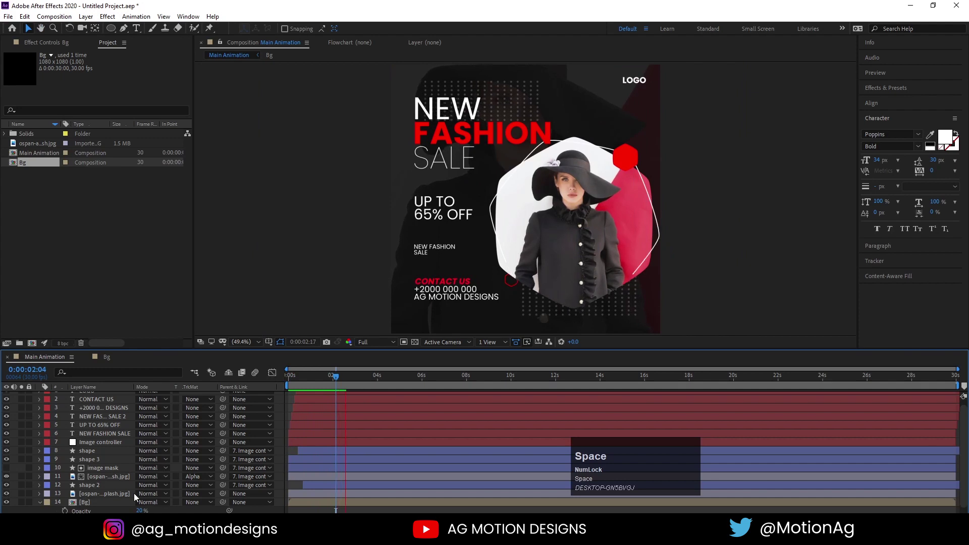
pyautogui.moveTo(111, 506); pyautogui.dragTo(105, 451)
pyautogui.press('space')
pyautogui.click(313, 385)
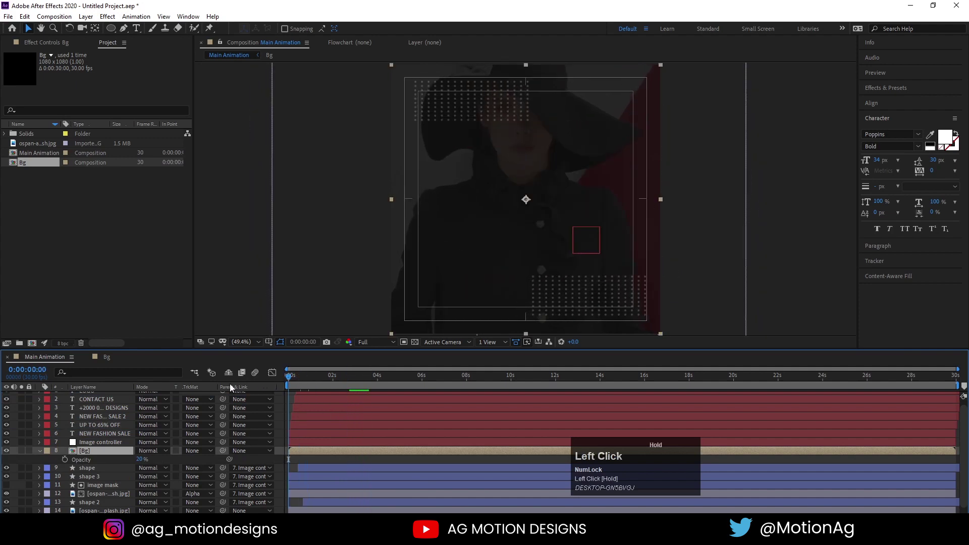
# Step: Play back the finished fashion sale post animation
pyautogui.press('space')
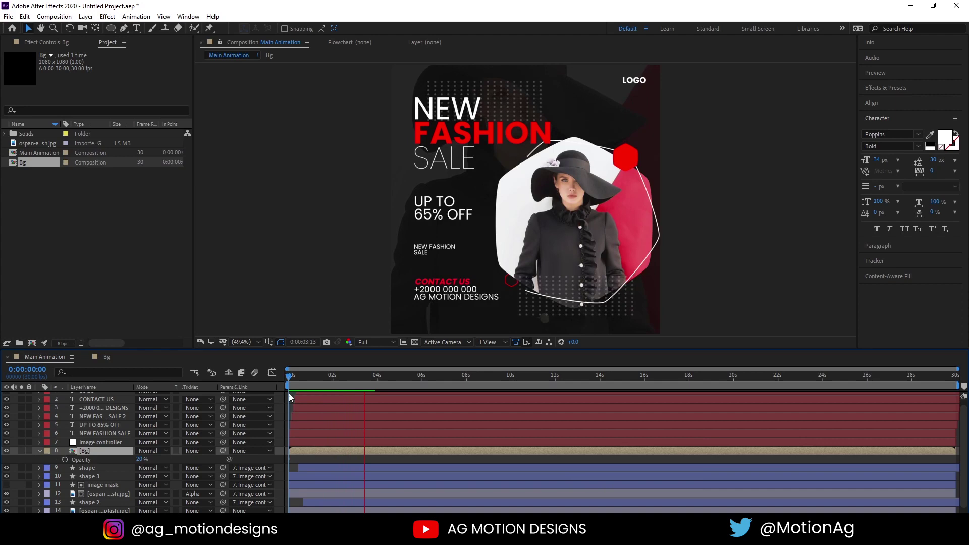
pyautogui.press('space')
pyautogui.press('n')
pyautogui.press('space')
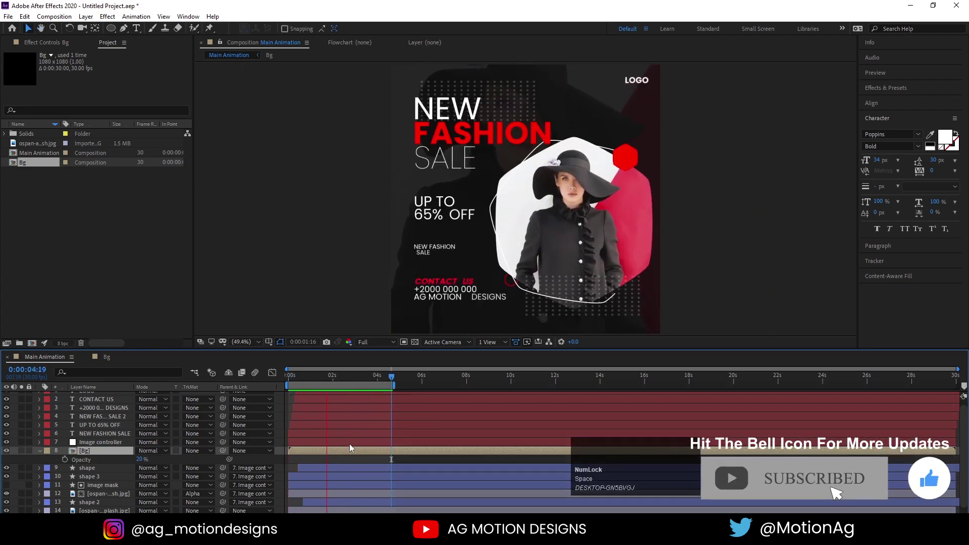
pyautogui.press('space')
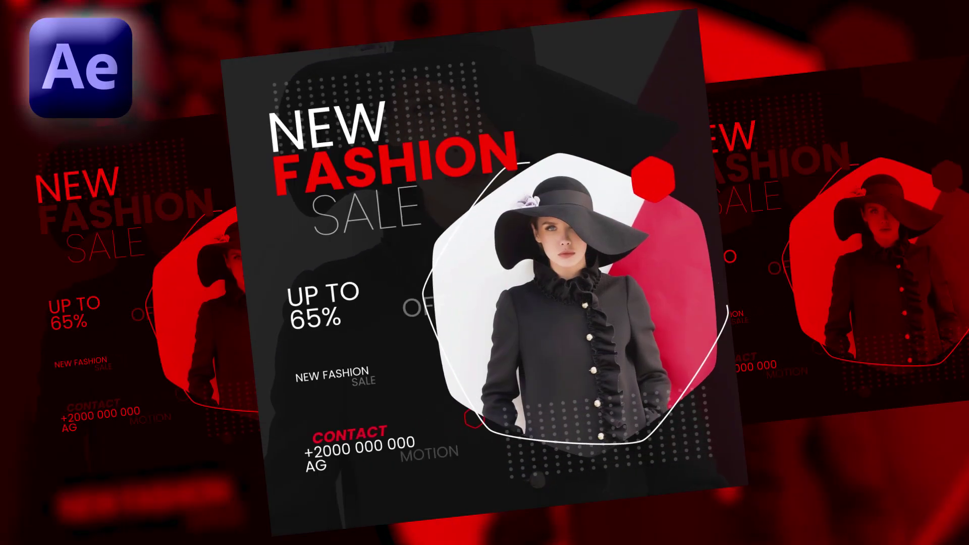